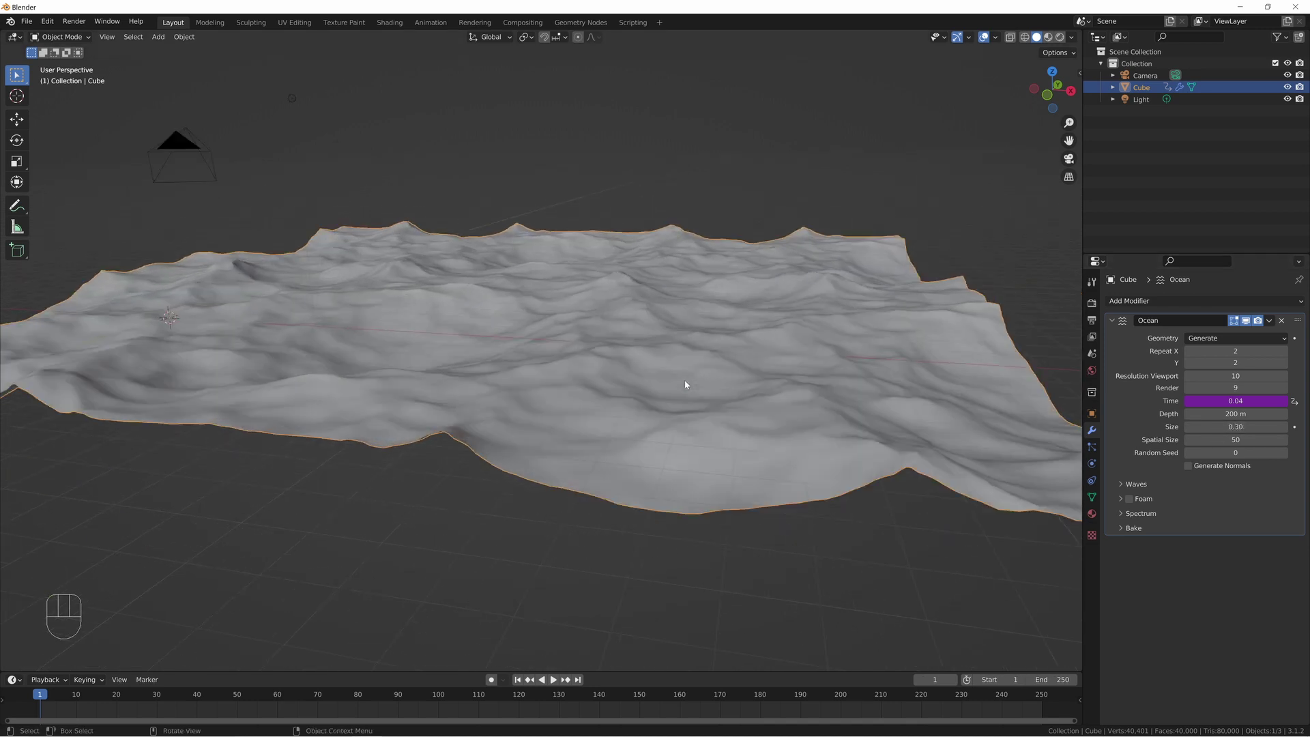
- Set the Ocean modifier's spatial size to 65, wave scale 0.86 and wind velocity 9.31 m/s
left_click_drag(697, 402, 713, 466)
left_click_drag(522, 395, 528, 415)
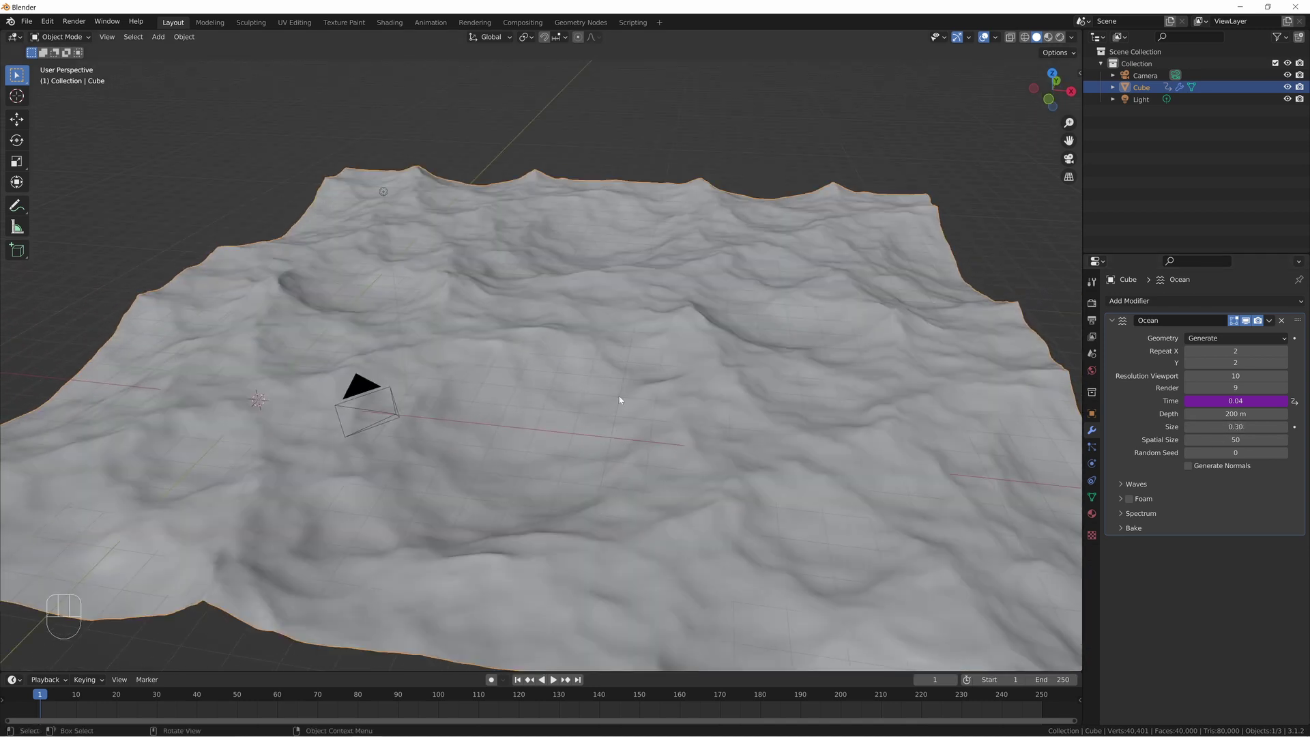
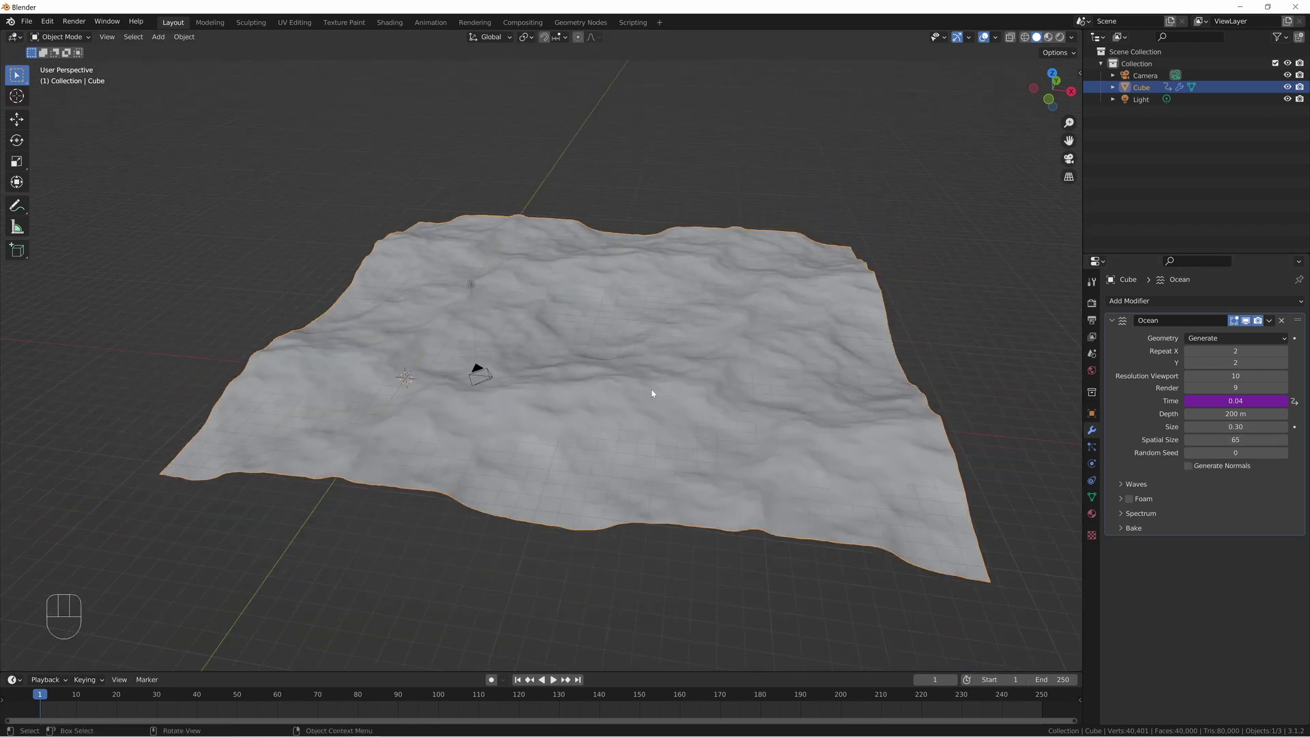
left_click(1123, 479)
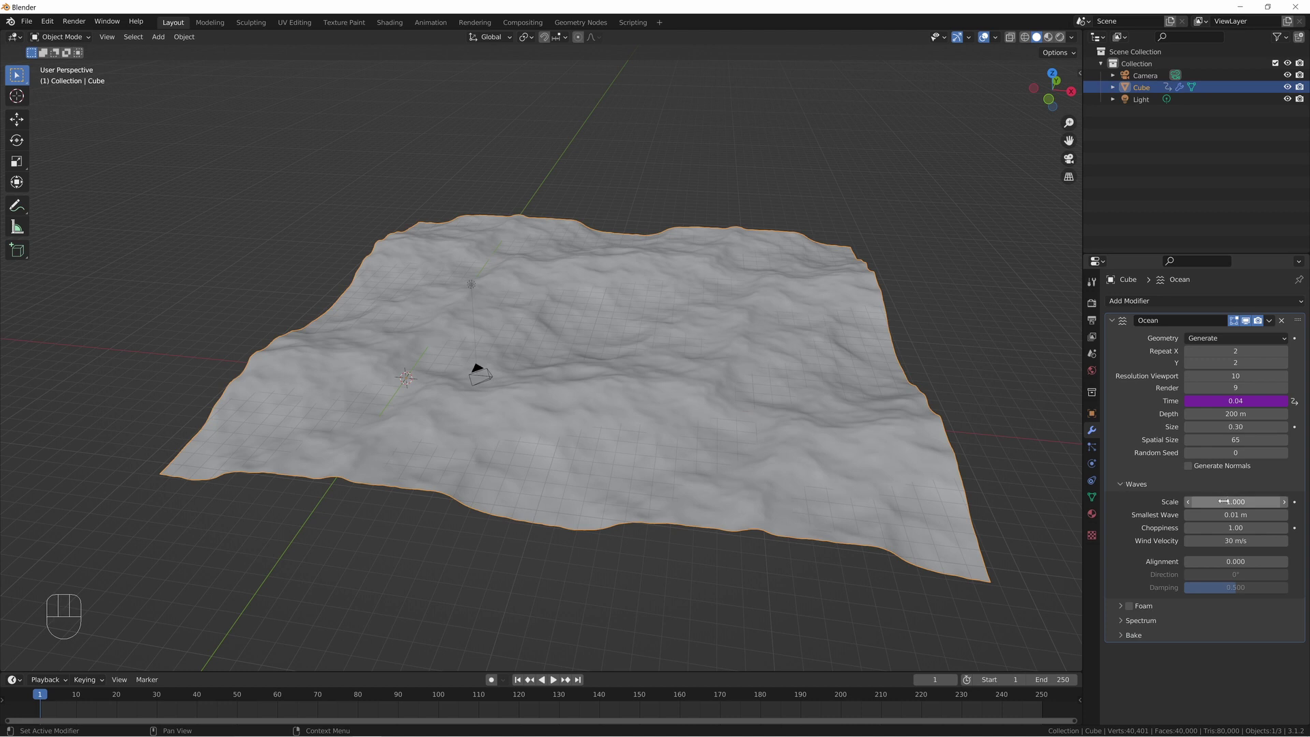
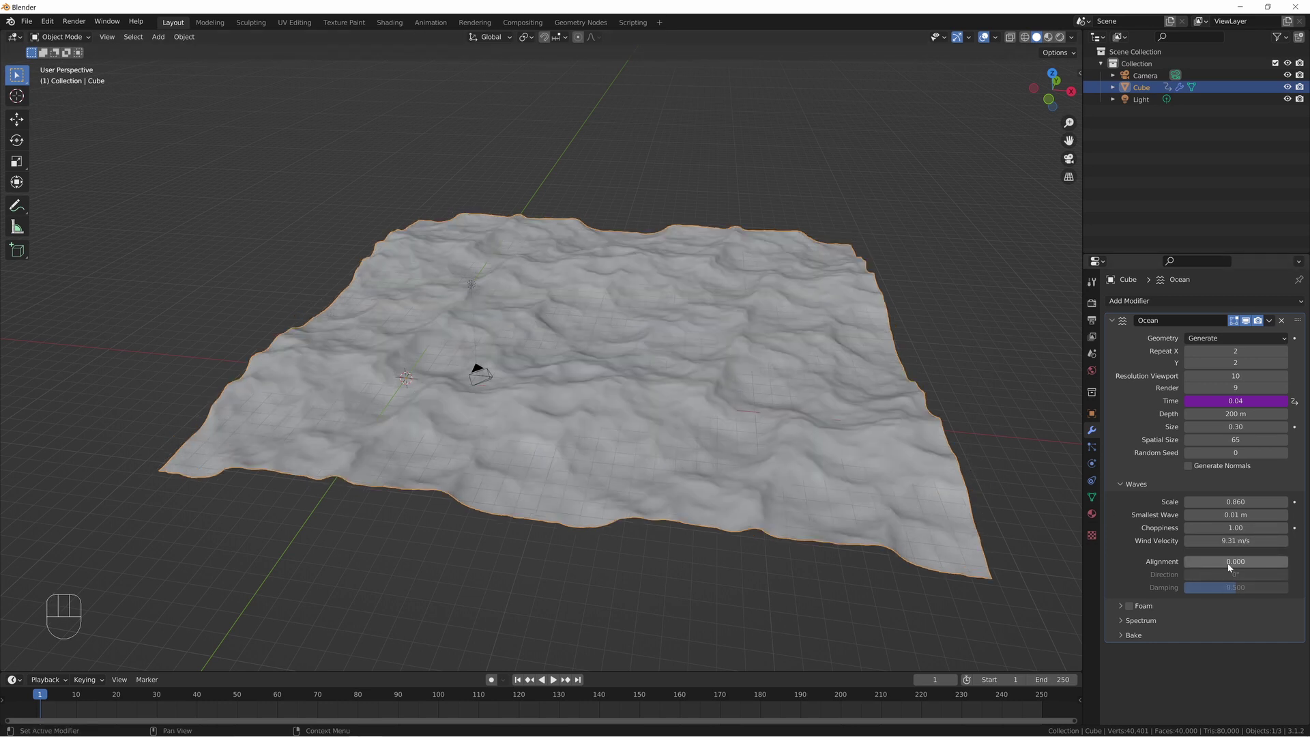
- Switch the spectrum to Established Ocean with alignment 0.254 and play the animation
left_click(1120, 621)
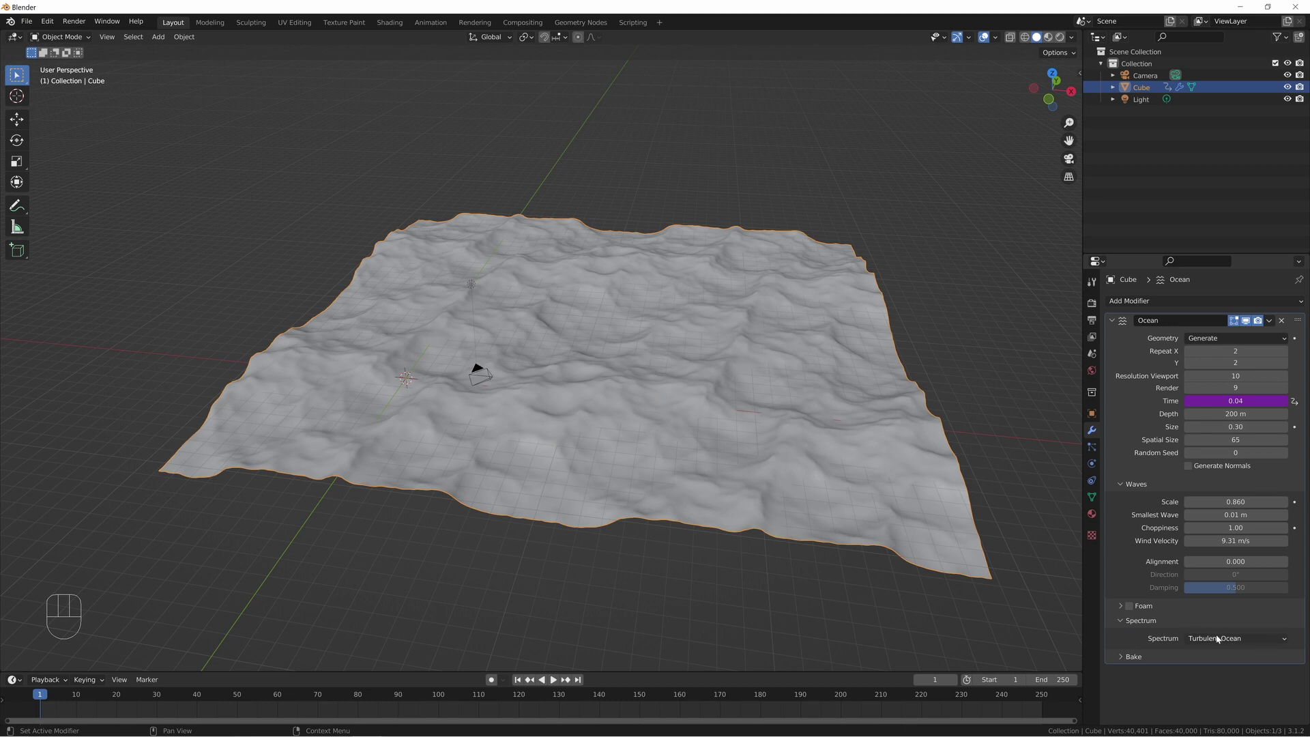
left_click_drag(1220, 639, 1181, 663)
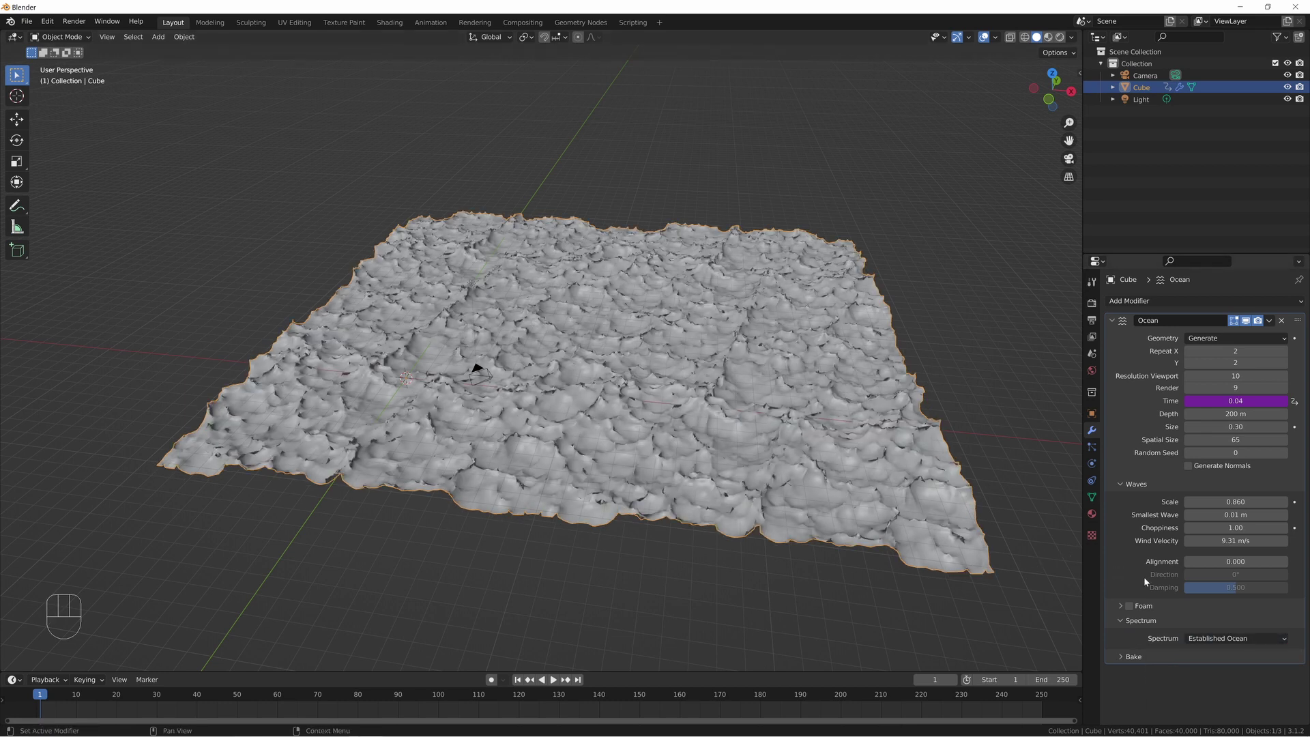
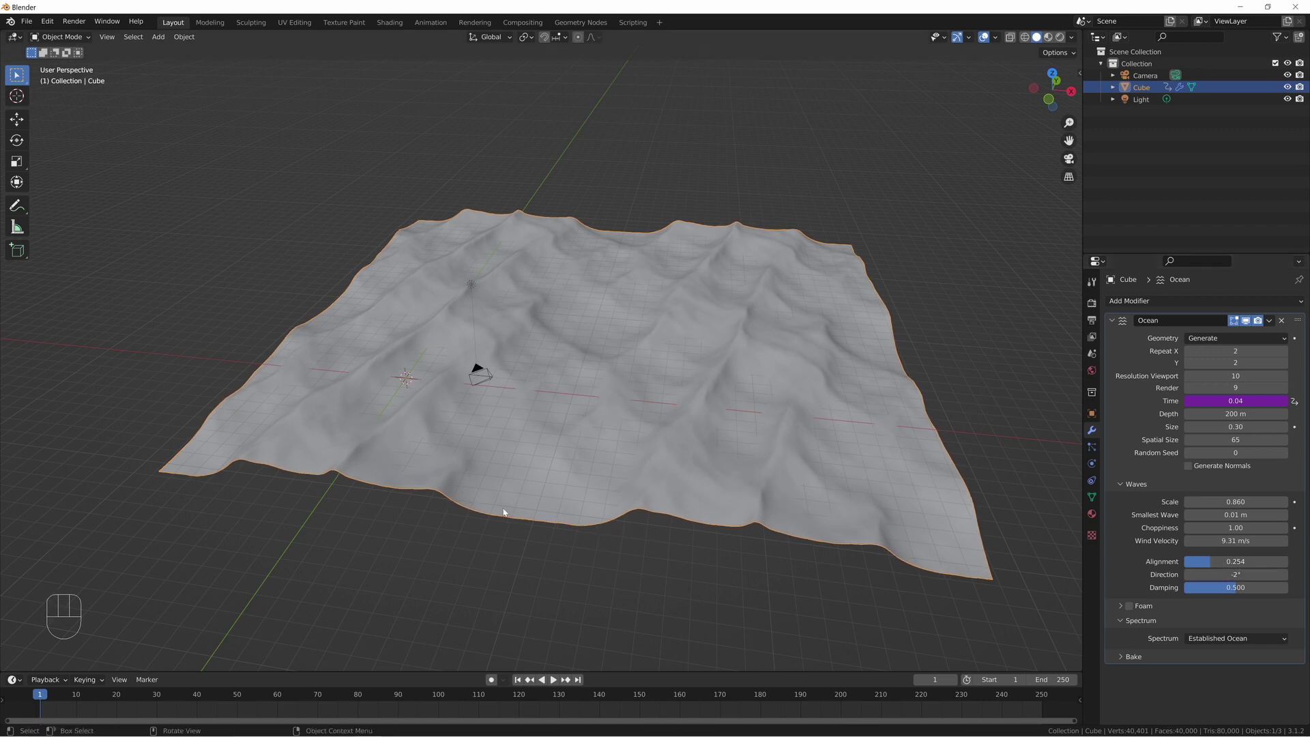
key("space")
- Point the waves to 180° with alignment 0.225 and scale 0.6, checking playback from a low view
middle_click(633, 358)
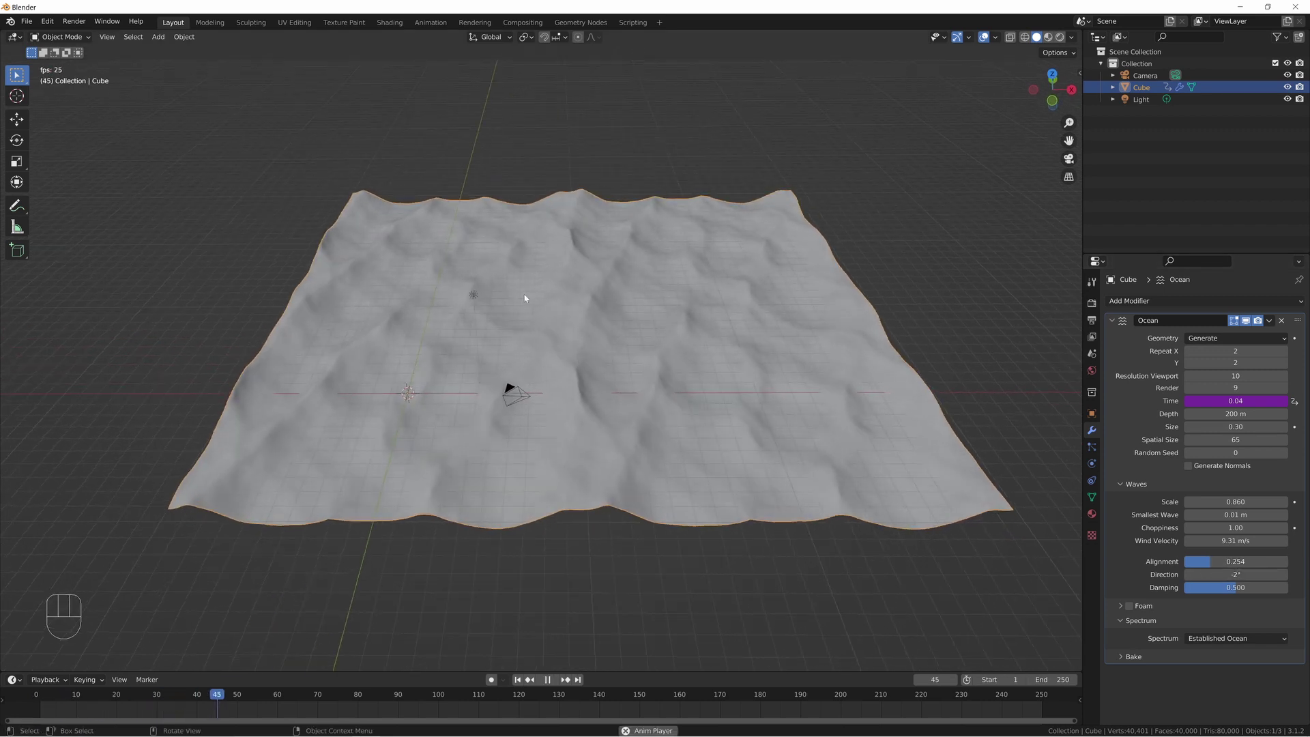
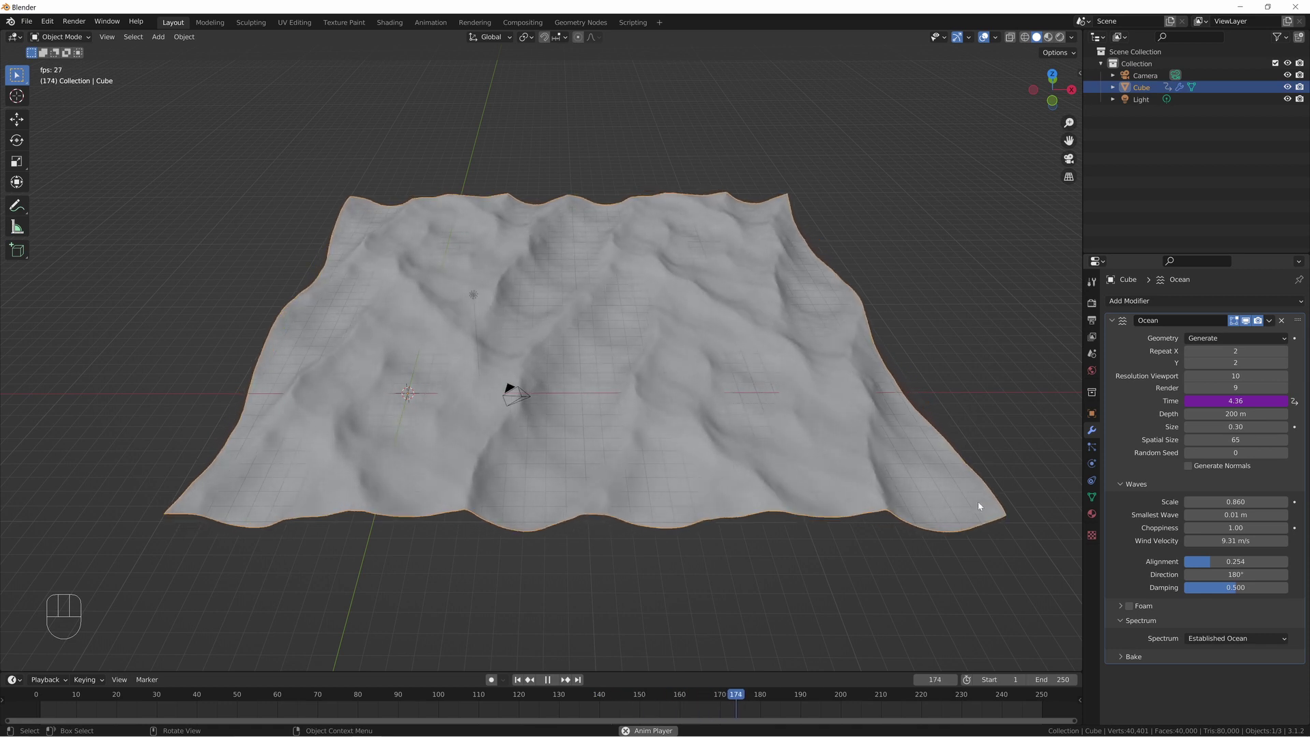
left_click(984, 516)
key("space")
left_click_drag(479, 392, 493, 373)
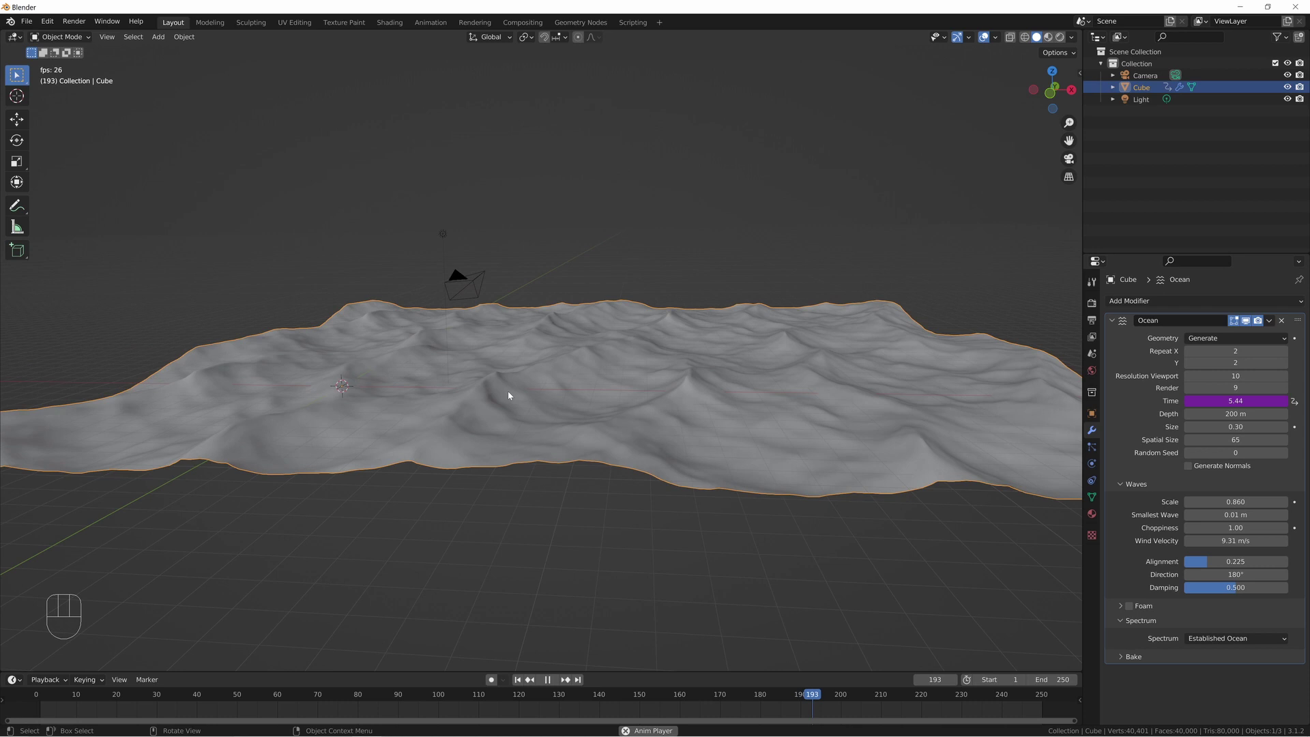
middle_click(526, 398)
key("space")
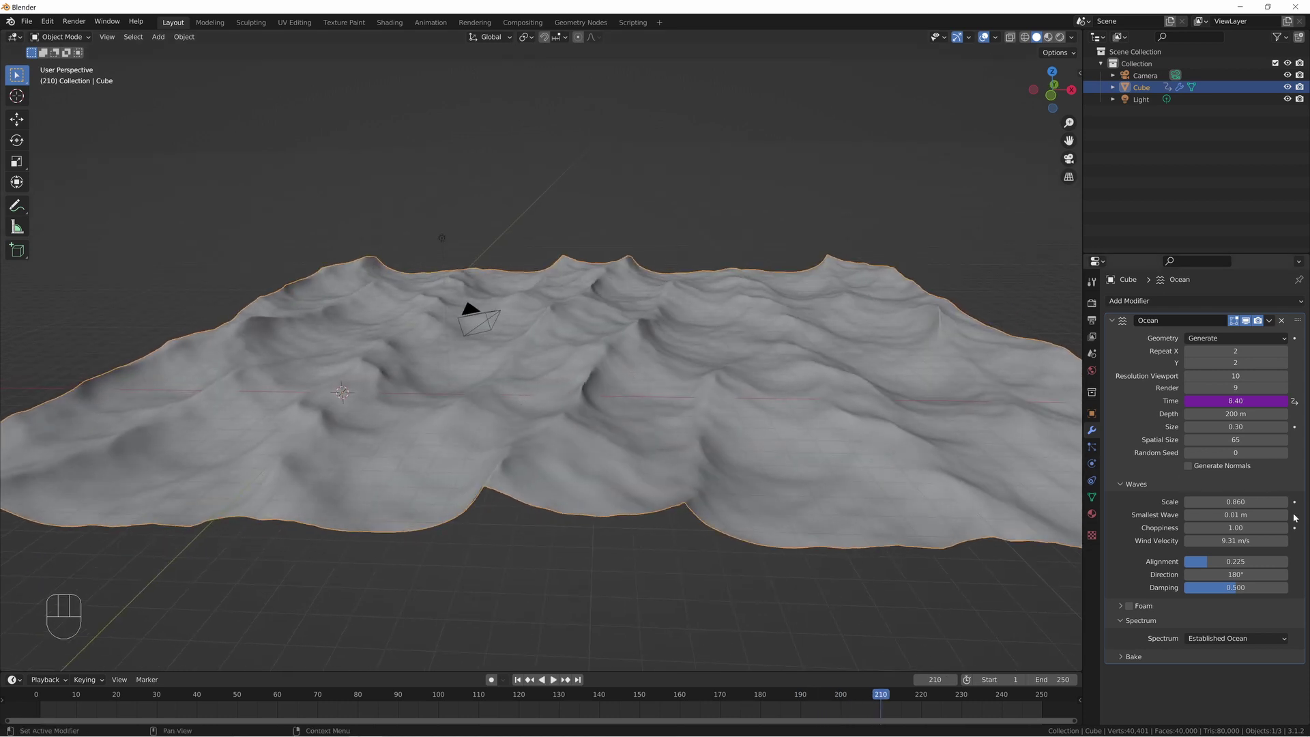
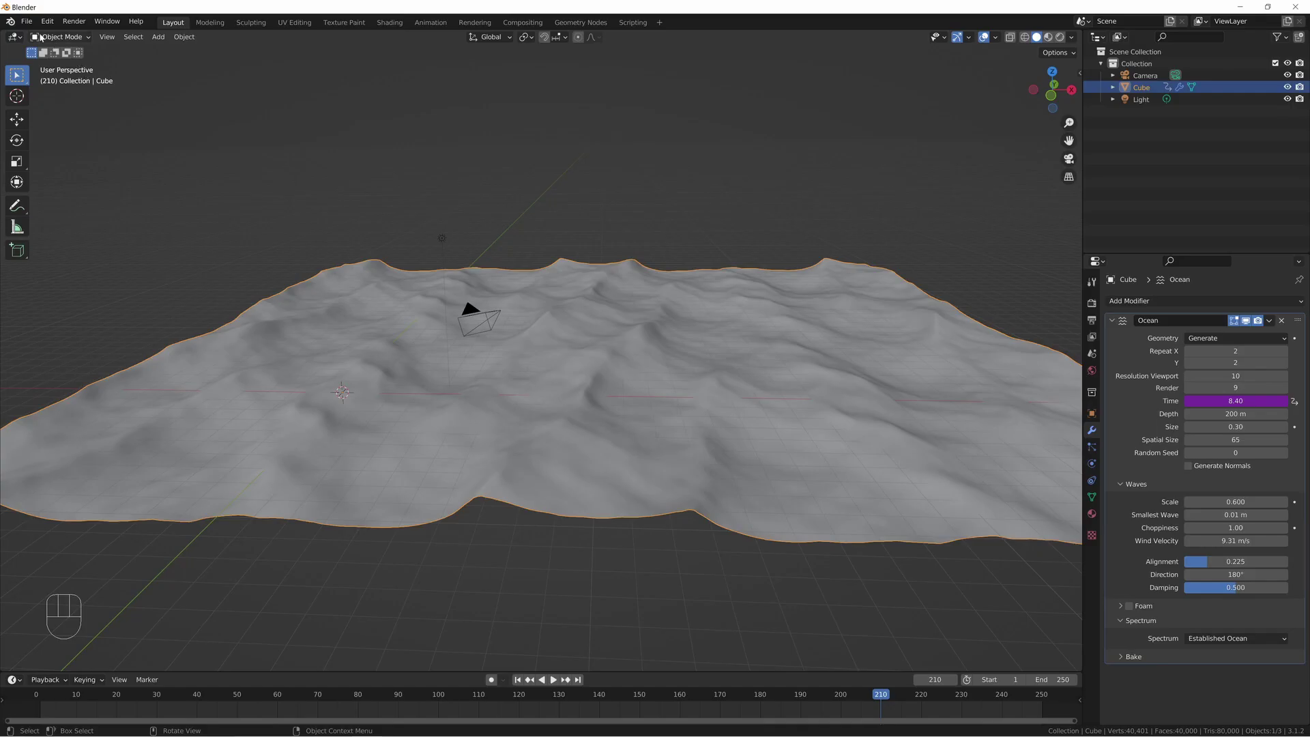
- Import the boat OBJ model and locate it in the viewport
left_click_drag(28, 22, 209, 304)
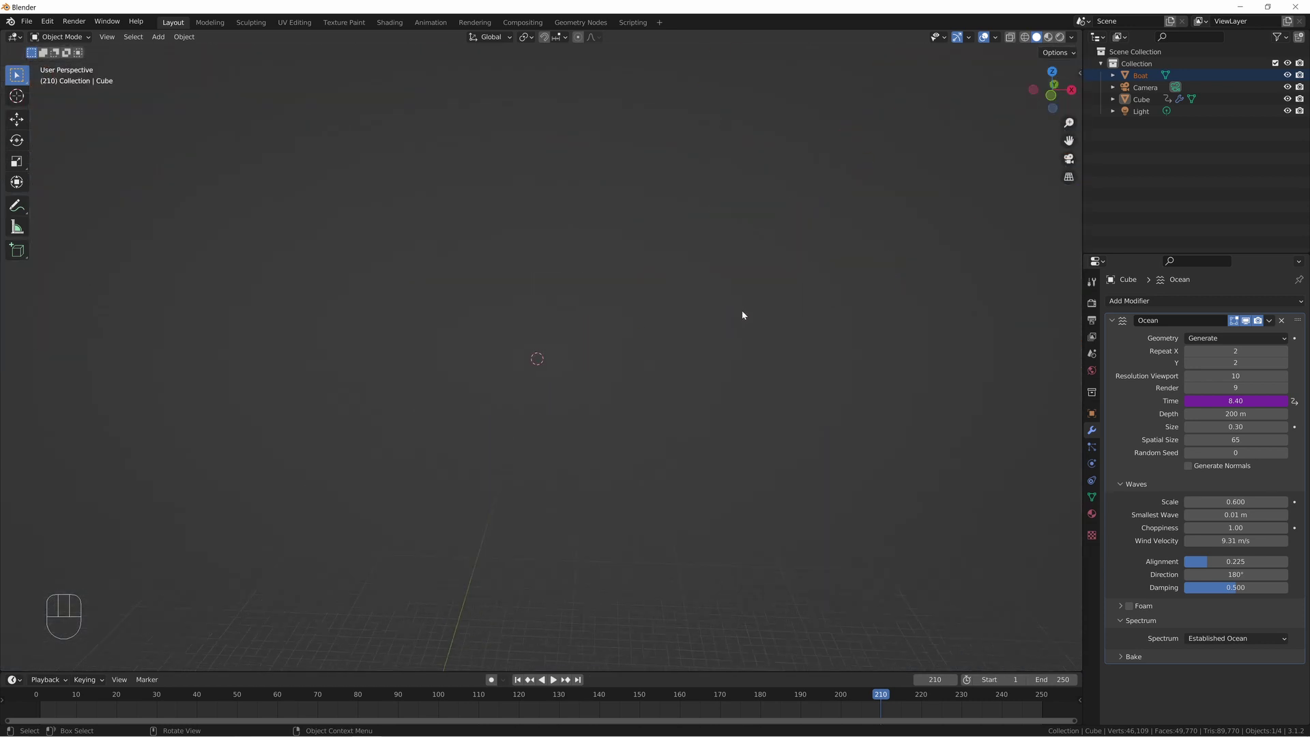
key("s")
left_click(539, 369)
key("KP_Decimal")
middle_click(766, 355)
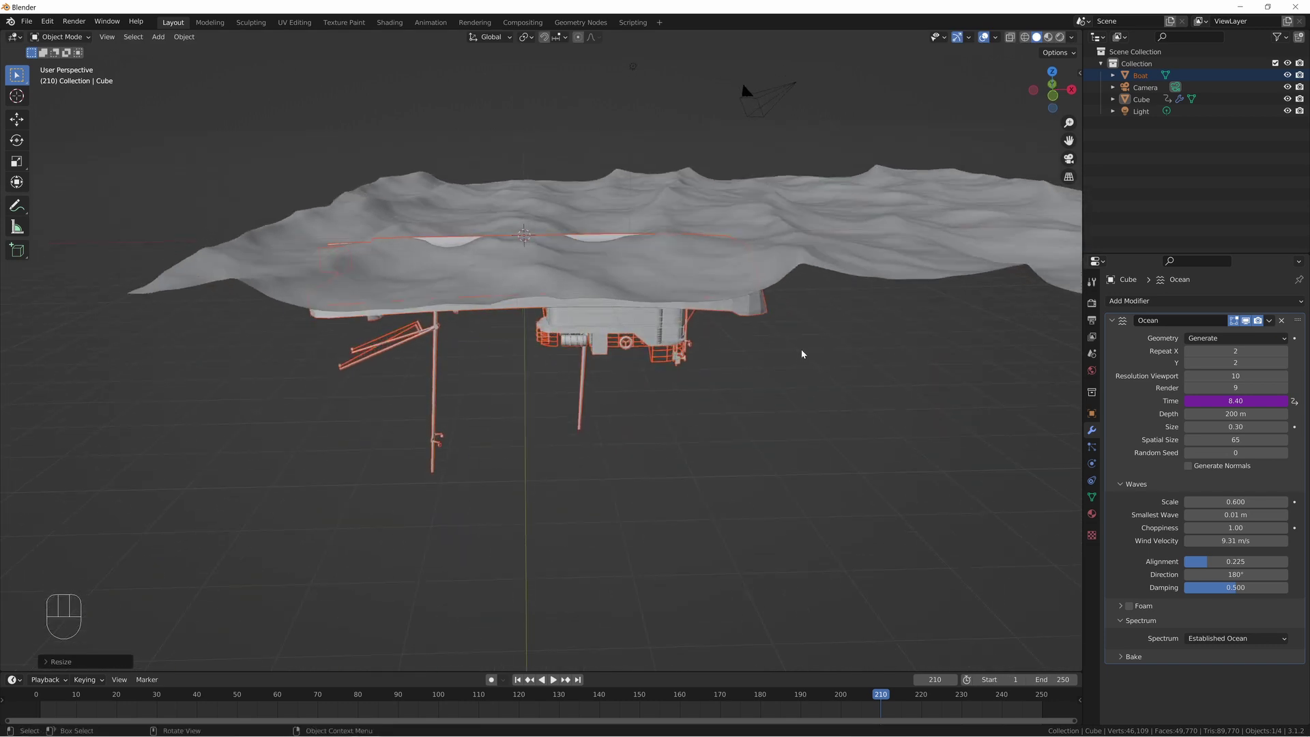
- Scale the imported boat and rotate it 180° around Z
key("s")
key("KP_Subtract")
key("KP_1")
key("KP_Enter")
key("r")
key("z")
key("KP_1")
key("KP_8")
key("KP_0")
key("KP_Enter")
- Enlarge the boat further in several scaling passes while orbiting around it
left_click_drag(609, 344, 477, 432)
middle_click(501, 417)
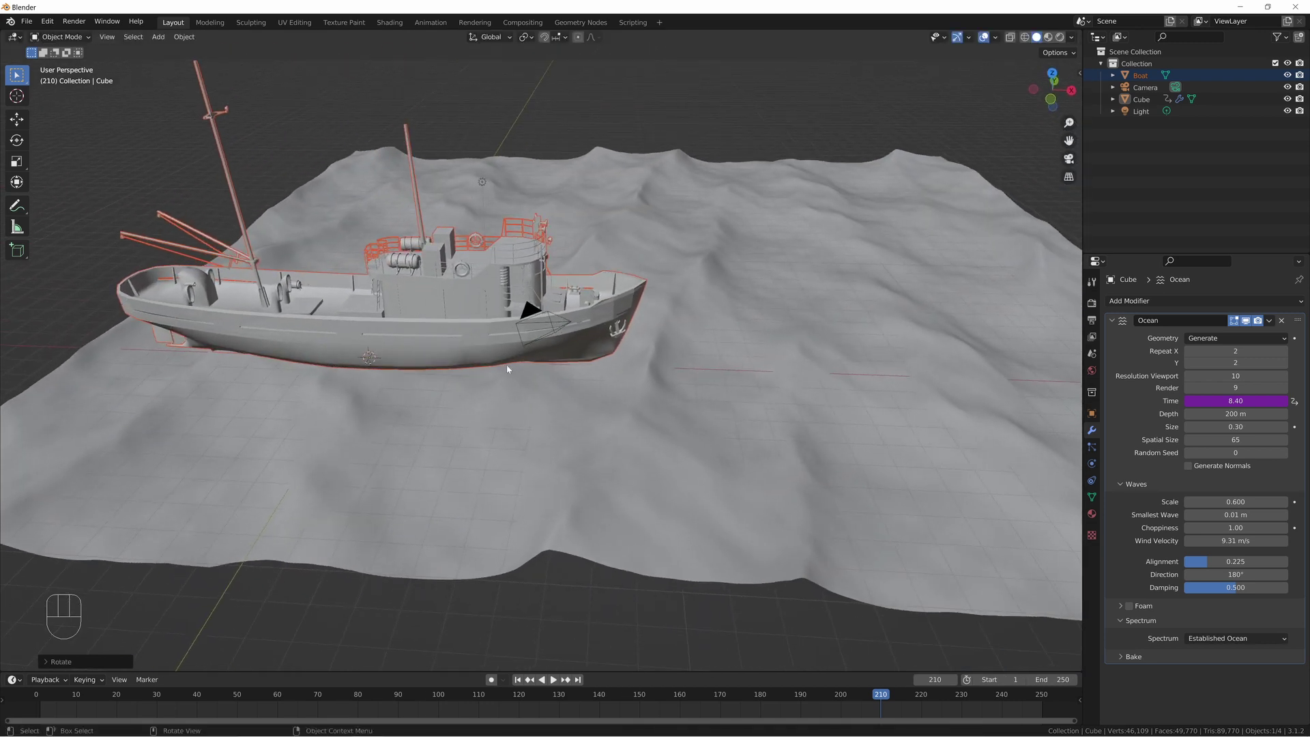
key("s")
middle_click(516, 420)
middle_click(560, 400)
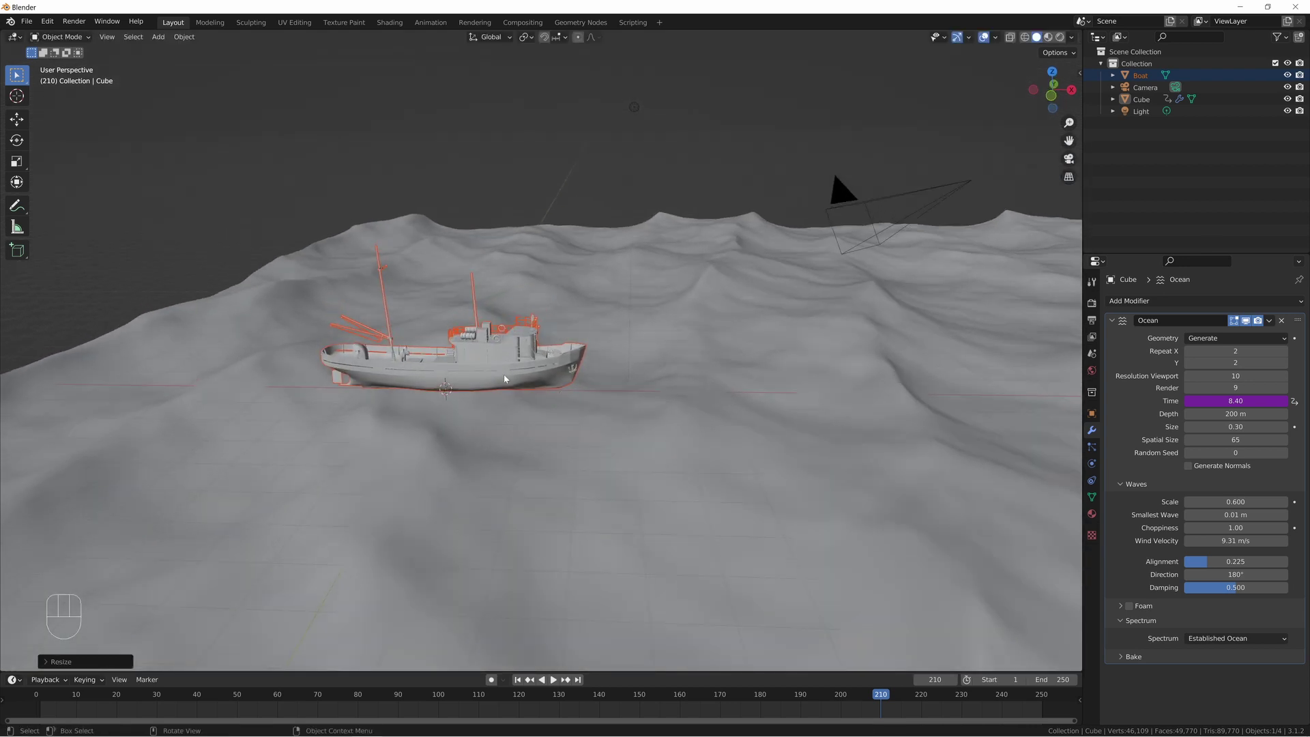
middle_click(859, 372)
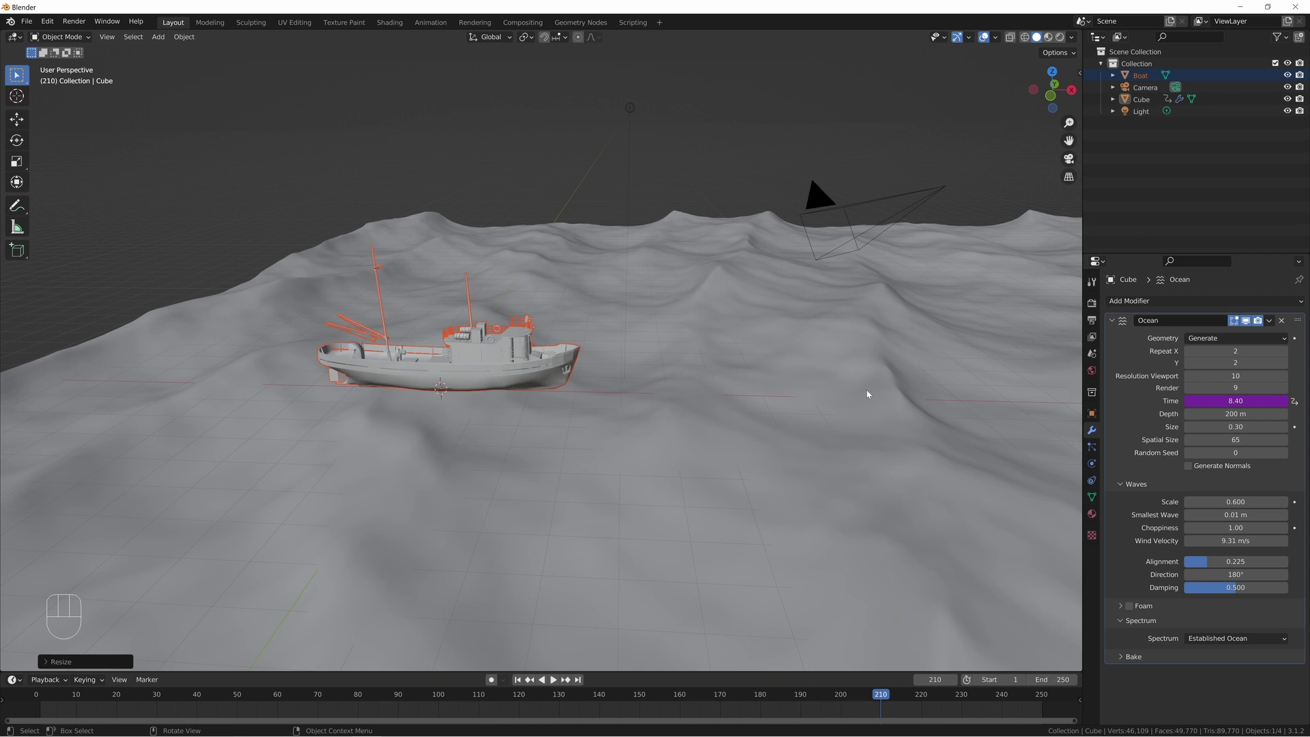
key("s")
left_click(488, 379)
middle_click(524, 398)
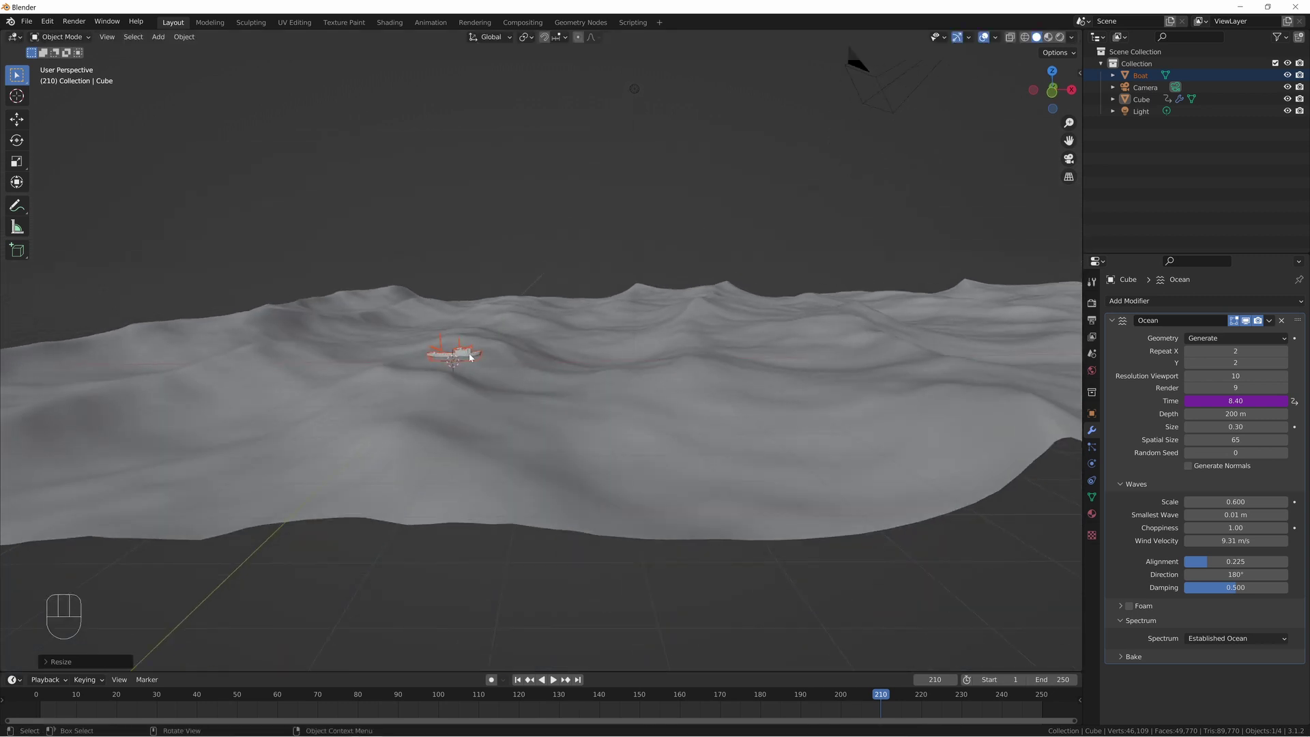
key("s")
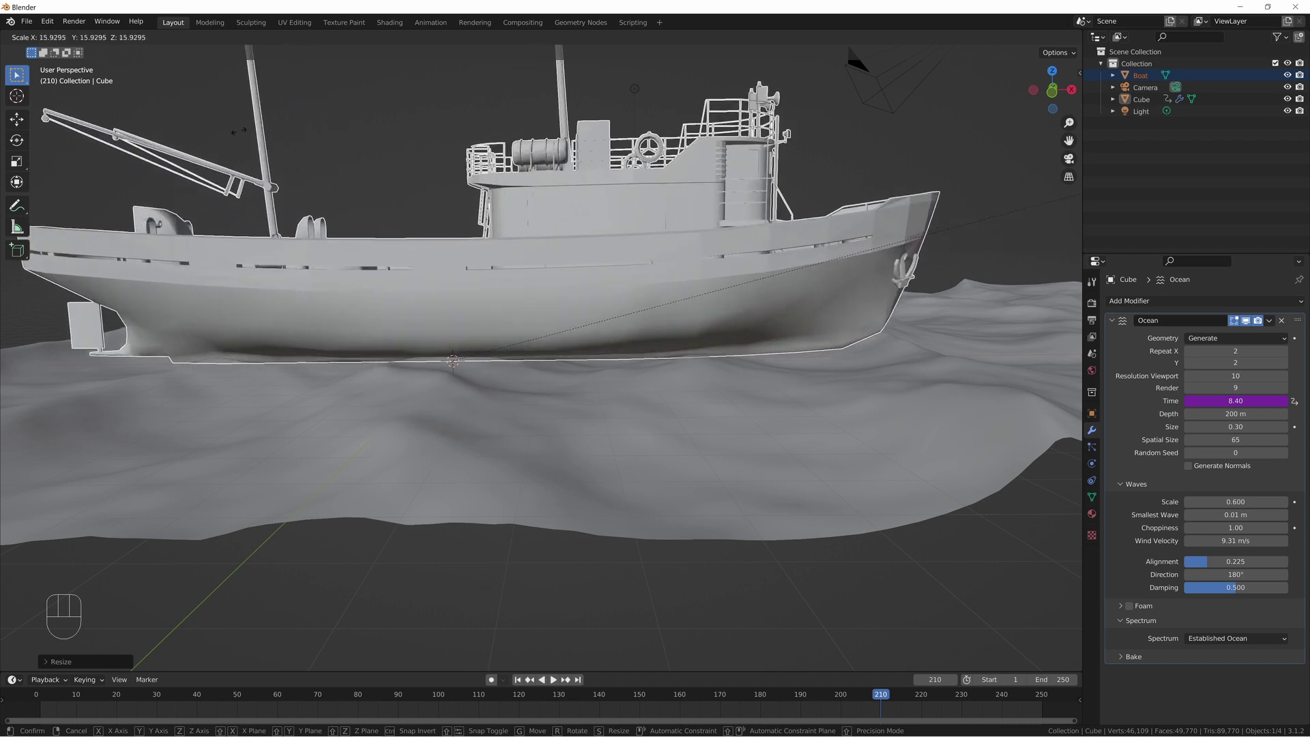
left_click(744, 69)
- Finish sizing the boat and nudge it up above the waves
middle_click(699, 240)
key("s")
left_click(559, 375)
left_click_drag(535, 389, 548, 384)
key("s")
left_click(590, 377)
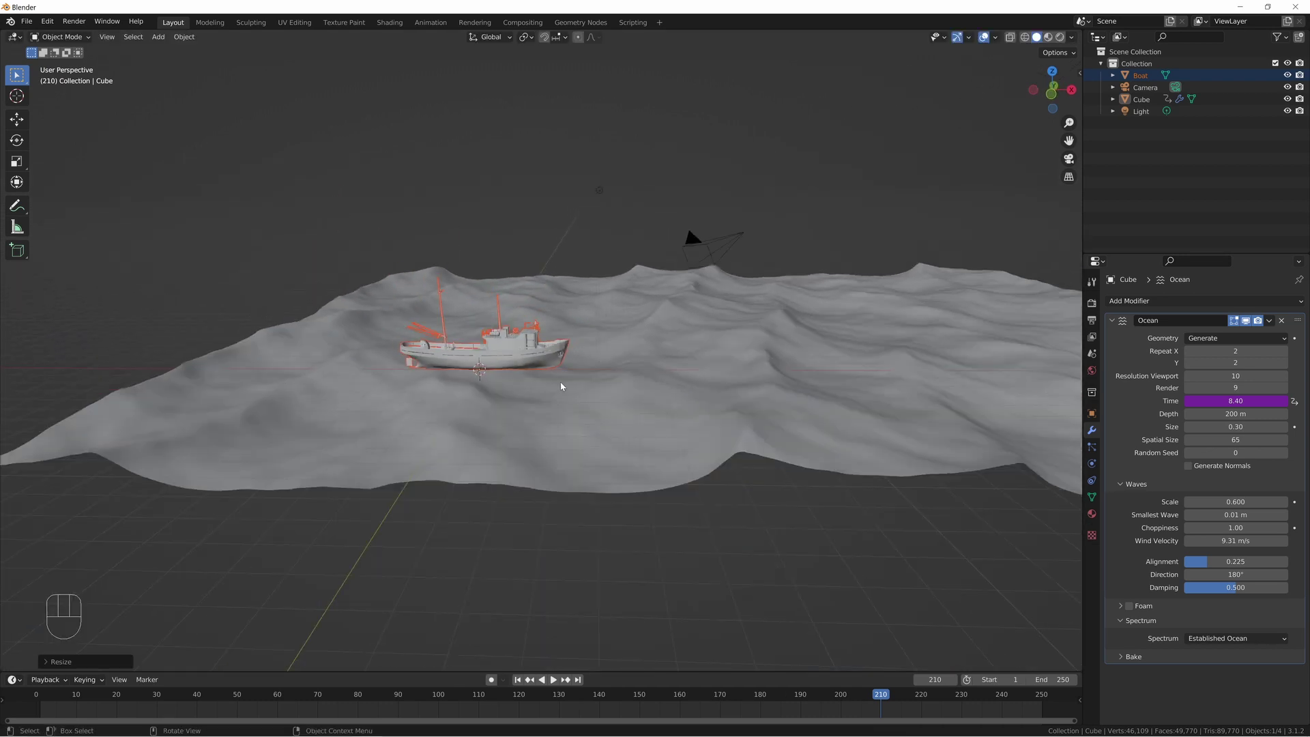
left_click_drag(573, 387, 599, 423)
left_click_drag(603, 425, 598, 420)
key("s")
left_click(629, 414)
- Move the boat along Z to float just above the ocean and bring up the Add menu
middle_click(743, 408)
key("g")
key("z")
left_click(669, 258)
middle_click(600, 254)
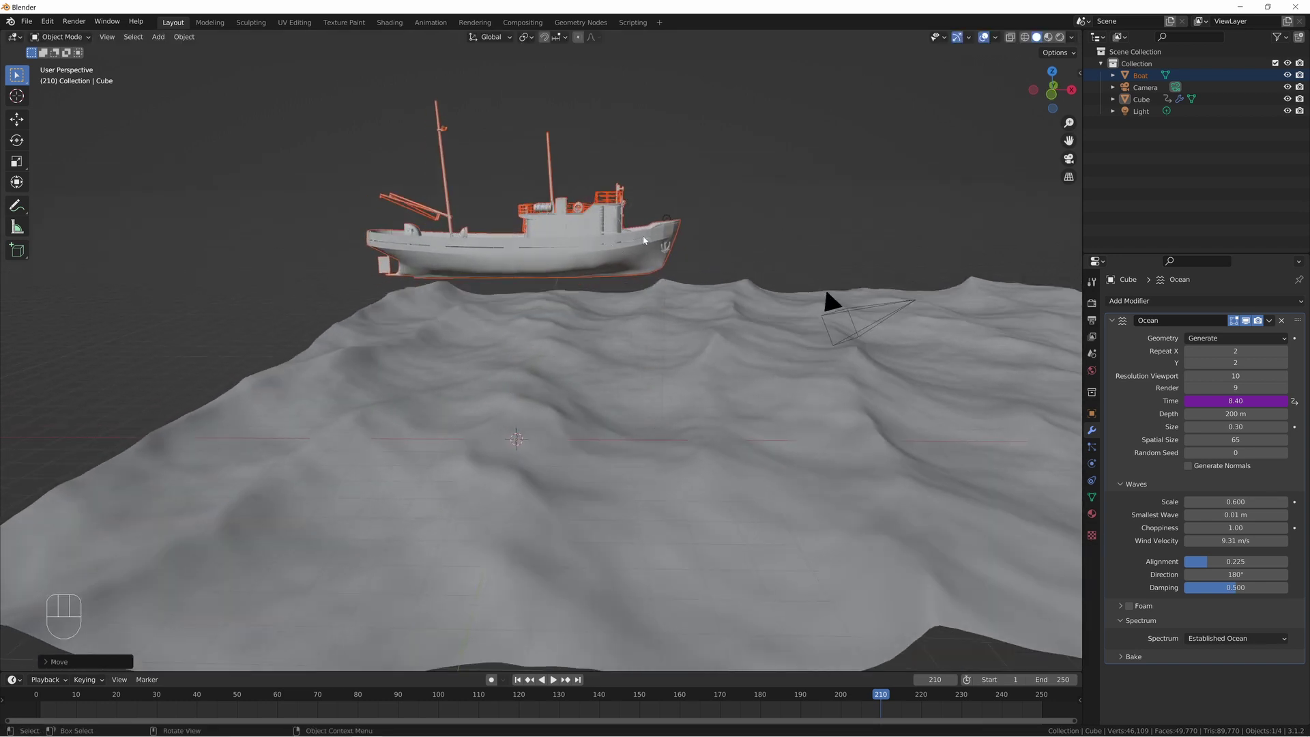
key("shift+a")
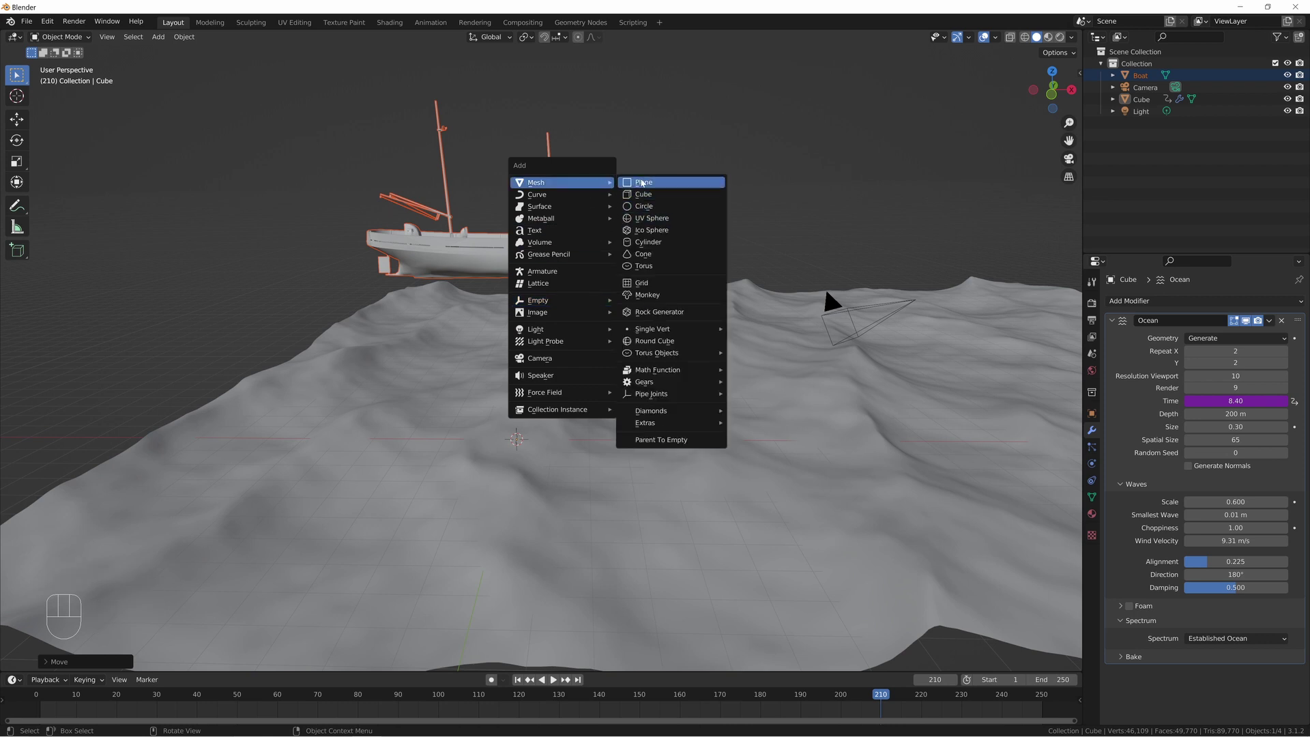
- Add a flat plane mesh near the boat and adjust its height along Z
left_click_drag(610, 236, 622, 259)
key("g")
key("z")
left_click(605, 274)
middle_click(619, 307)
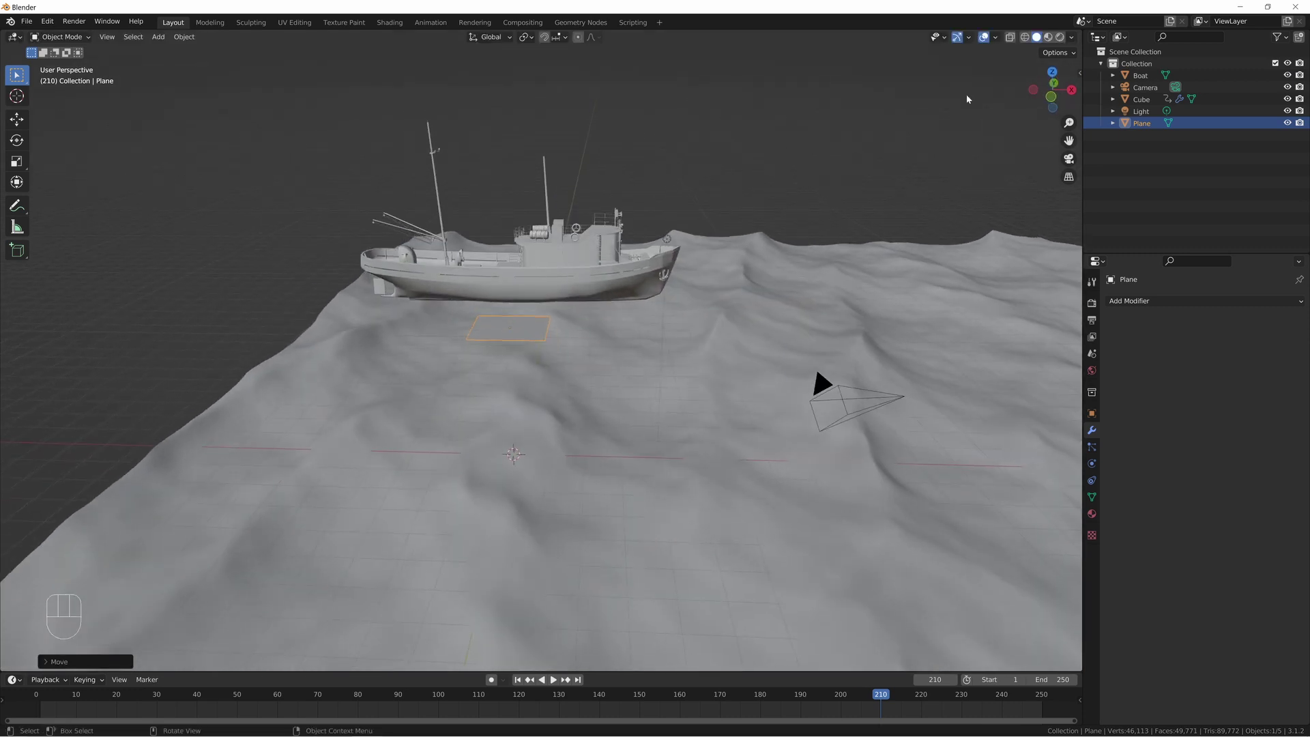
left_click_drag(580, 316, 591, 337)
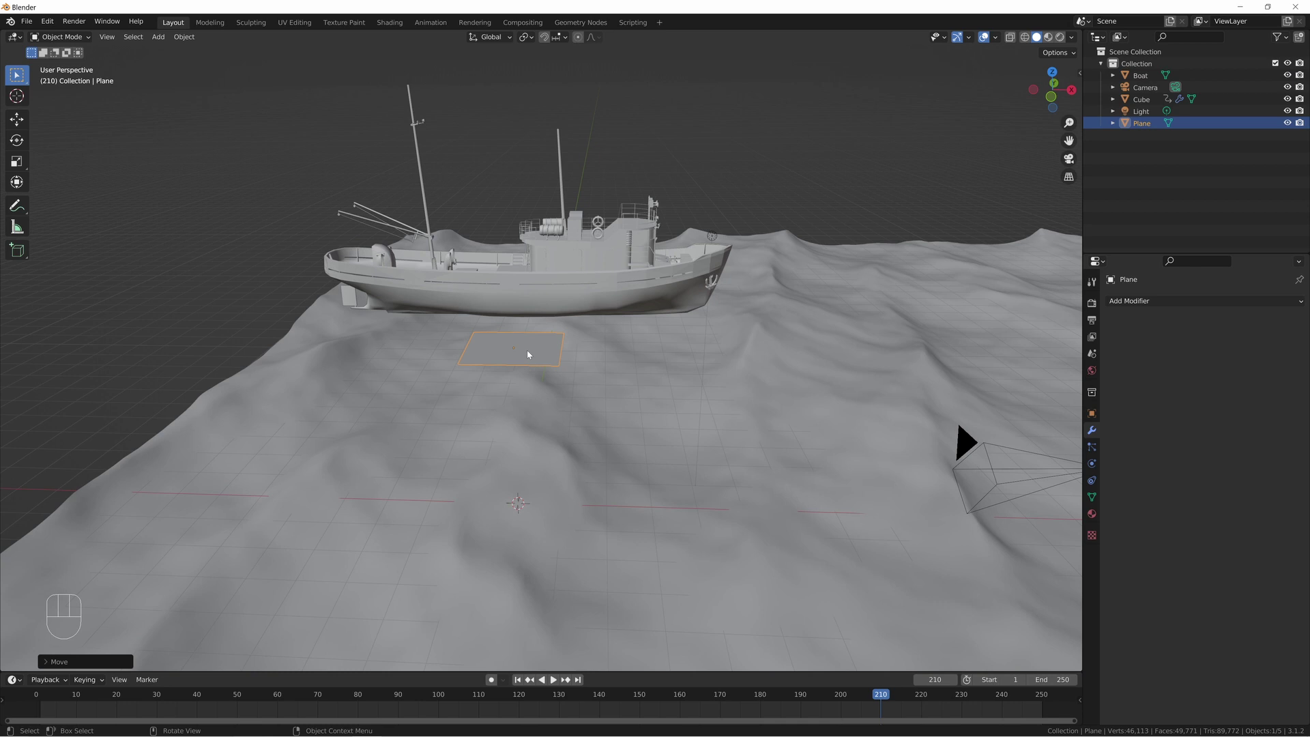
middle_click(530, 354)
- In Edit Mode merge two of the plane's corners so it becomes a three-vertex triangle
left_click(588, 303)
left_click(542, 365)
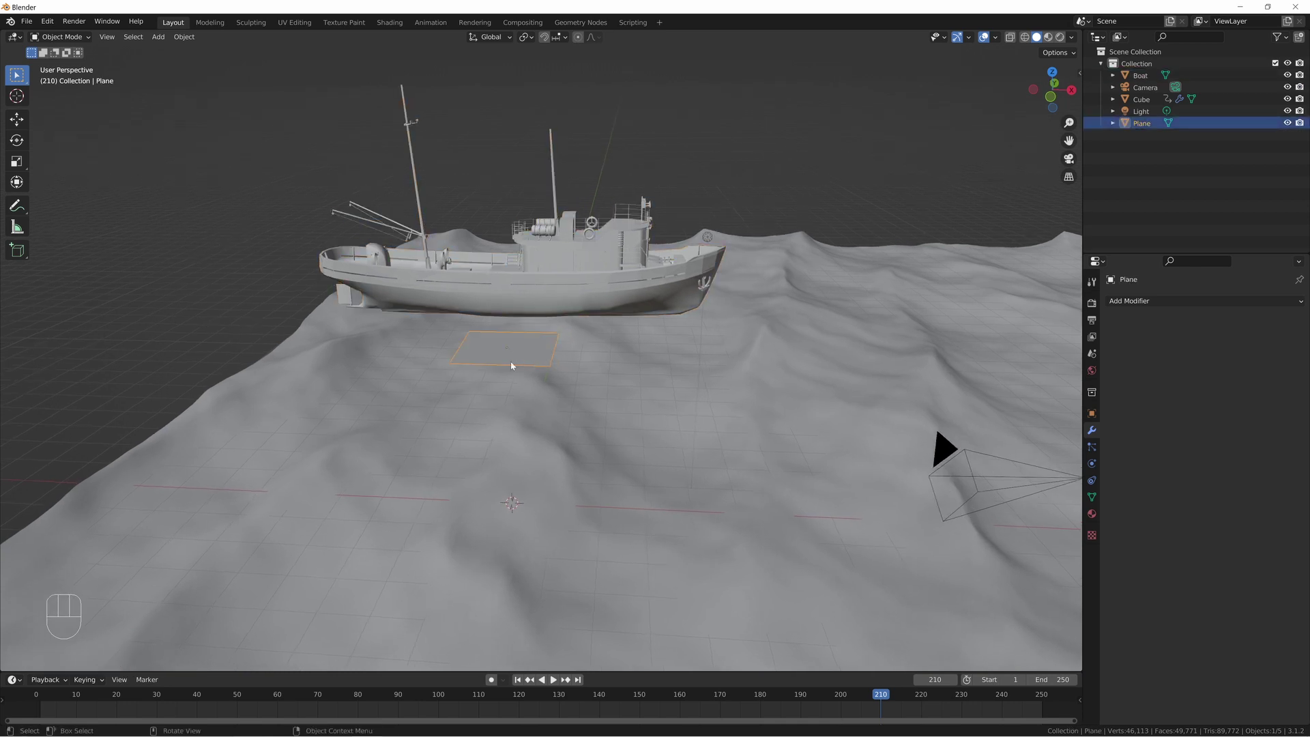
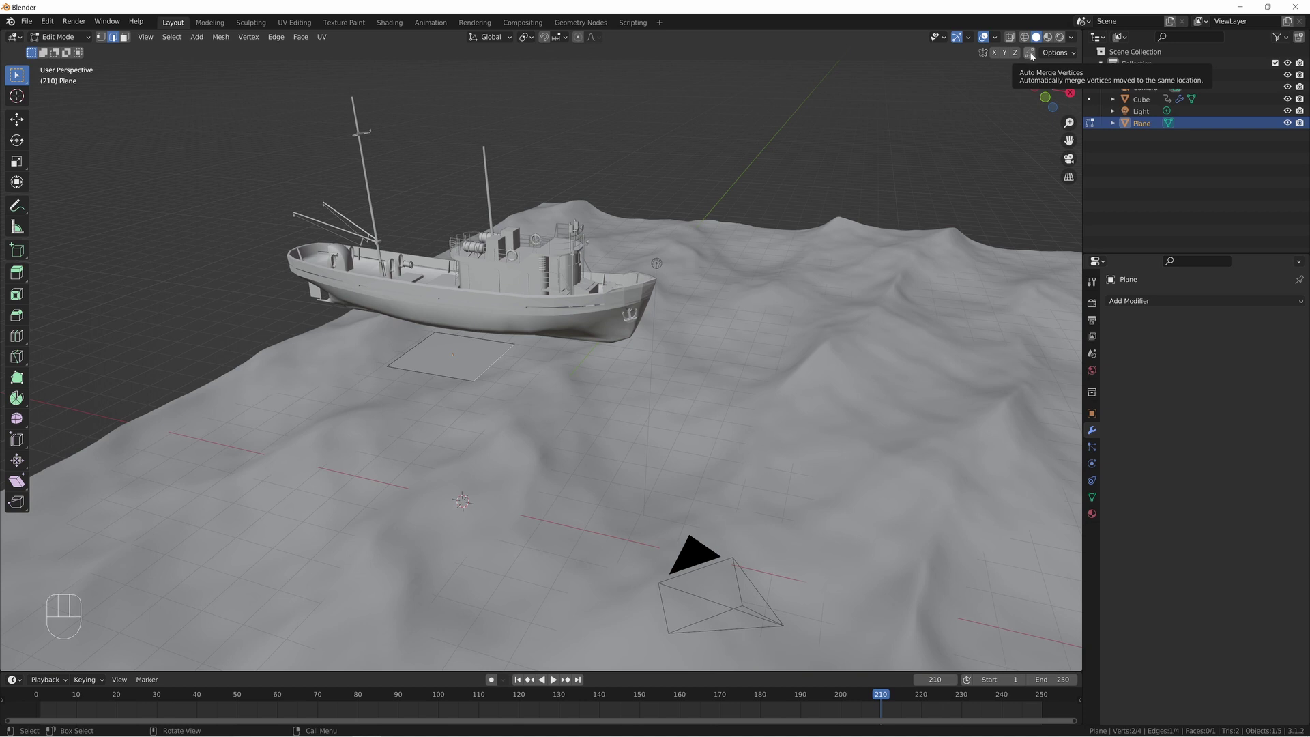
left_click(1028, 51)
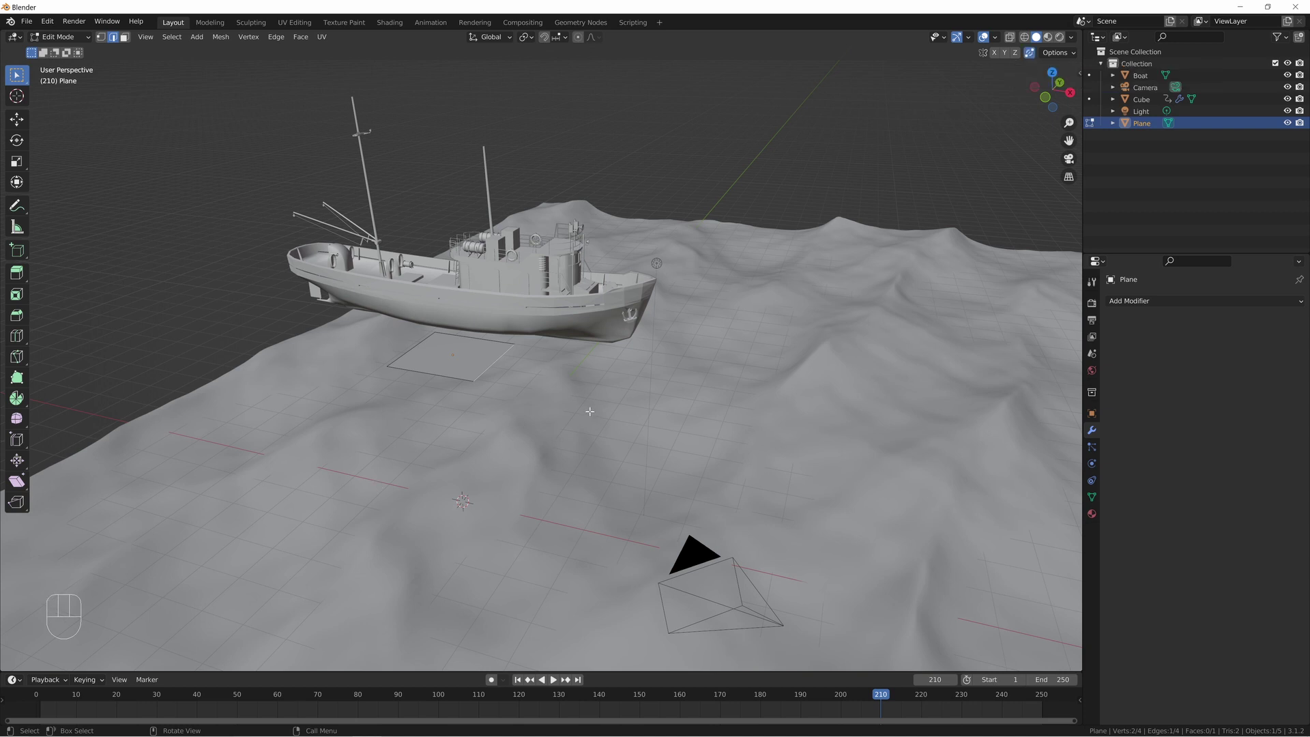
key("s")
key("KP_0")
key("KP_Enter")
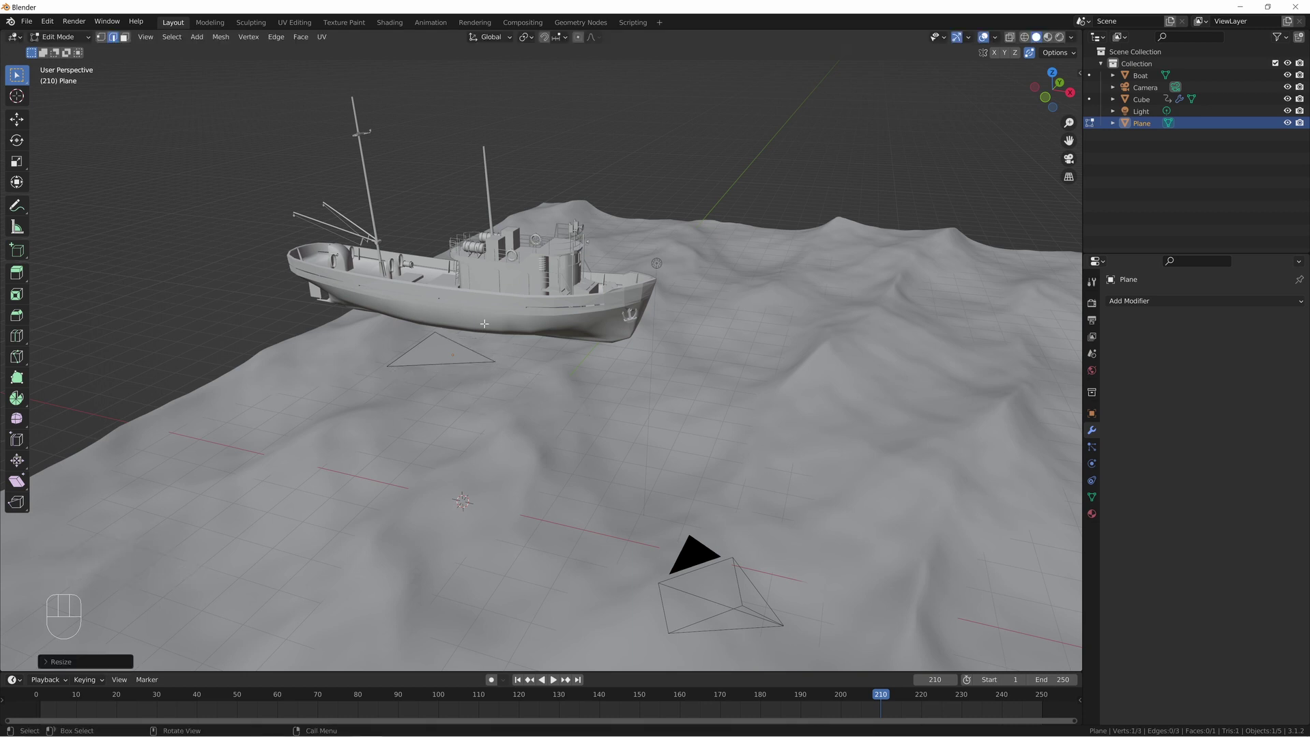
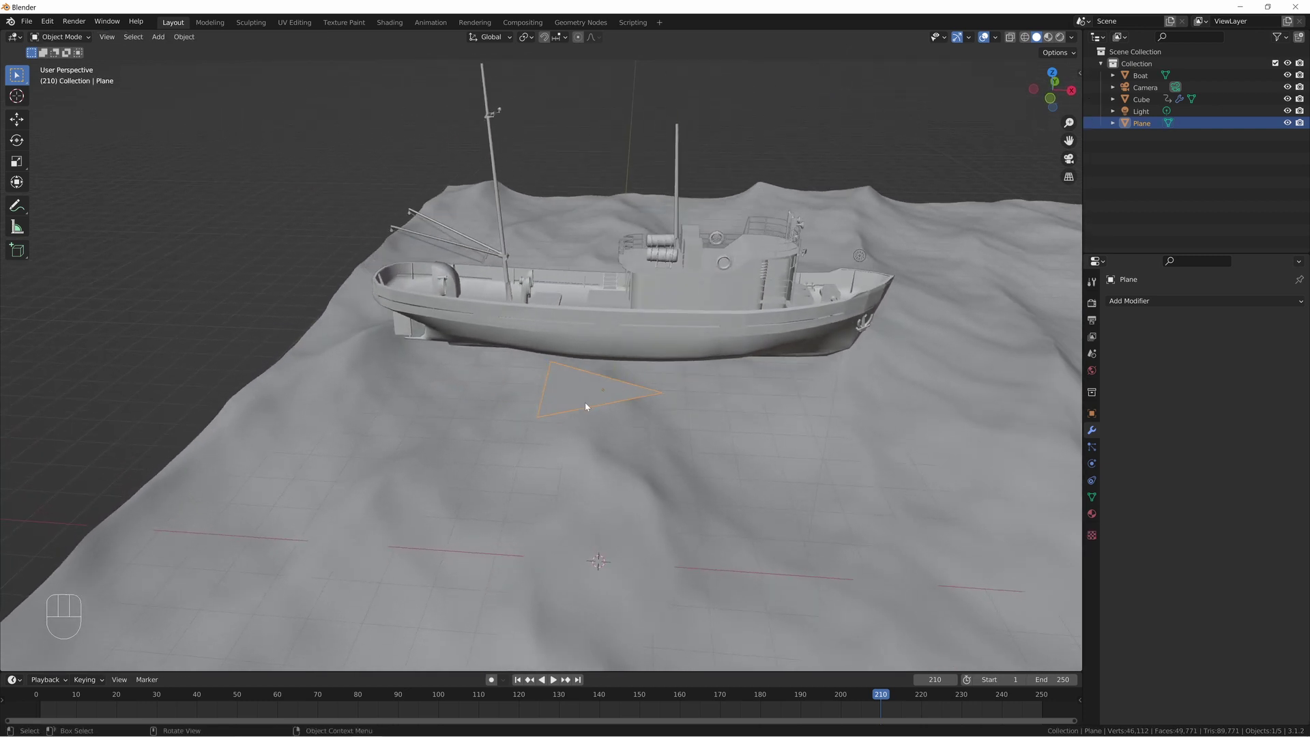
- Inspect the triangle from top and front views relative to the boat
key("KP_7")
left_click_drag(638, 442, 603, 347)
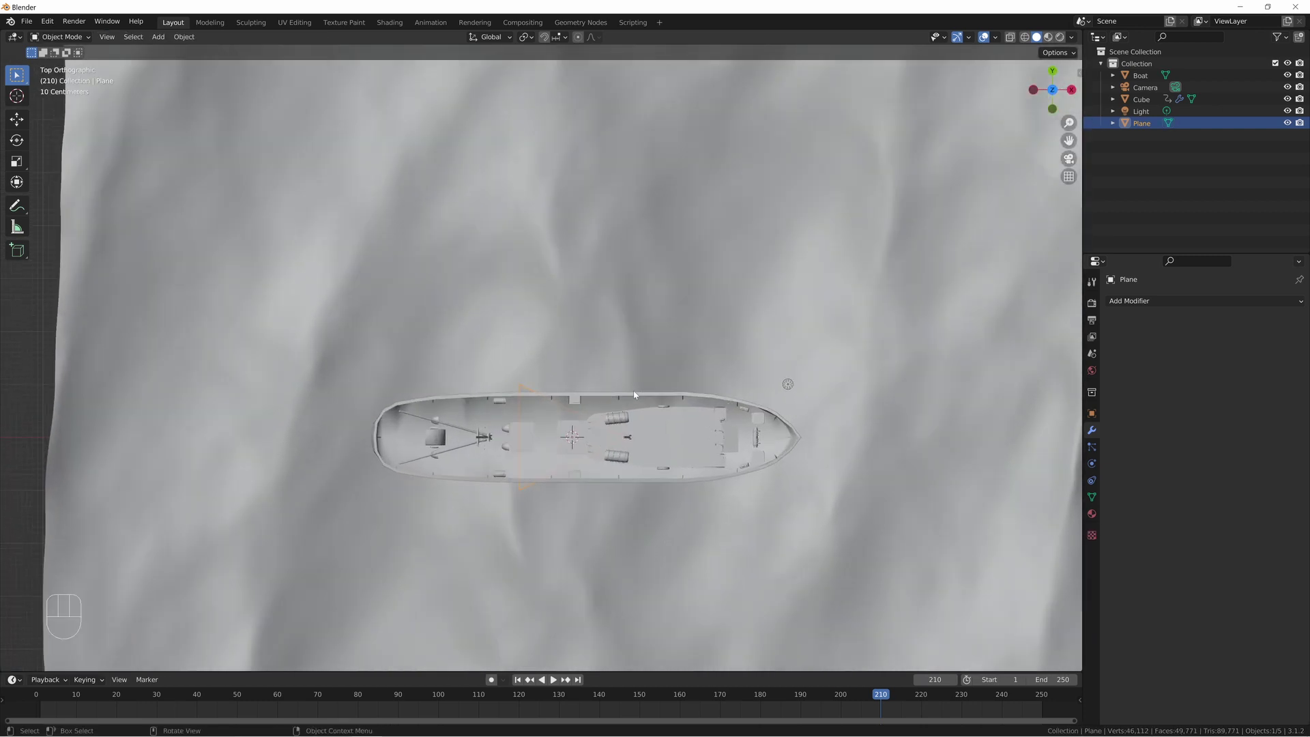
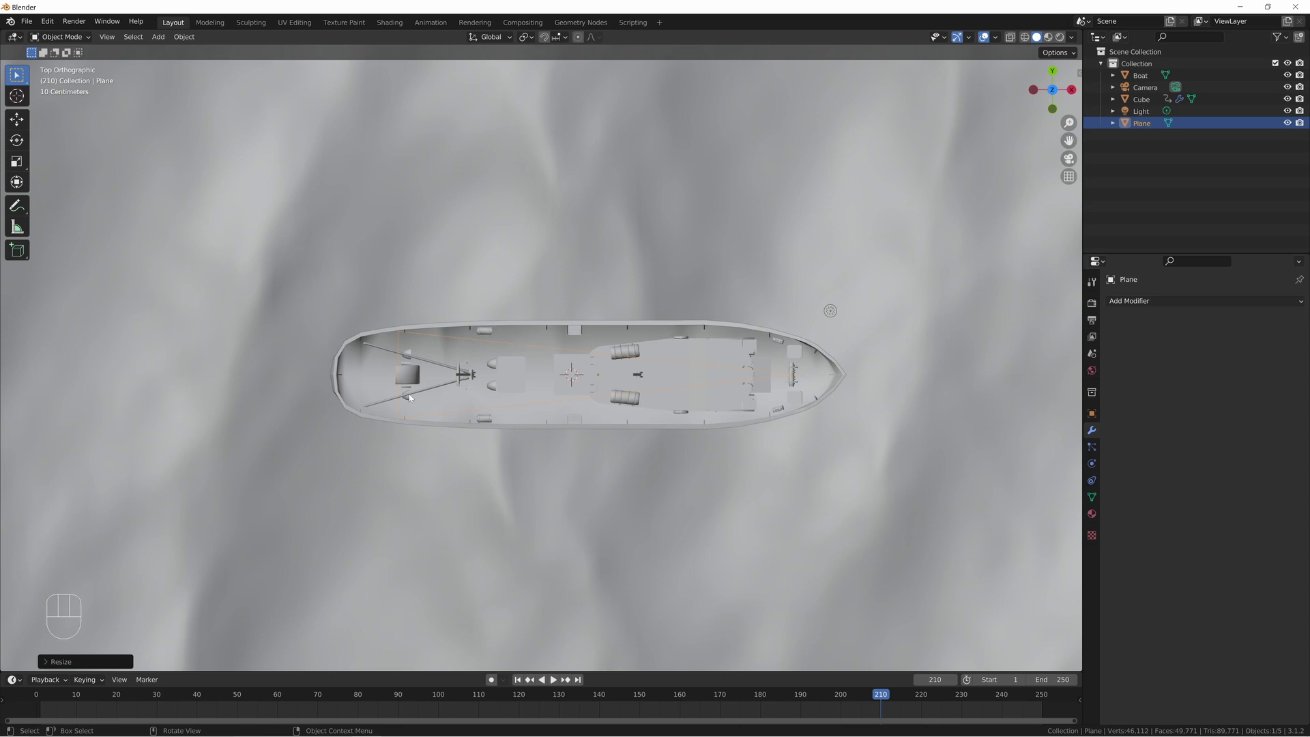
left_click_drag(568, 469, 573, 386)
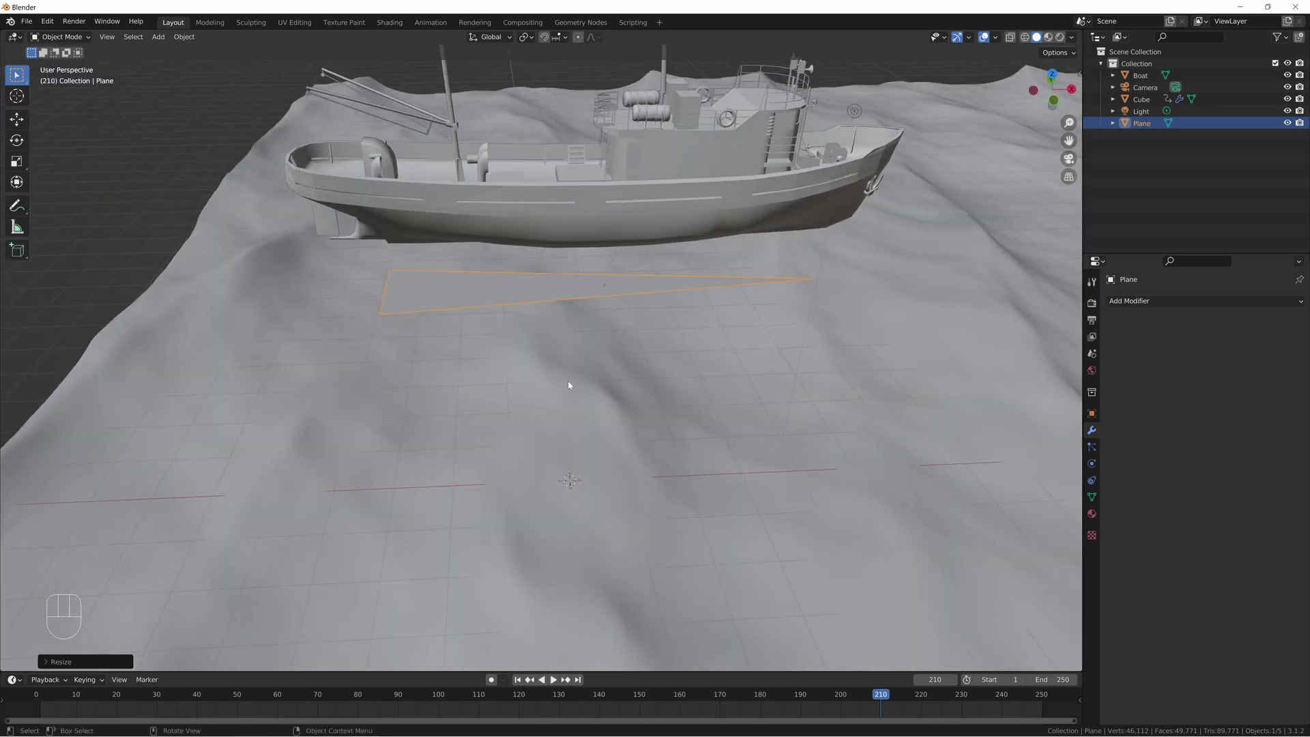
left_click_drag(602, 385, 597, 470)
middle_click(598, 474)
key("KP_1")
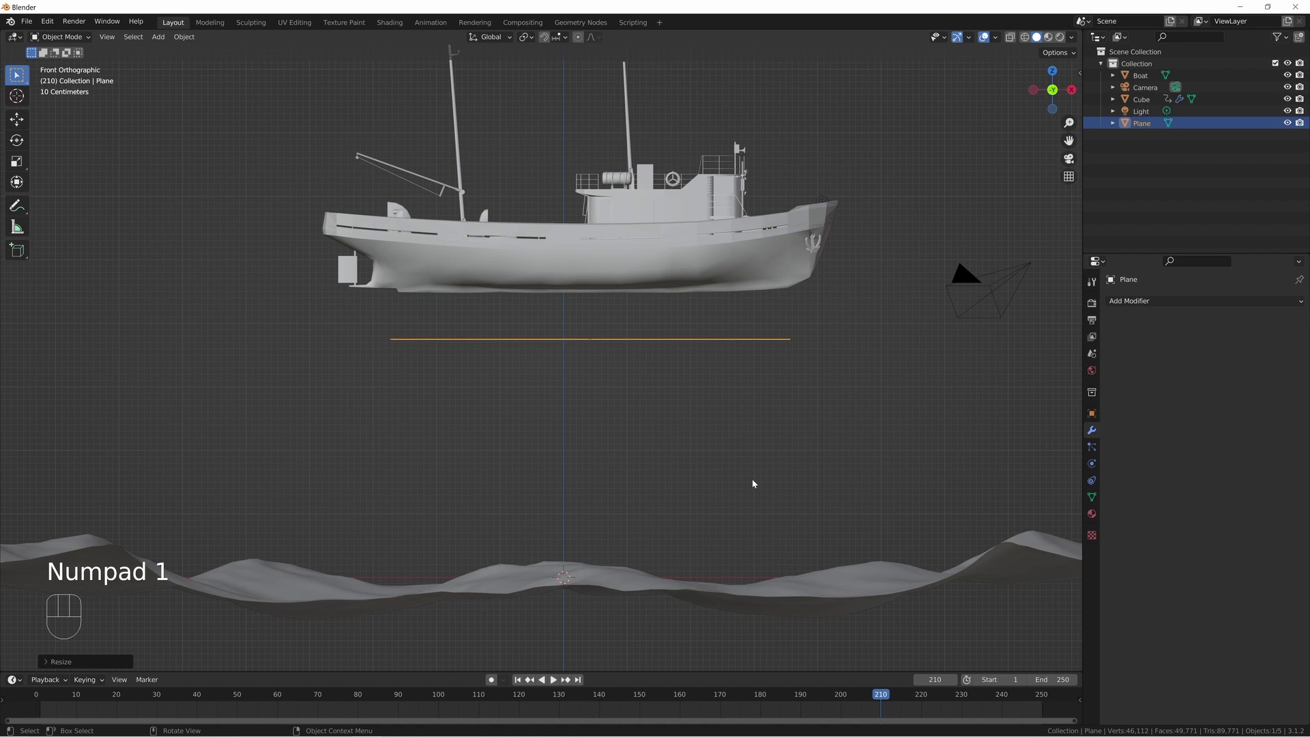
- Raise the triangle straight up along Z until it sits inside the boat's hull
key("g")
key("z")
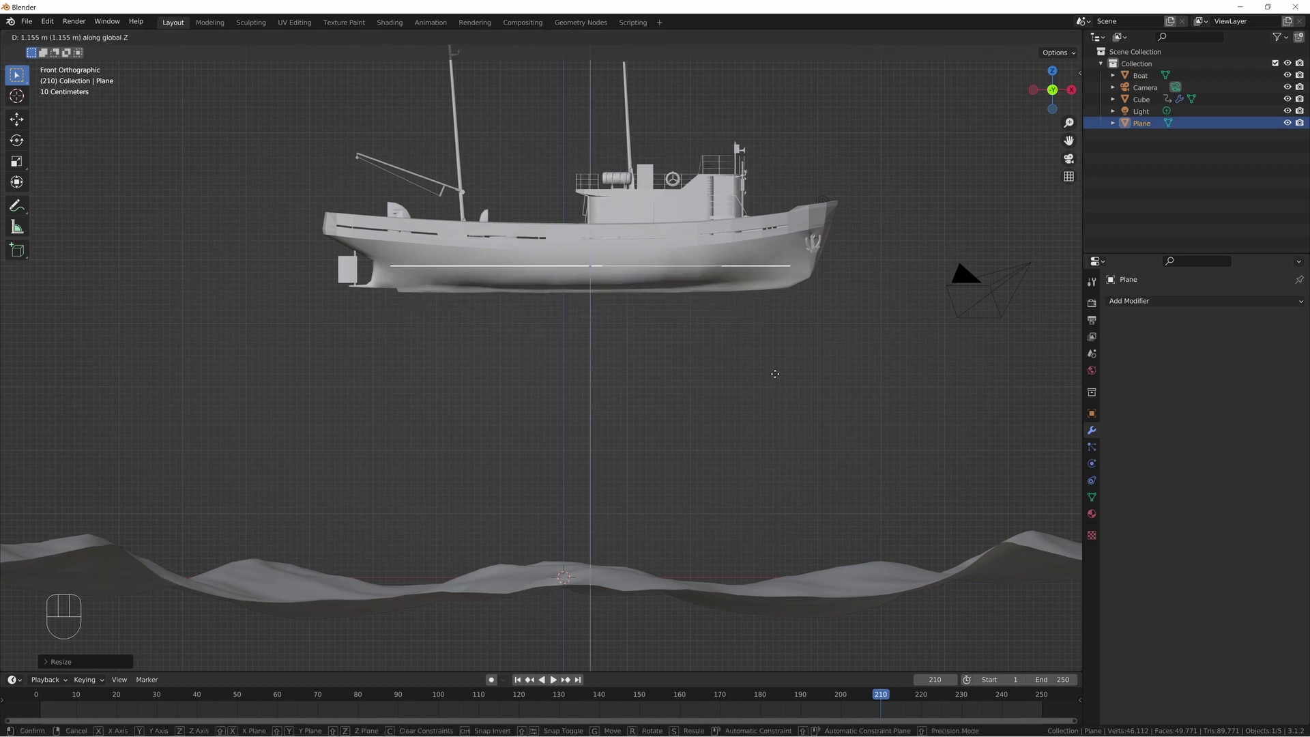
left_click(775, 372)
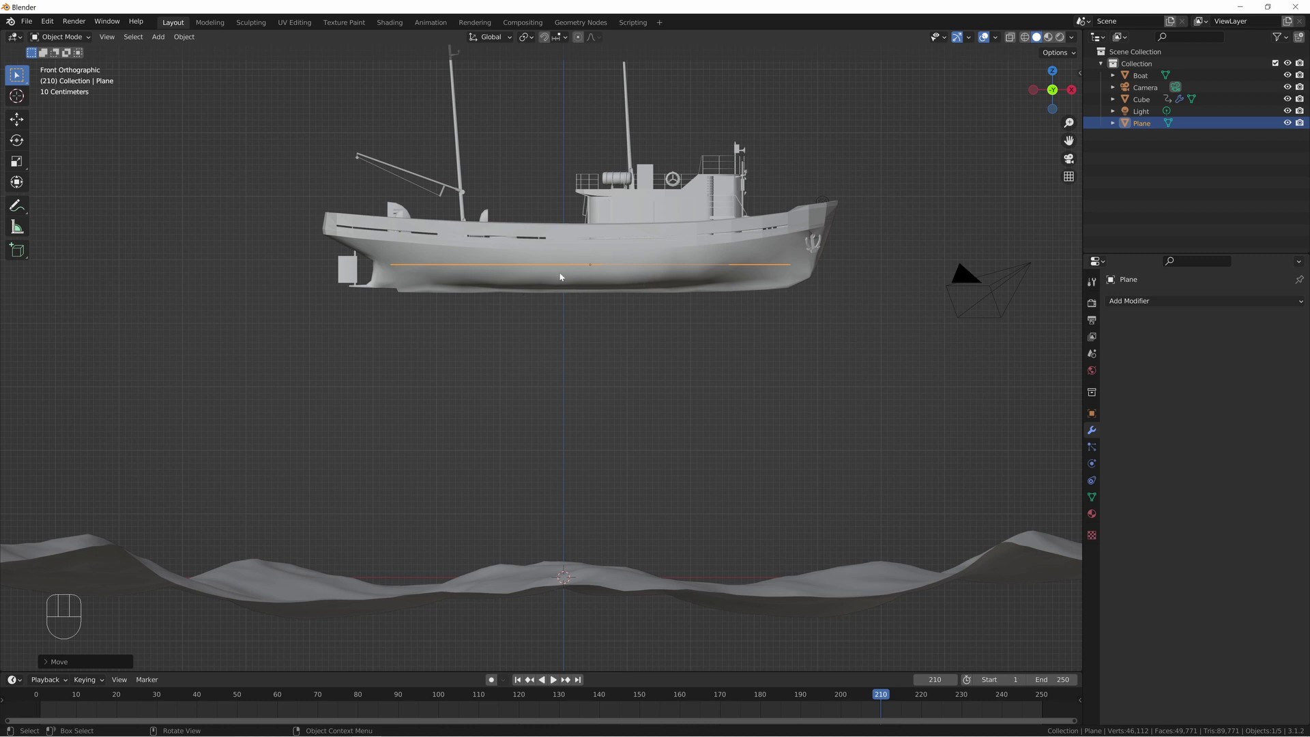
- Parent the boat to the triangle with Ctrl+P > Object
left_click_drag(660, 285, 667, 308)
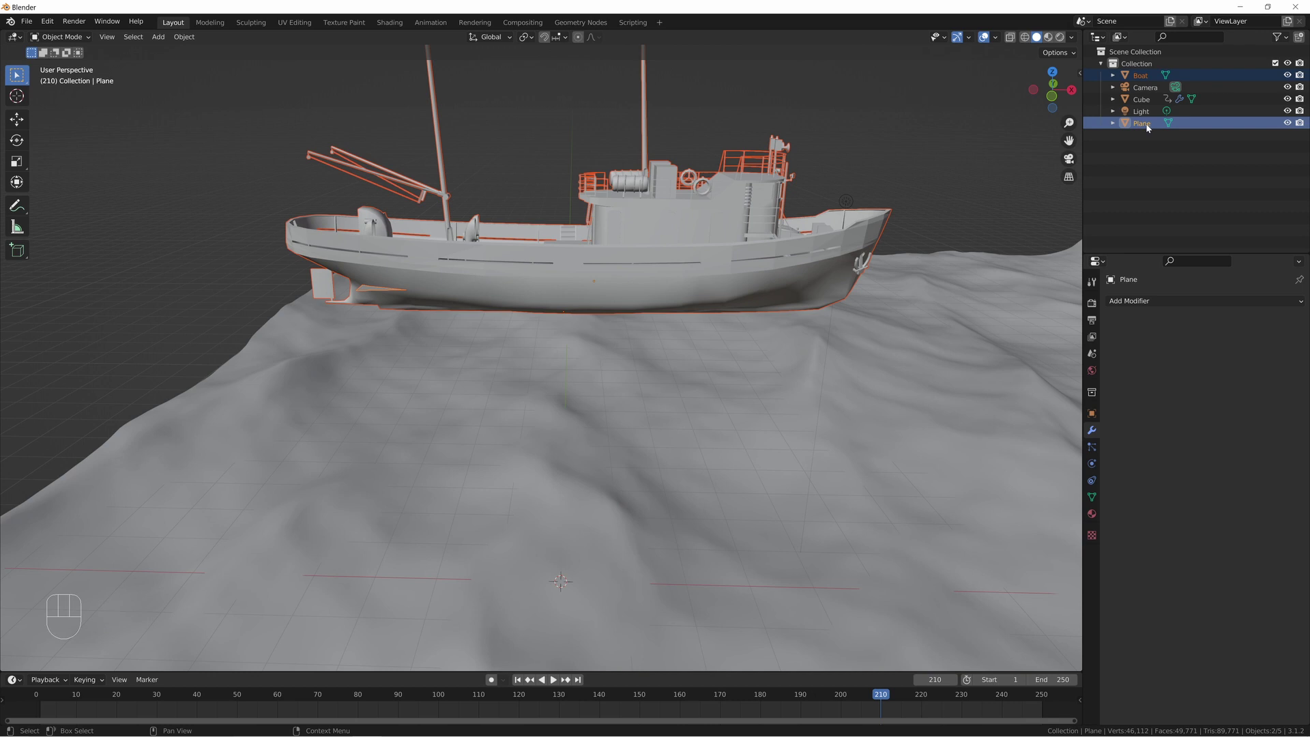
key("ctrl+p")
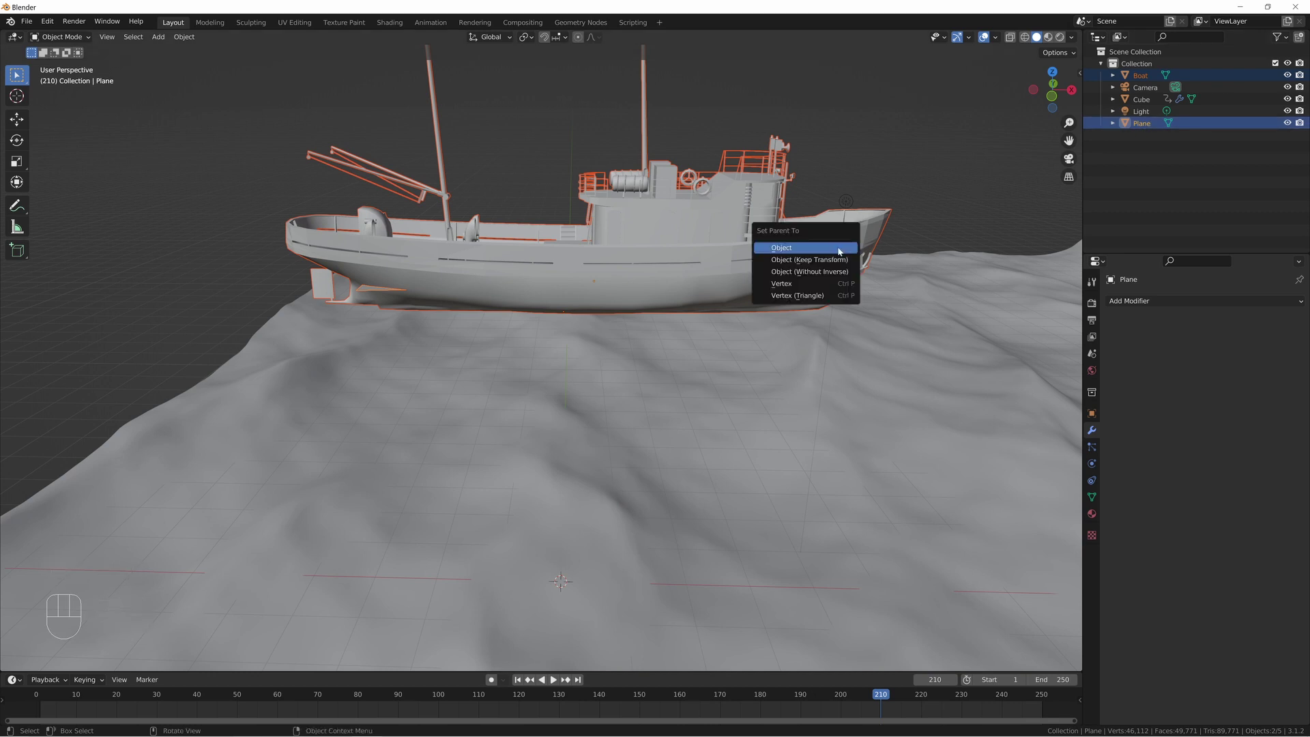
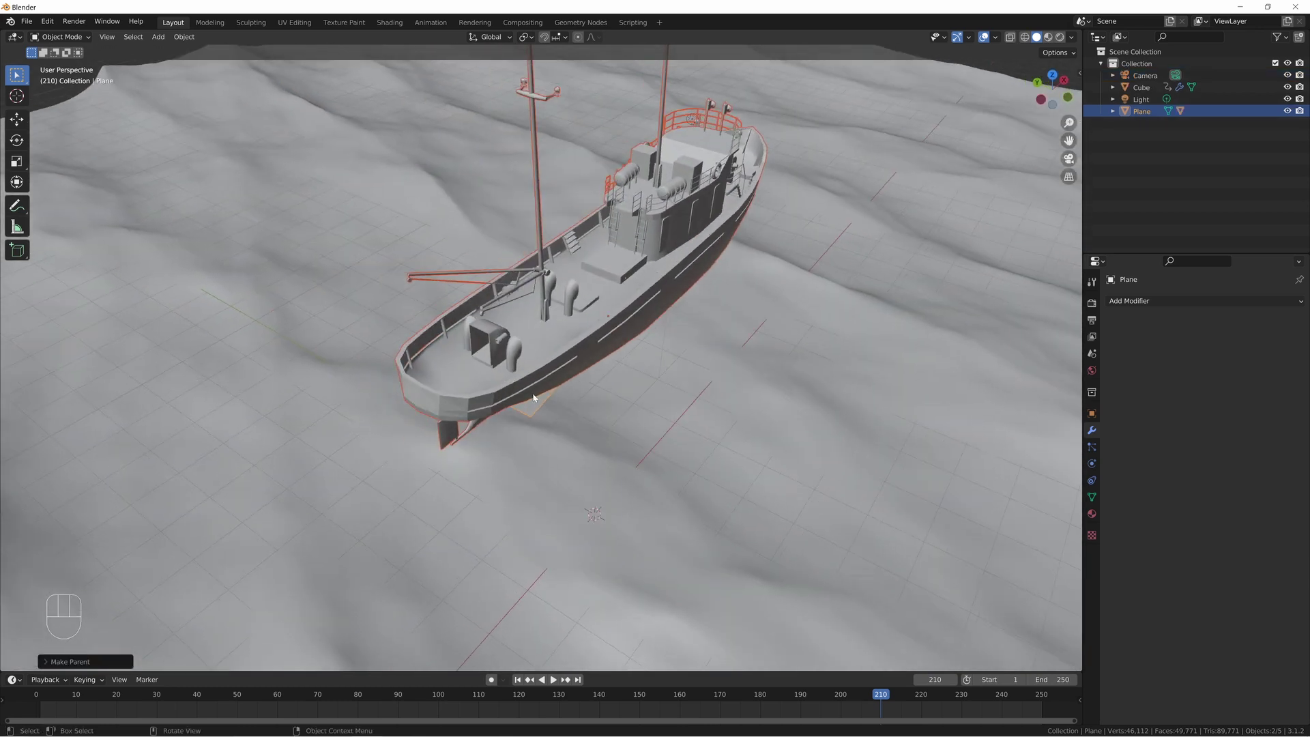
left_click(542, 415)
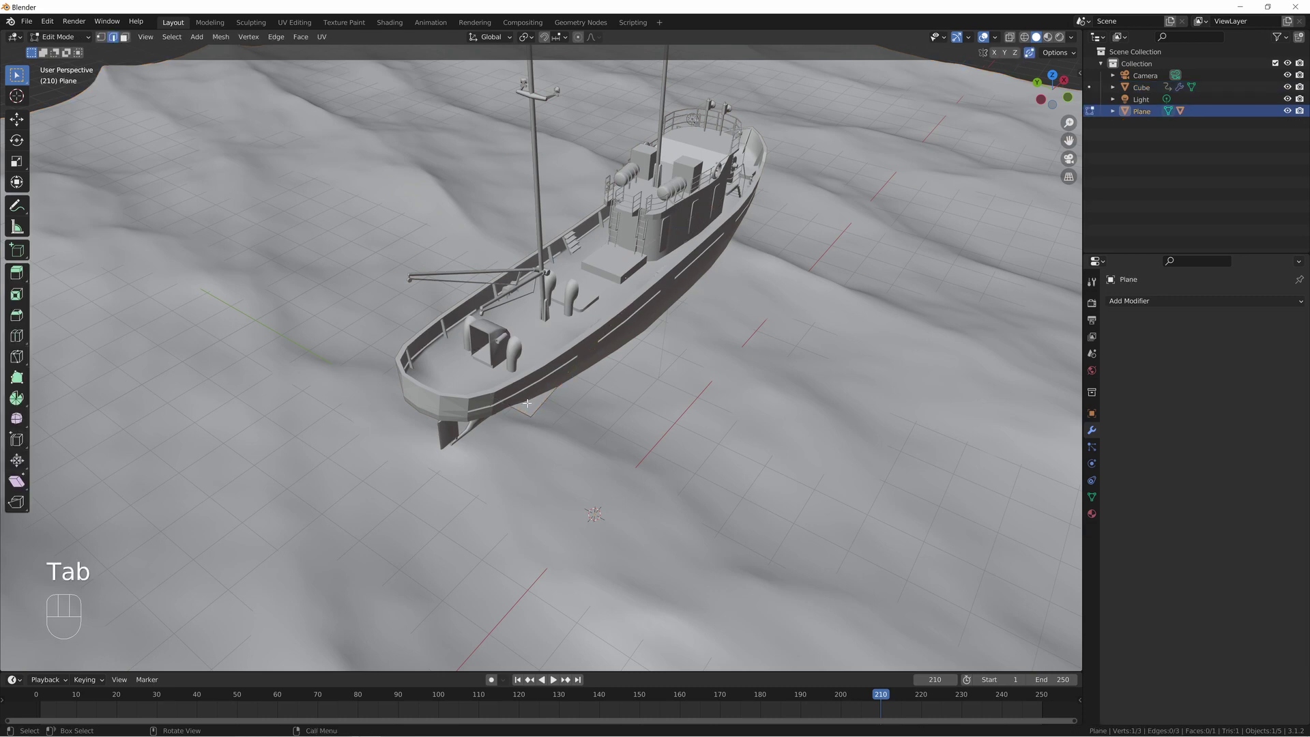
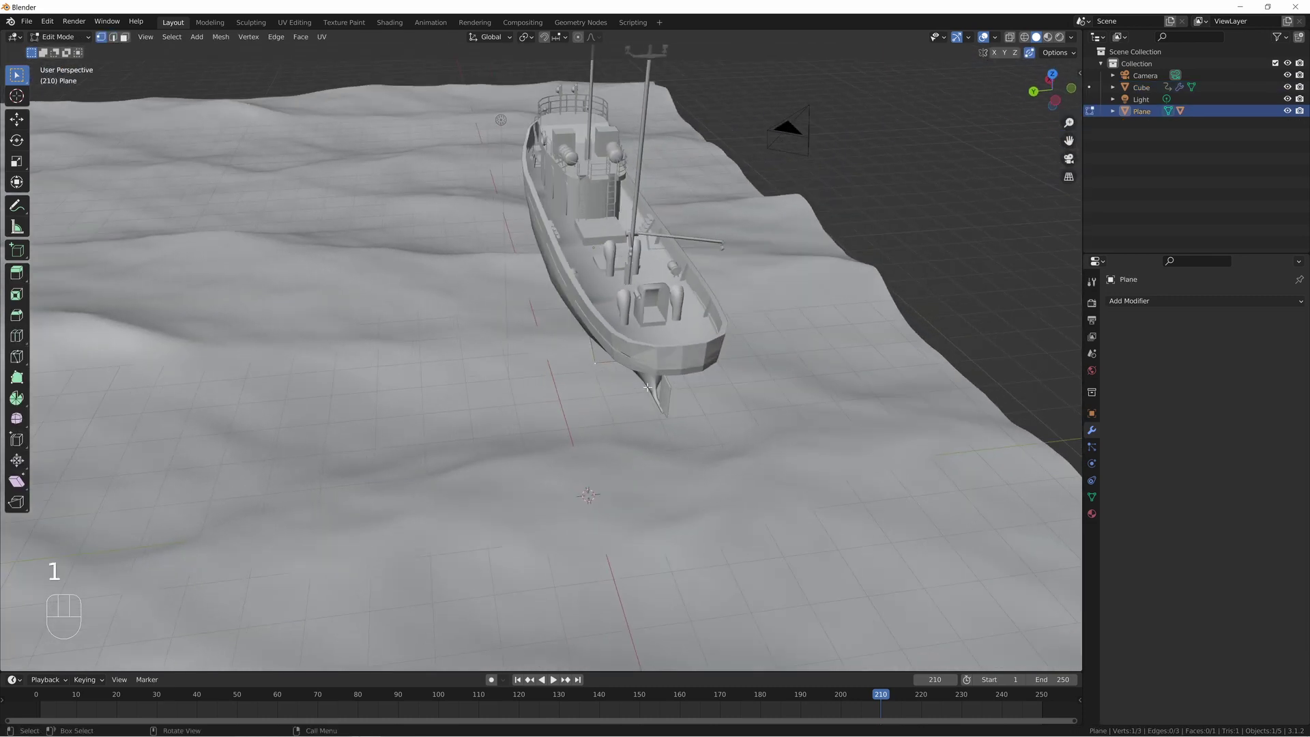
- Move one corner of the triangle to reshape it, then test-move the triangle and cancel
key("g")
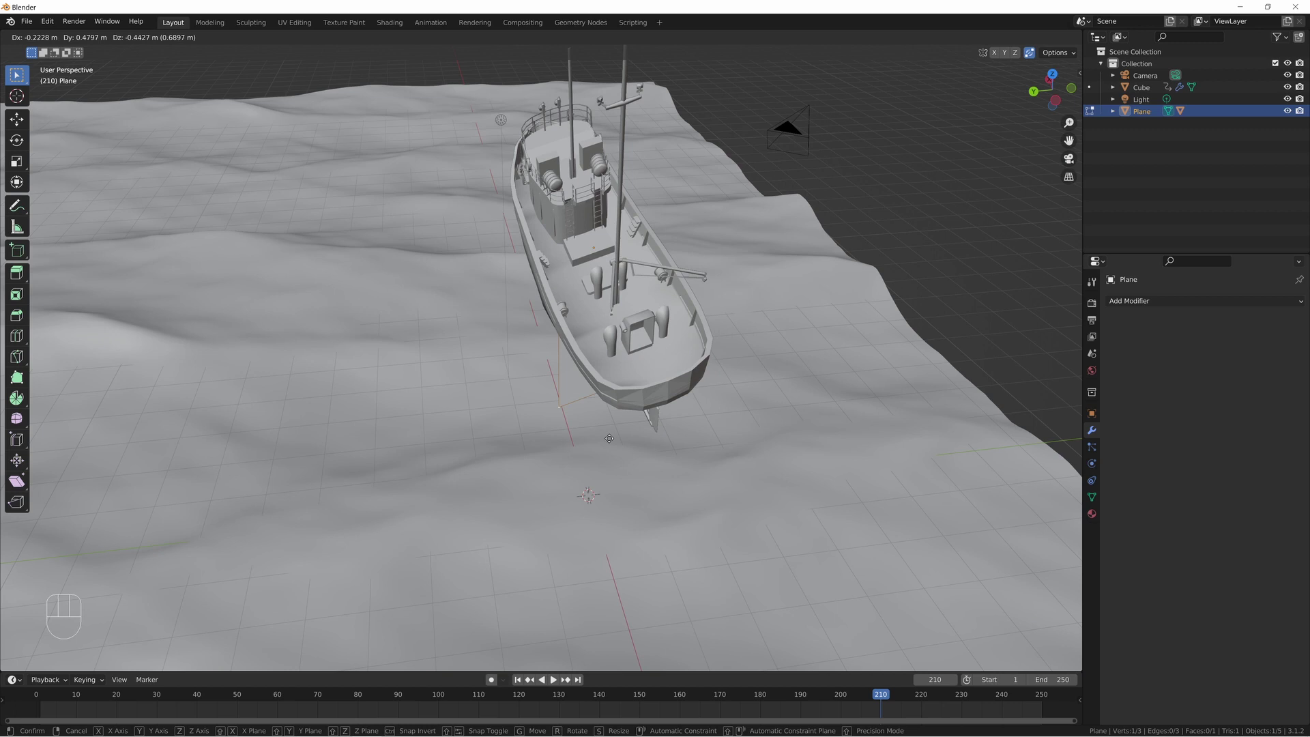
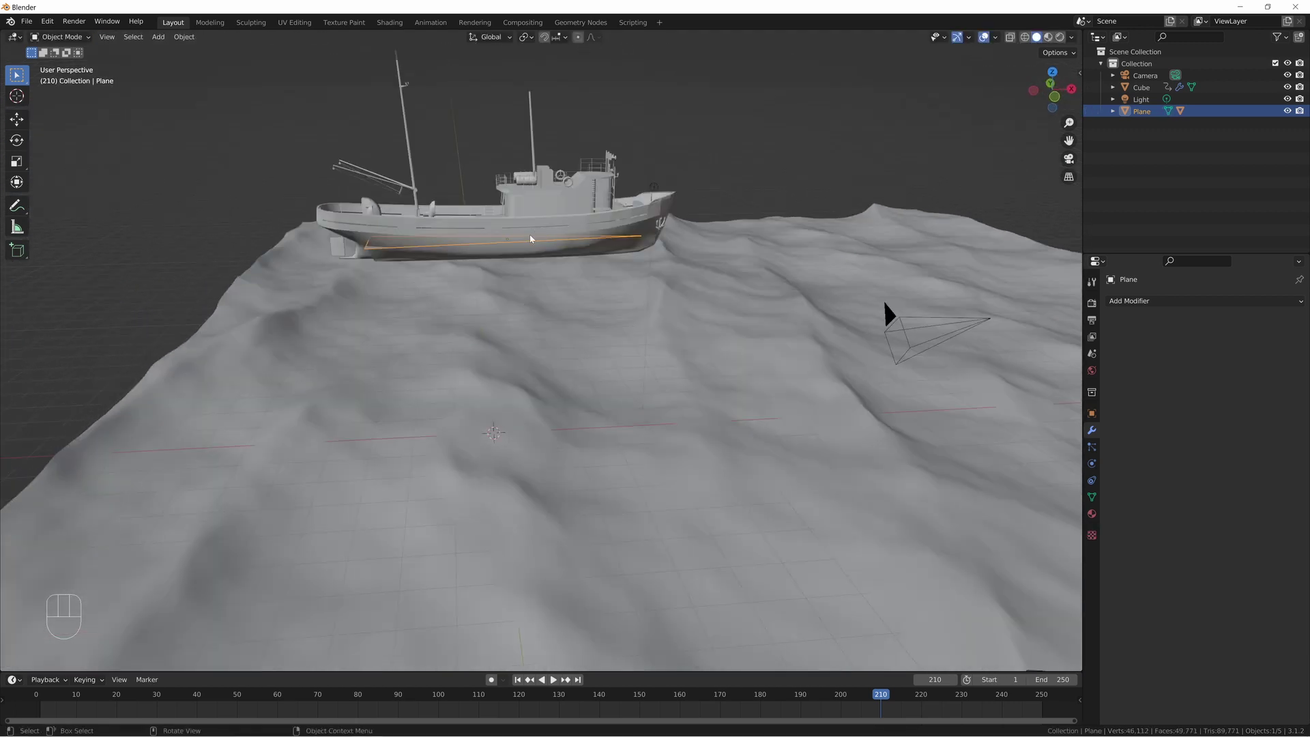
key("g")
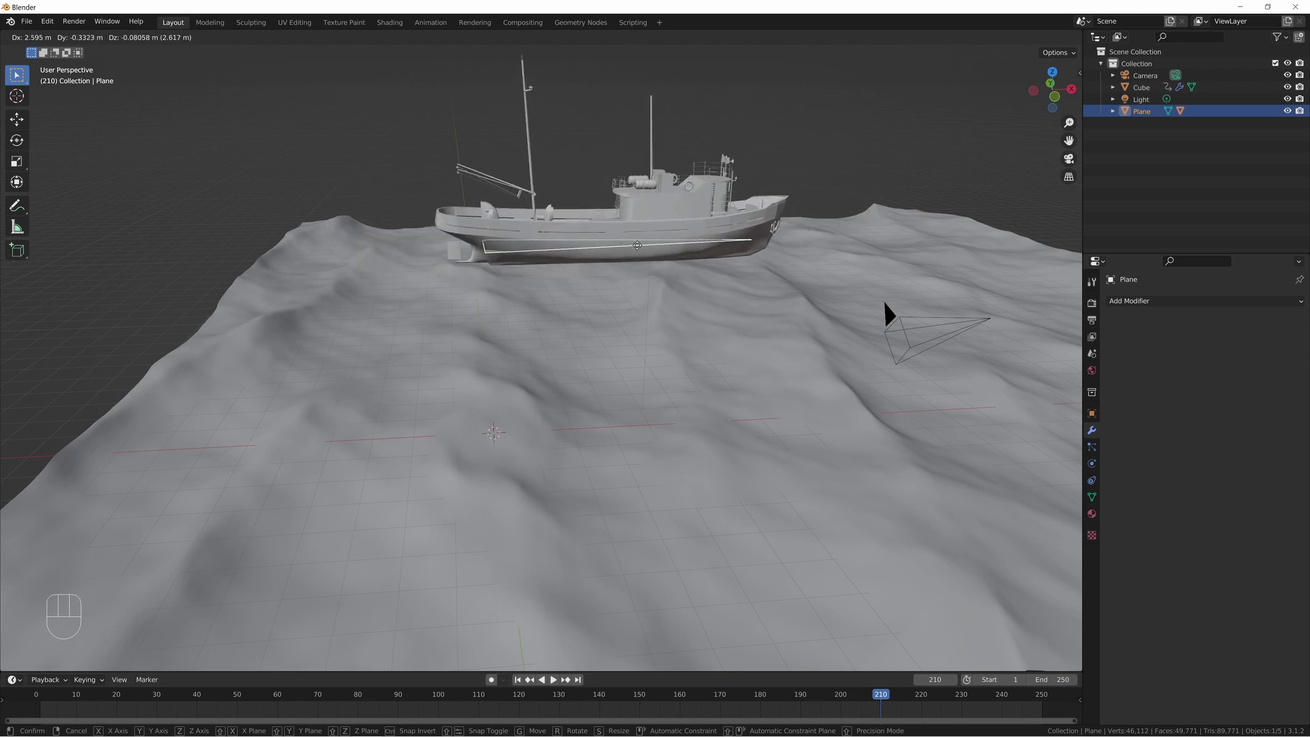
key("Escape")
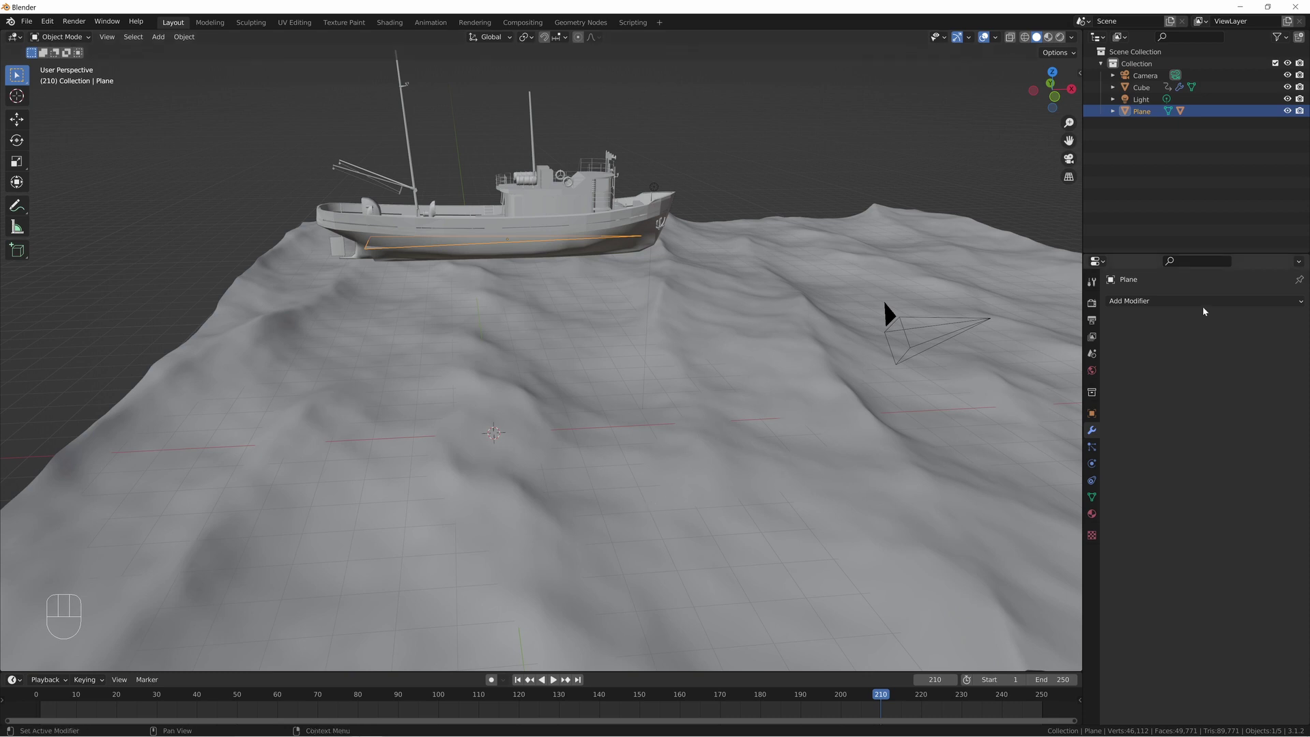
- Add a Shrinkwrap modifier to the triangle targeting Cube so the boat rides the surface
left_click_drag(1204, 302, 1156, 438)
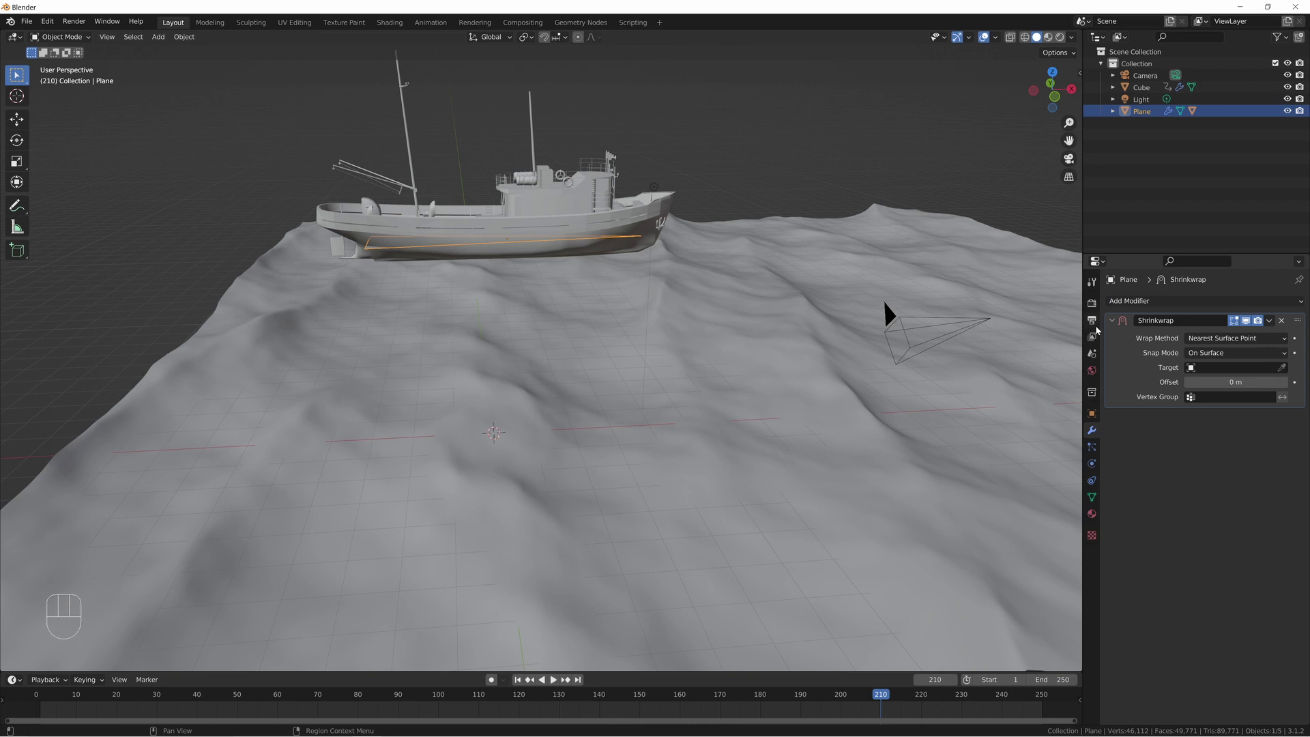
left_click(1279, 366)
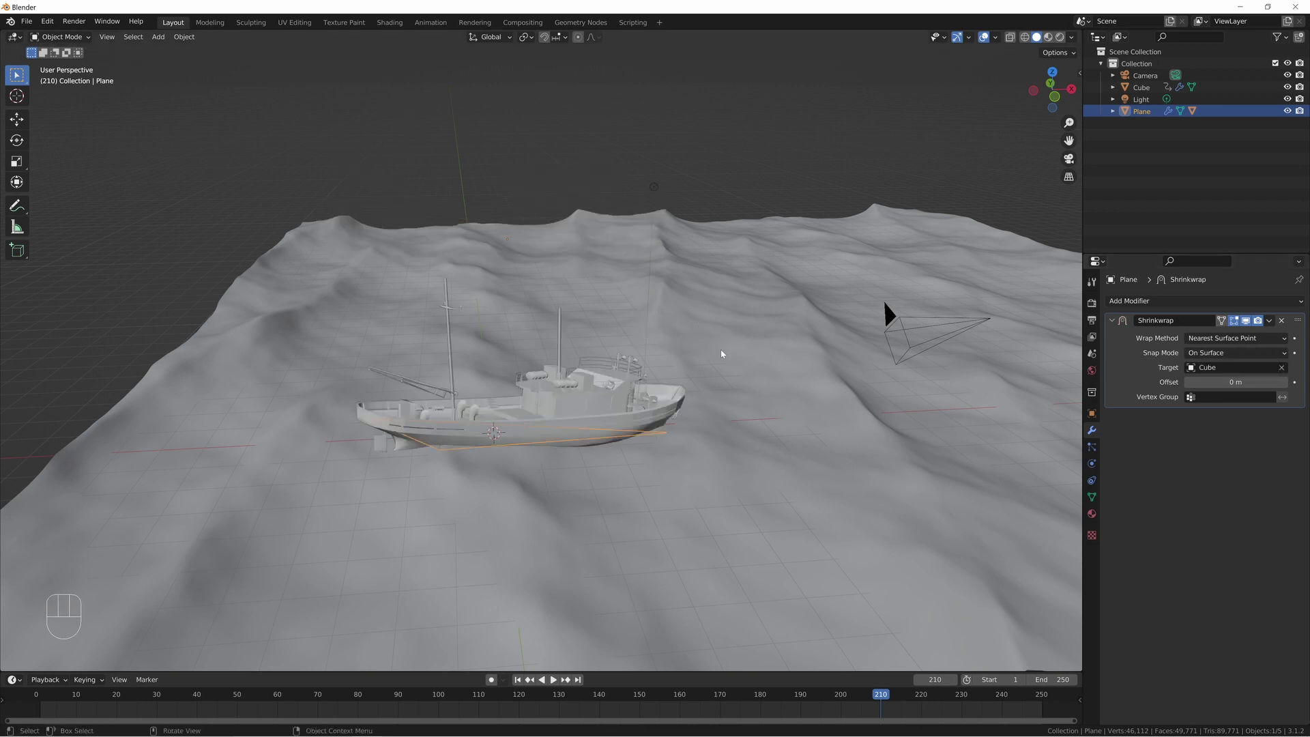
left_click_drag(663, 344, 660, 418)
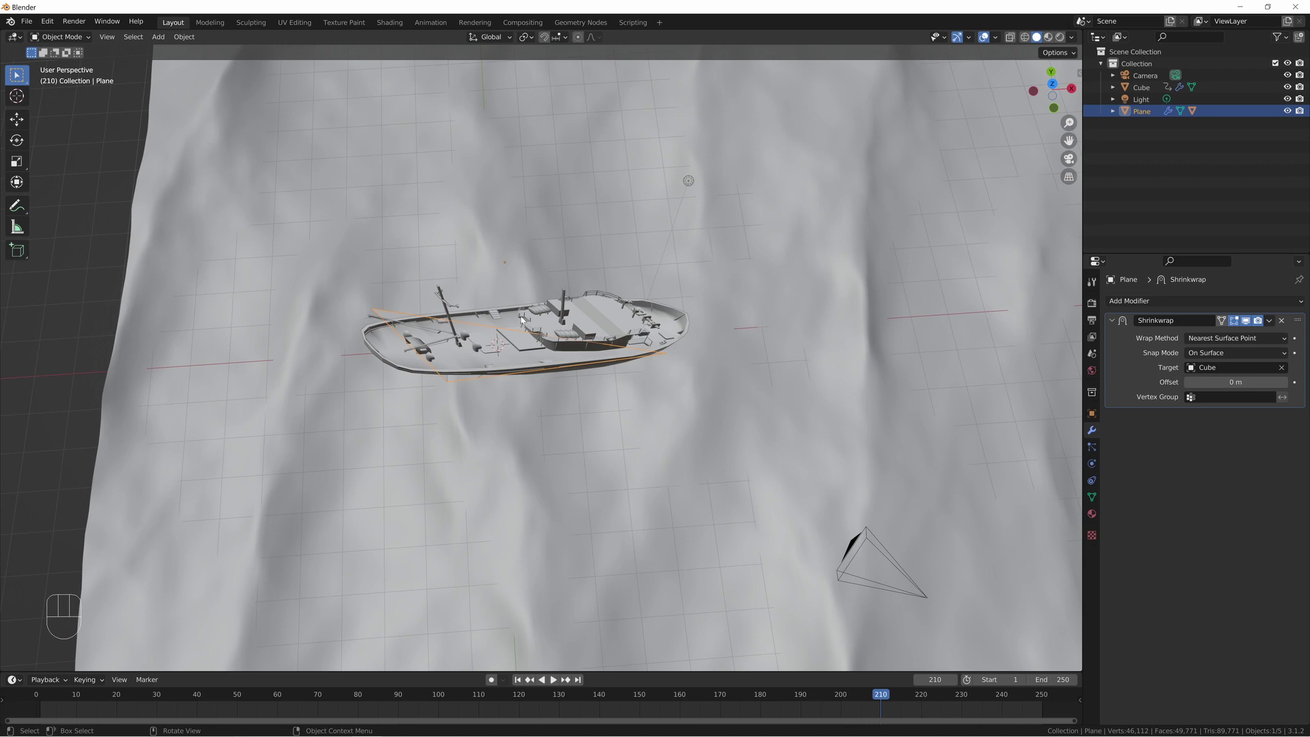
middle_click(590, 340)
- Slide the triangle with the boat along the X axis across the waves
key("g")
key("x")
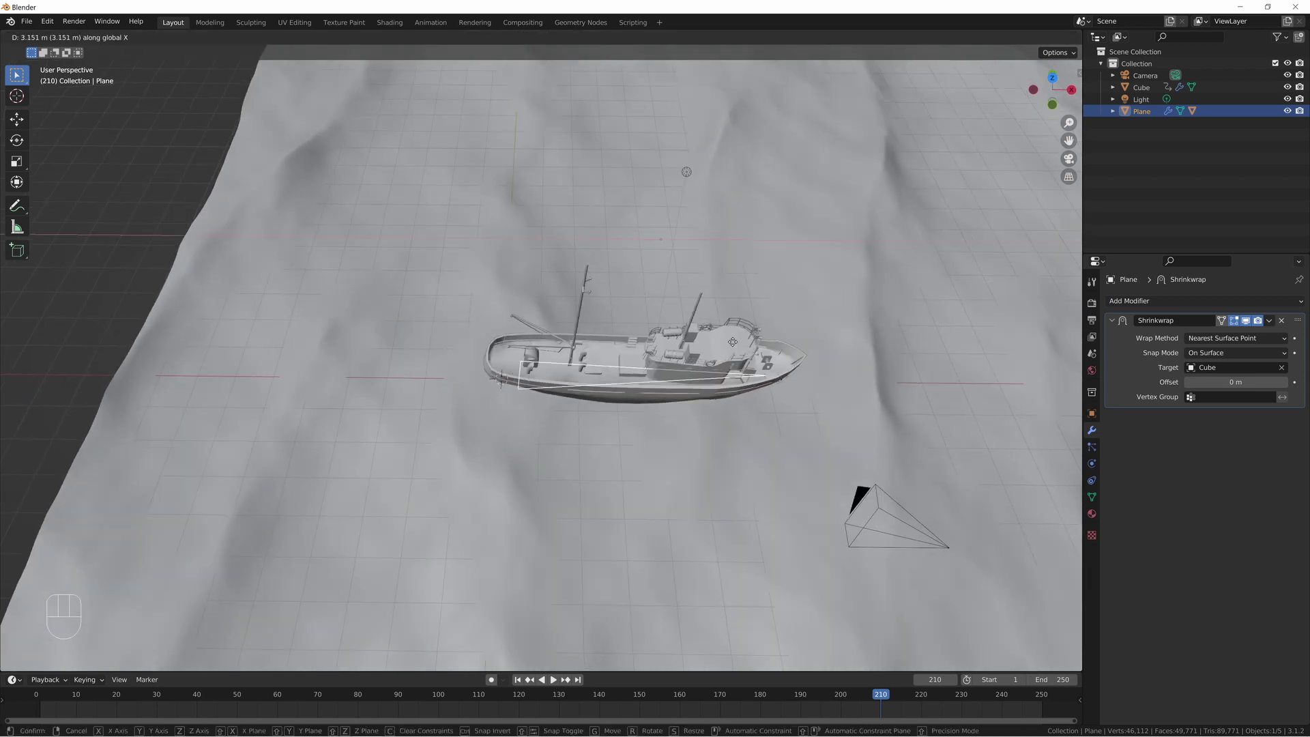
key("Escape")
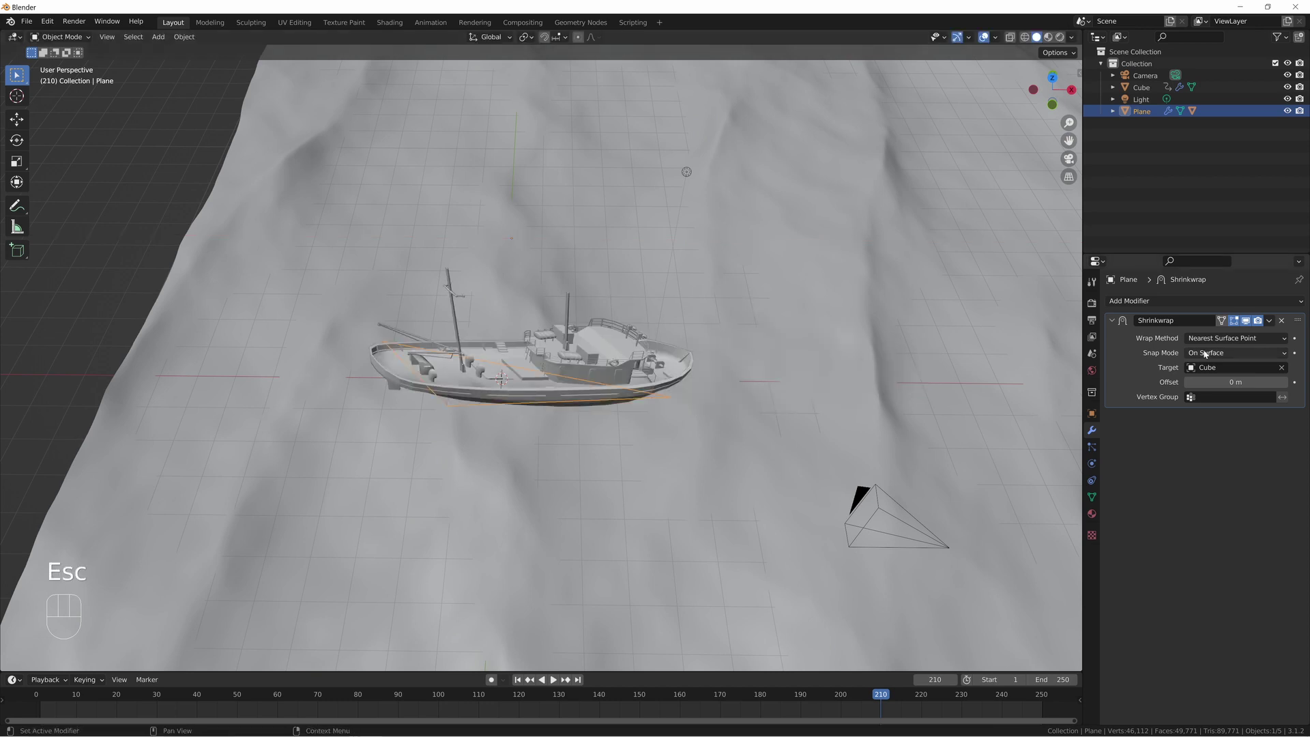
- Switch the Shrinkwrap to Project mode along the negative direction only
left_click_drag(1231, 340, 1210, 375)
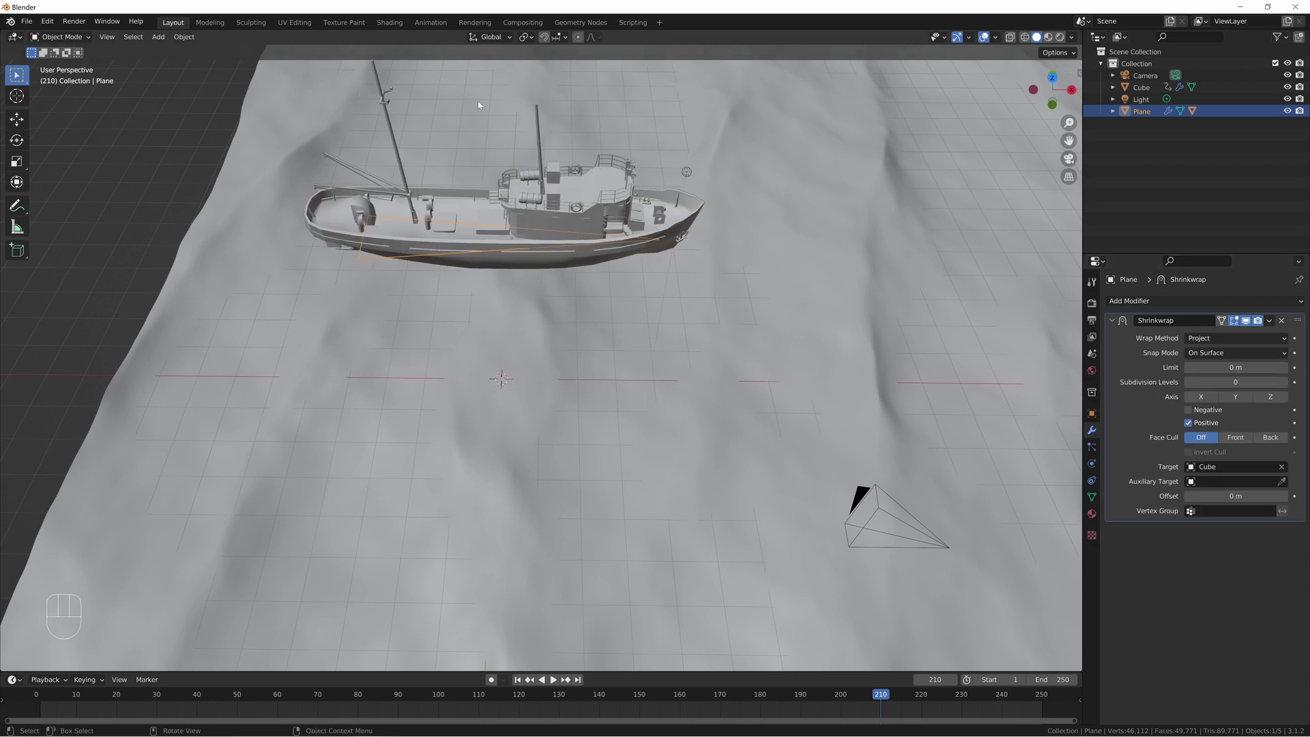
left_click_drag(452, 271, 454, 222)
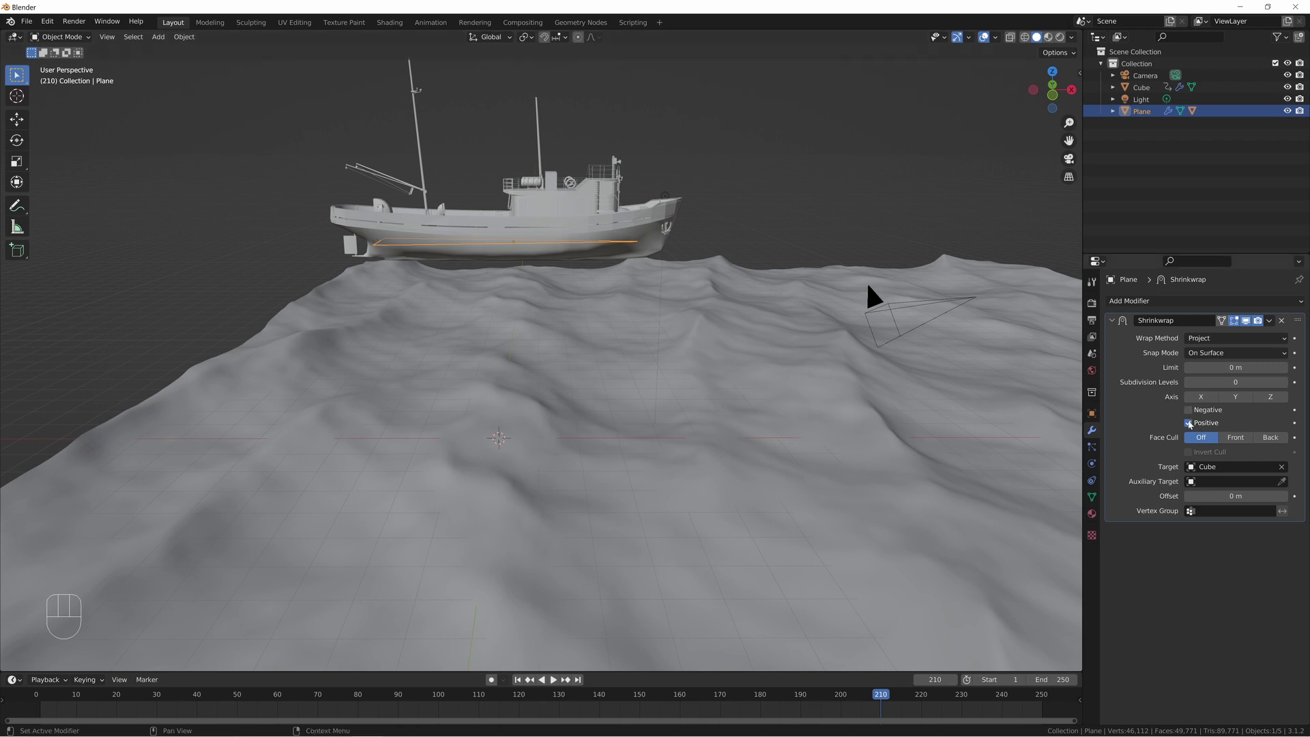
left_click(1193, 412)
left_click(1193, 429)
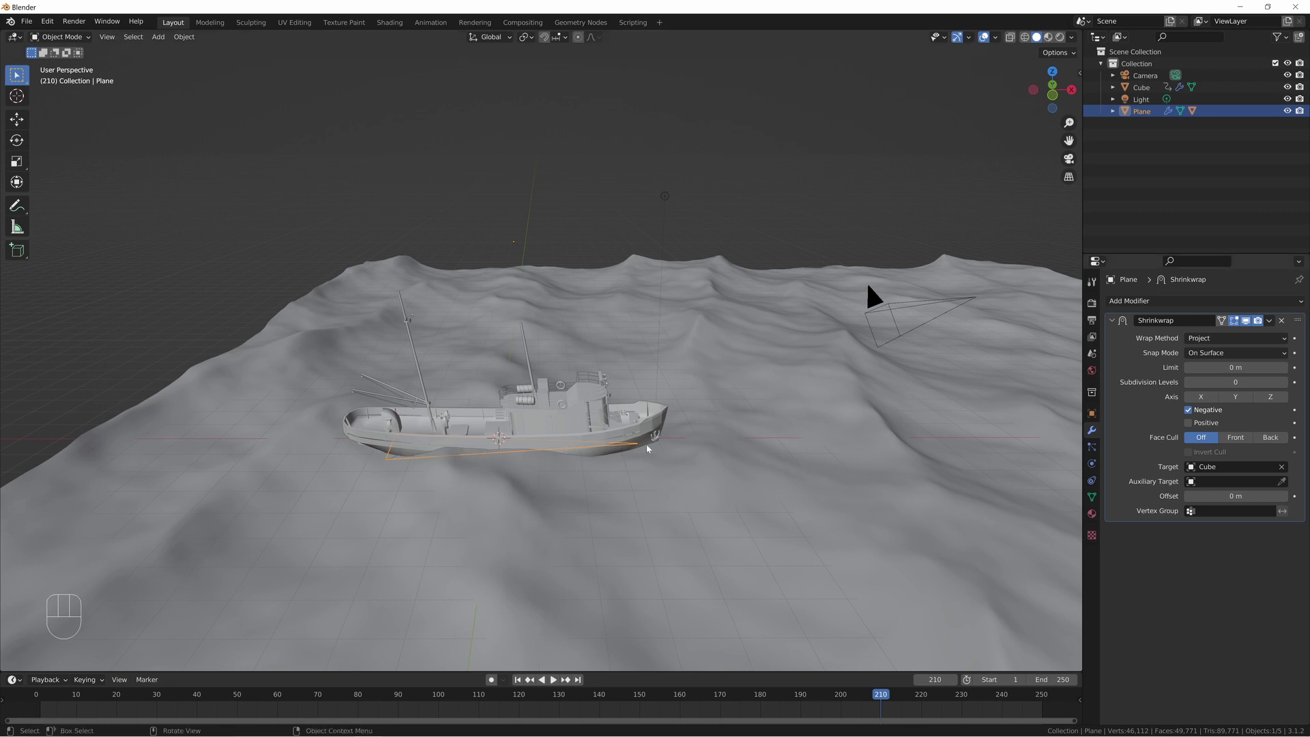
- Test sliding the Plane along X over the waves from side and top views, cancelling each move
key("g")
key("x")
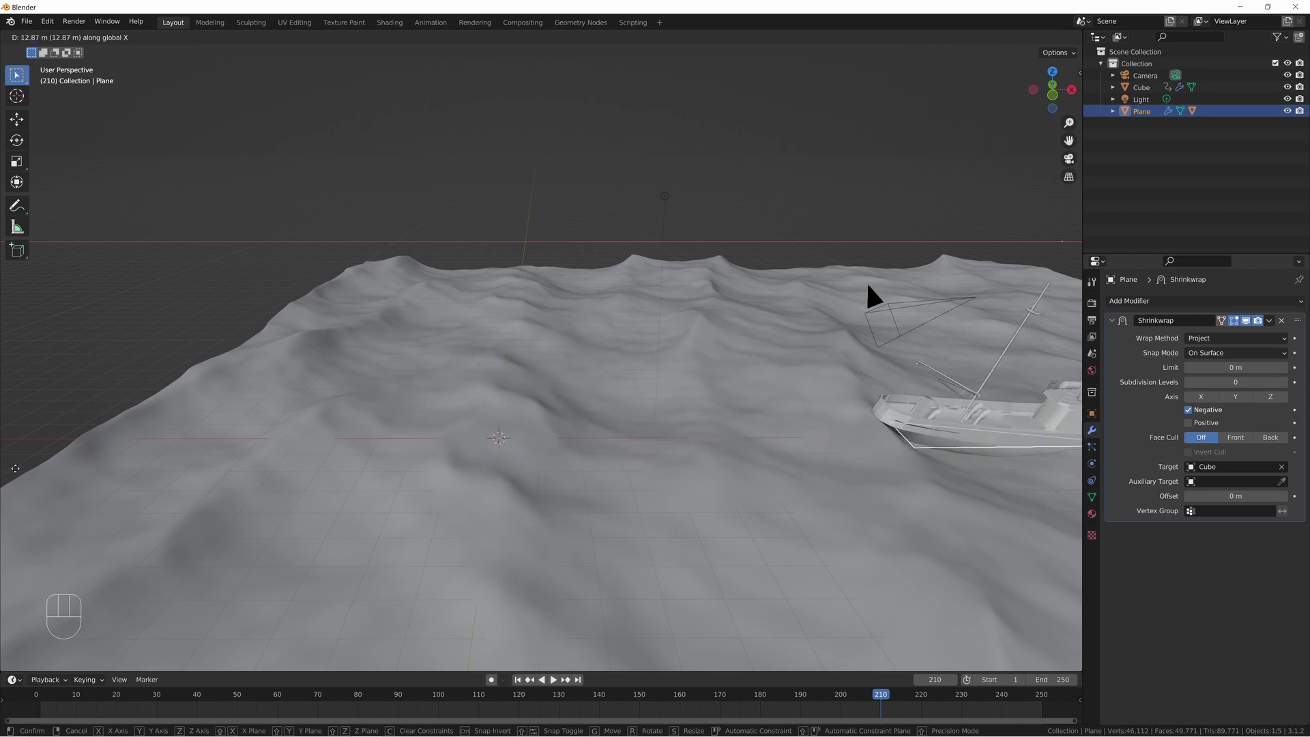
key("Escape")
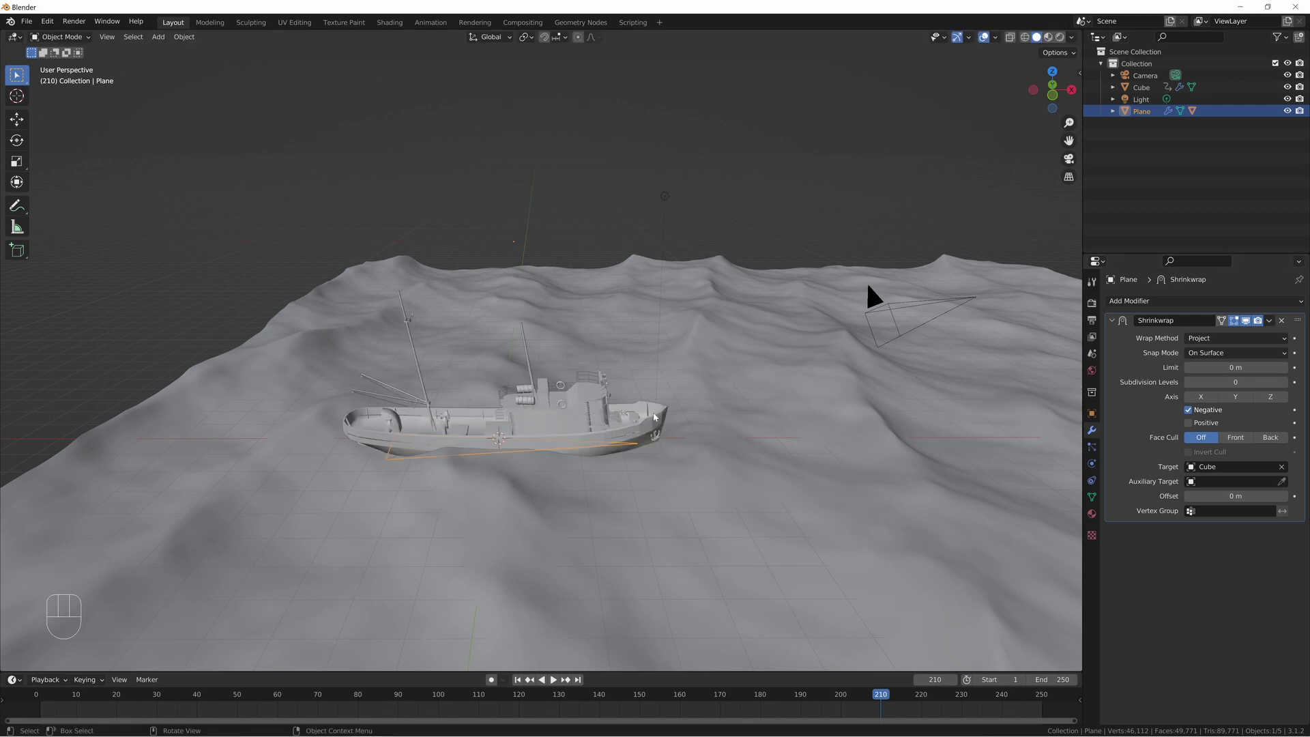
key("KP_7")
key("g")
key("x")
key("Escape")
- Slide the Plane back and forth along X to watch the boat tilt with the waves
left_click_drag(810, 421, 692, 320)
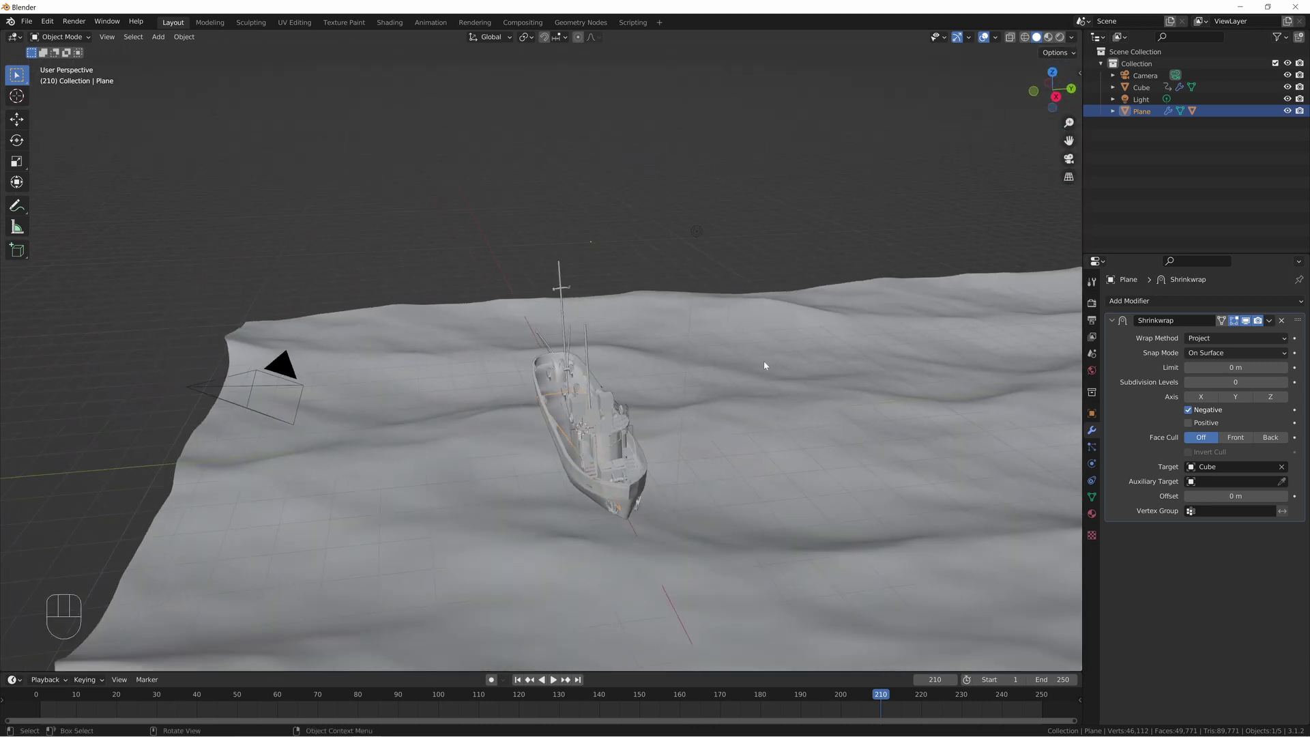
key("g")
key("x")
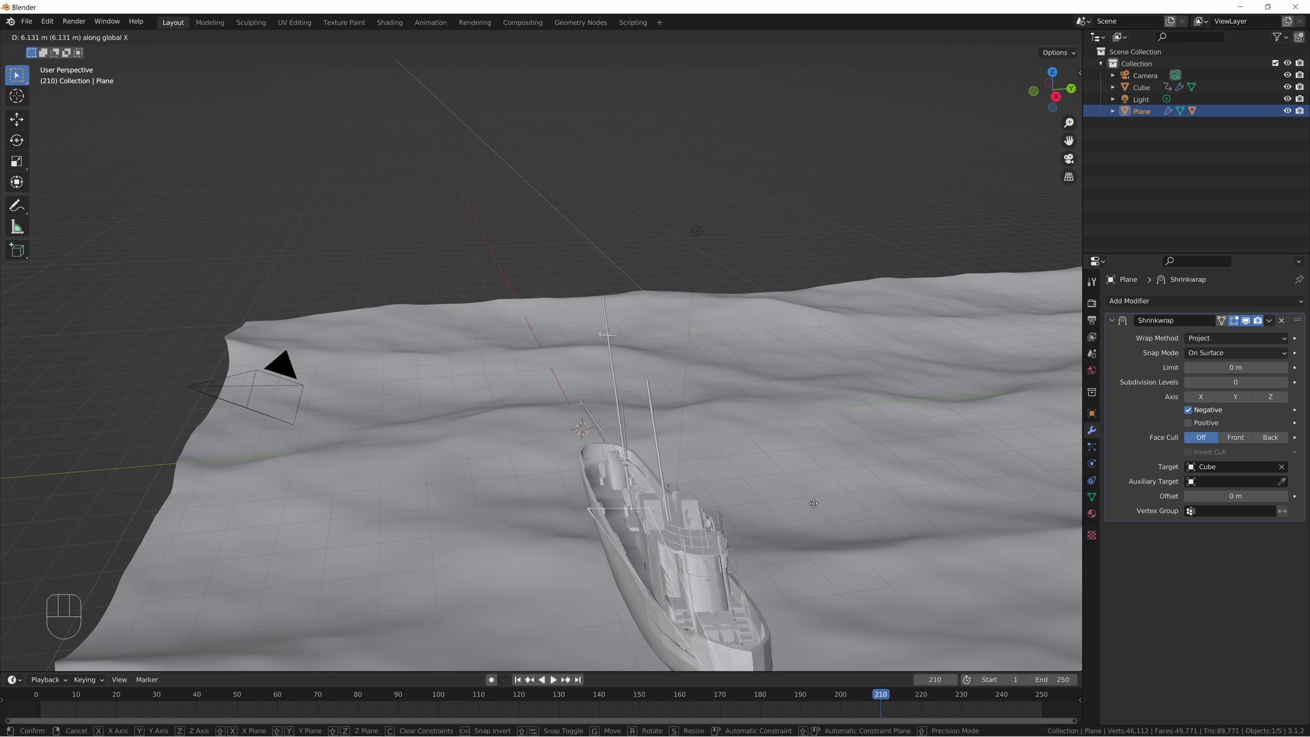
key("Escape")
left_click_drag(780, 498, 867, 478)
key("g")
key("x")
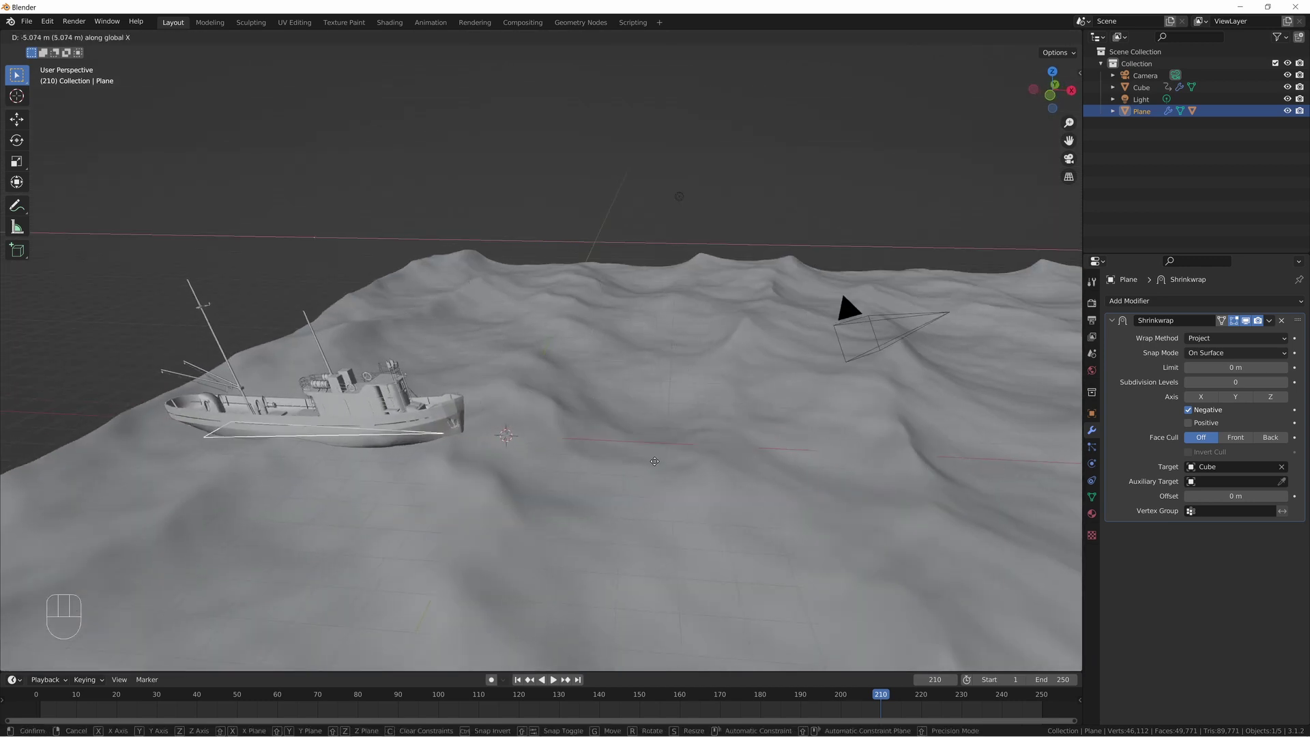
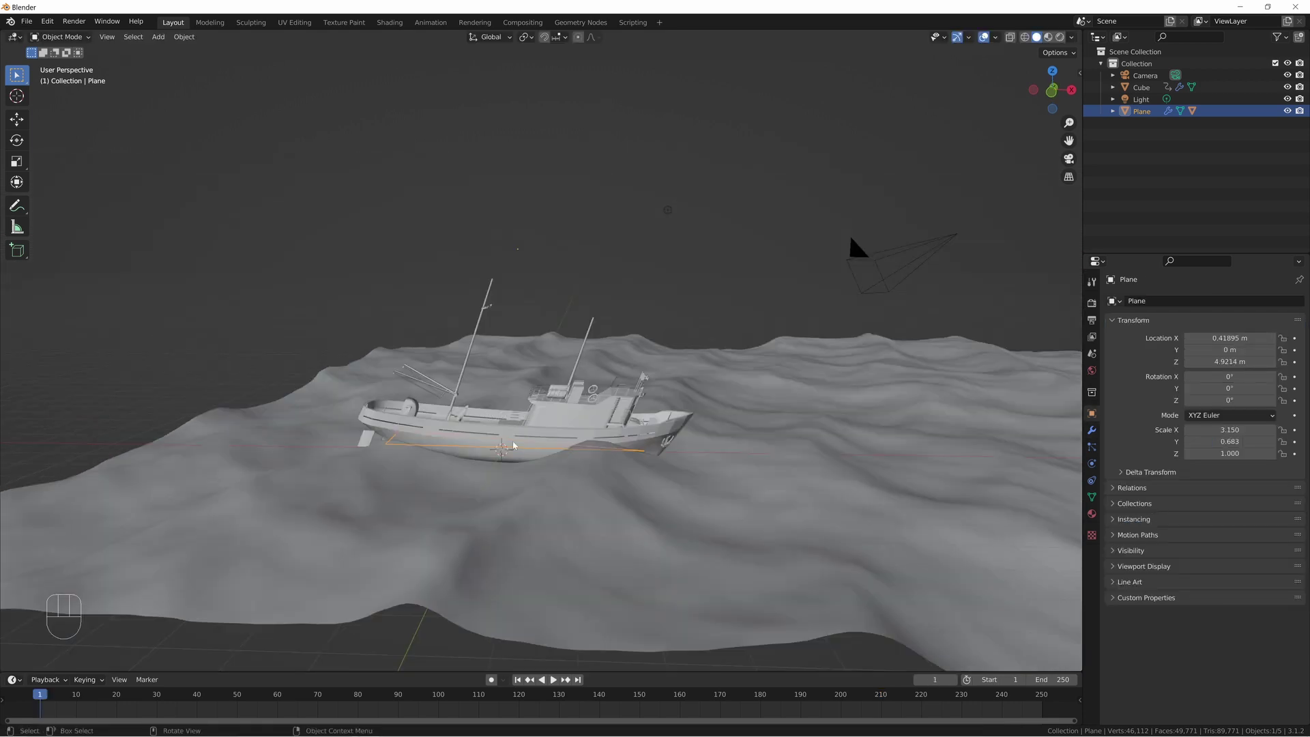
key("space")
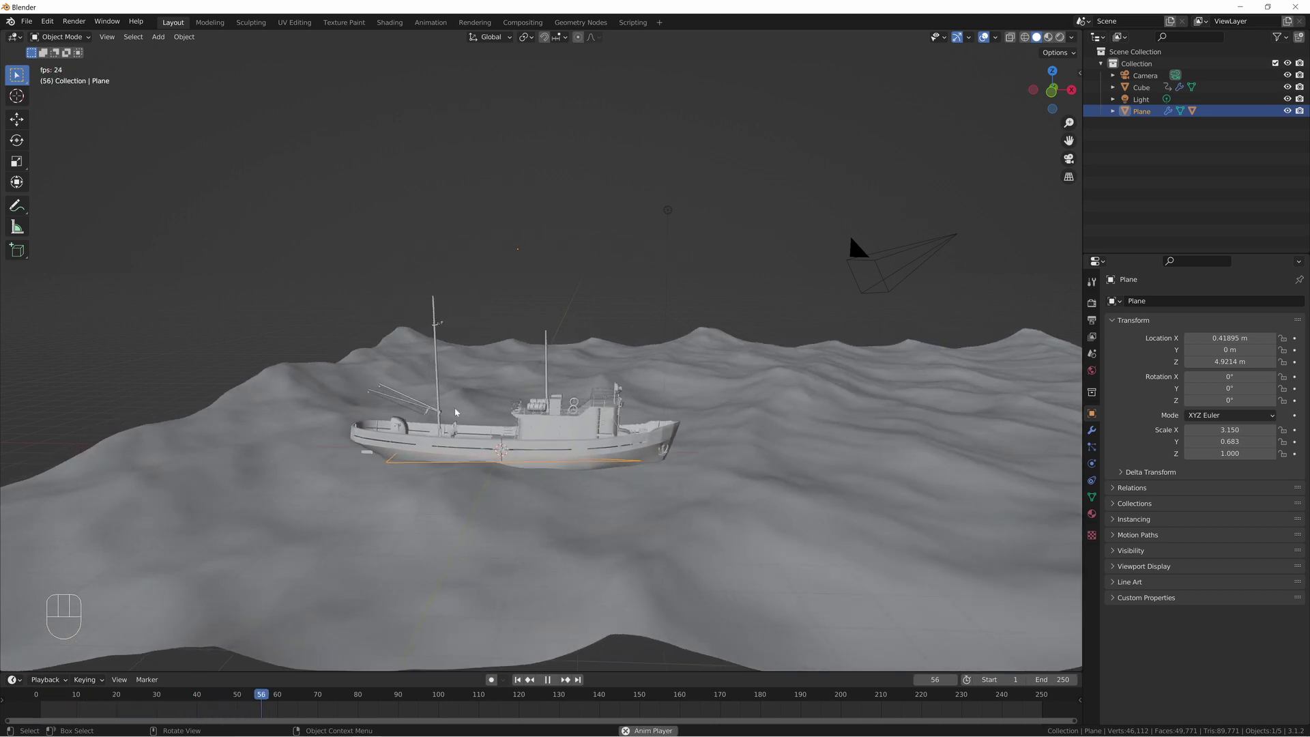
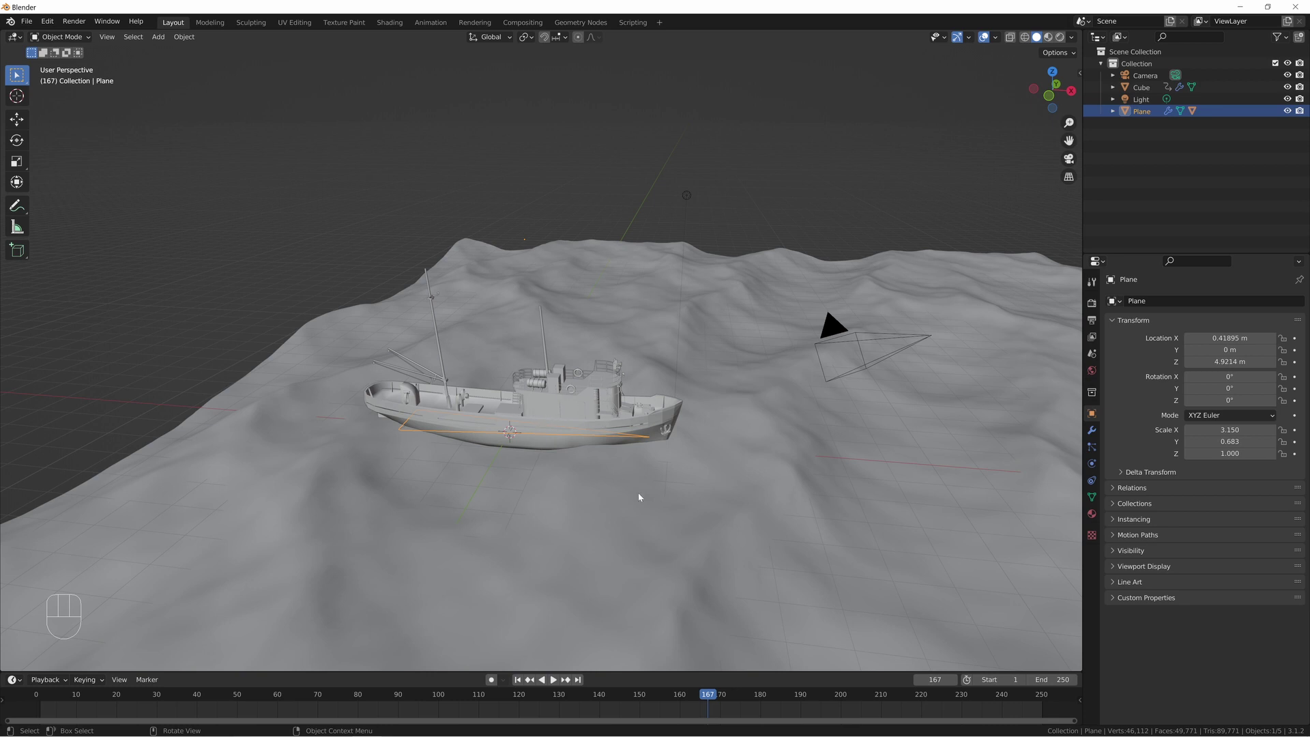
key("shift+Left")
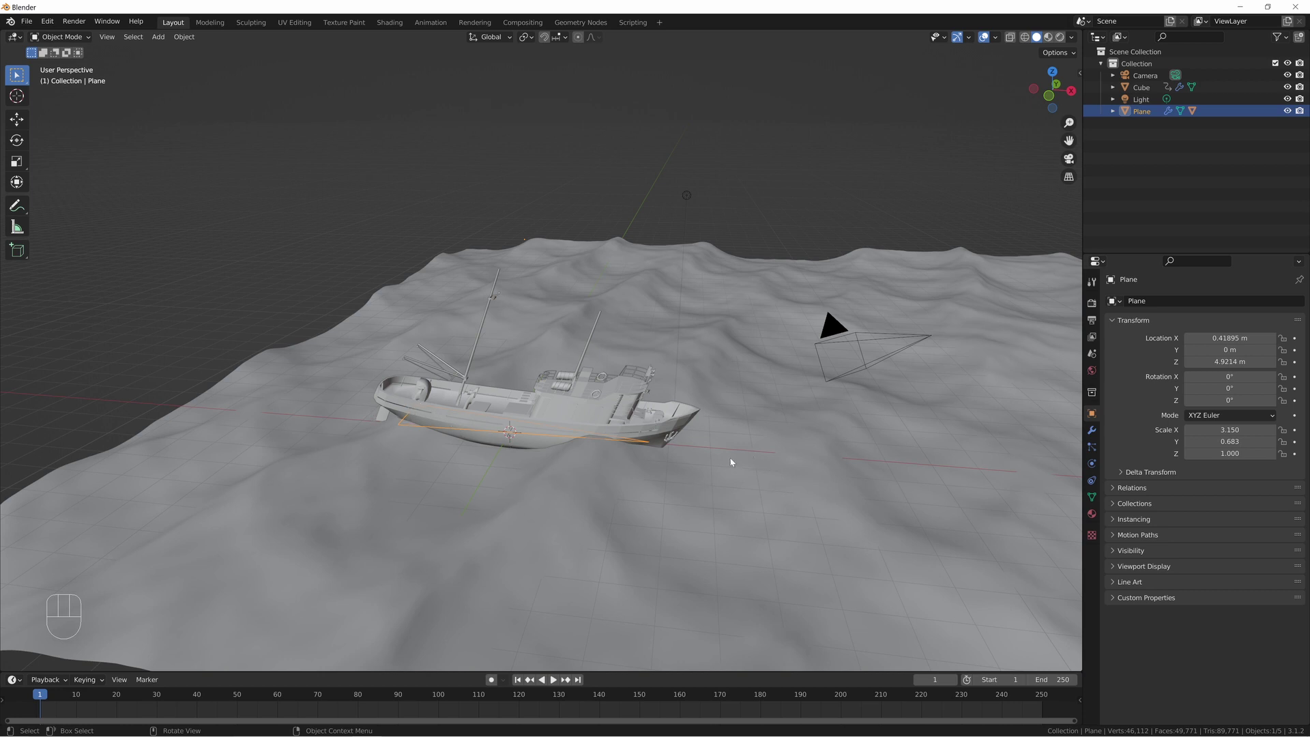
- Keyframe the Plane's location at frame 1 and jump to frame 250
key("g")
key("x")
key("Escape")
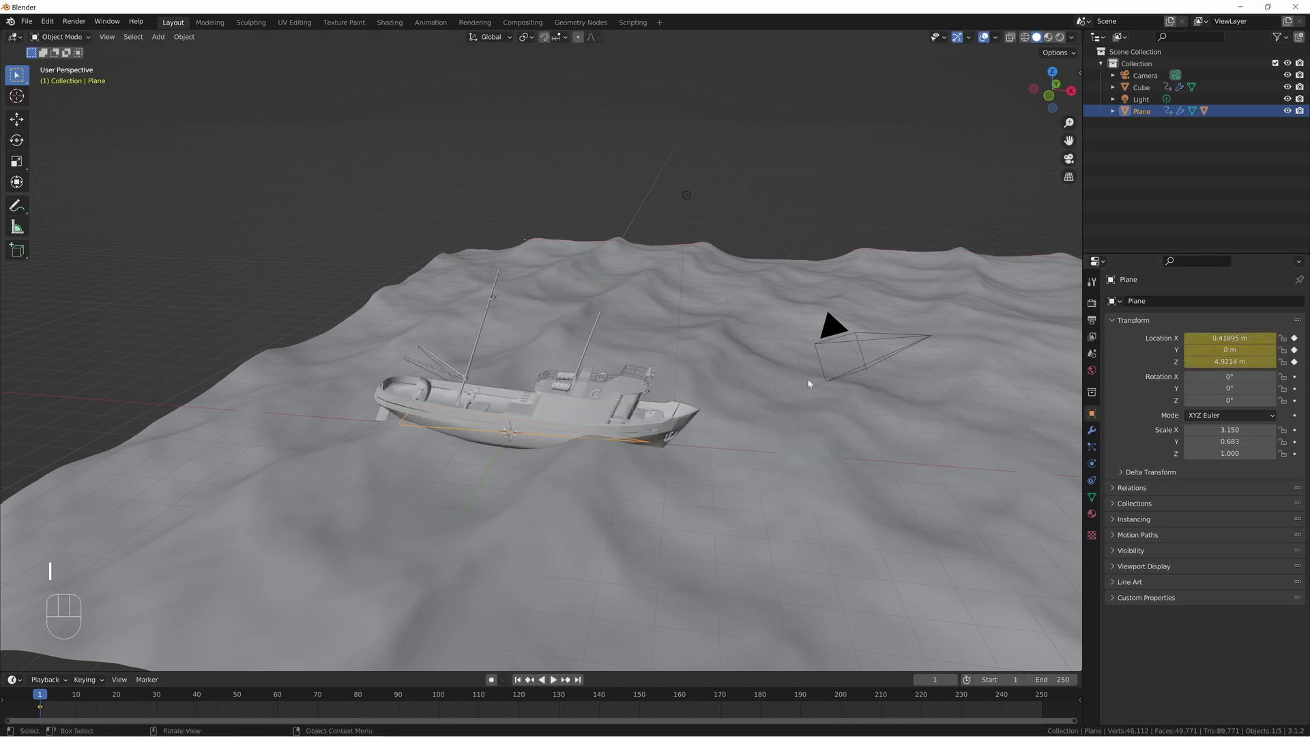
key("shift+Right")
- Move the Plane about 17 m along X, keyframe it at frame 250 and play the result
left_click_drag(793, 424, 578, 438)
middle_click(589, 442)
key("g")
key("x")
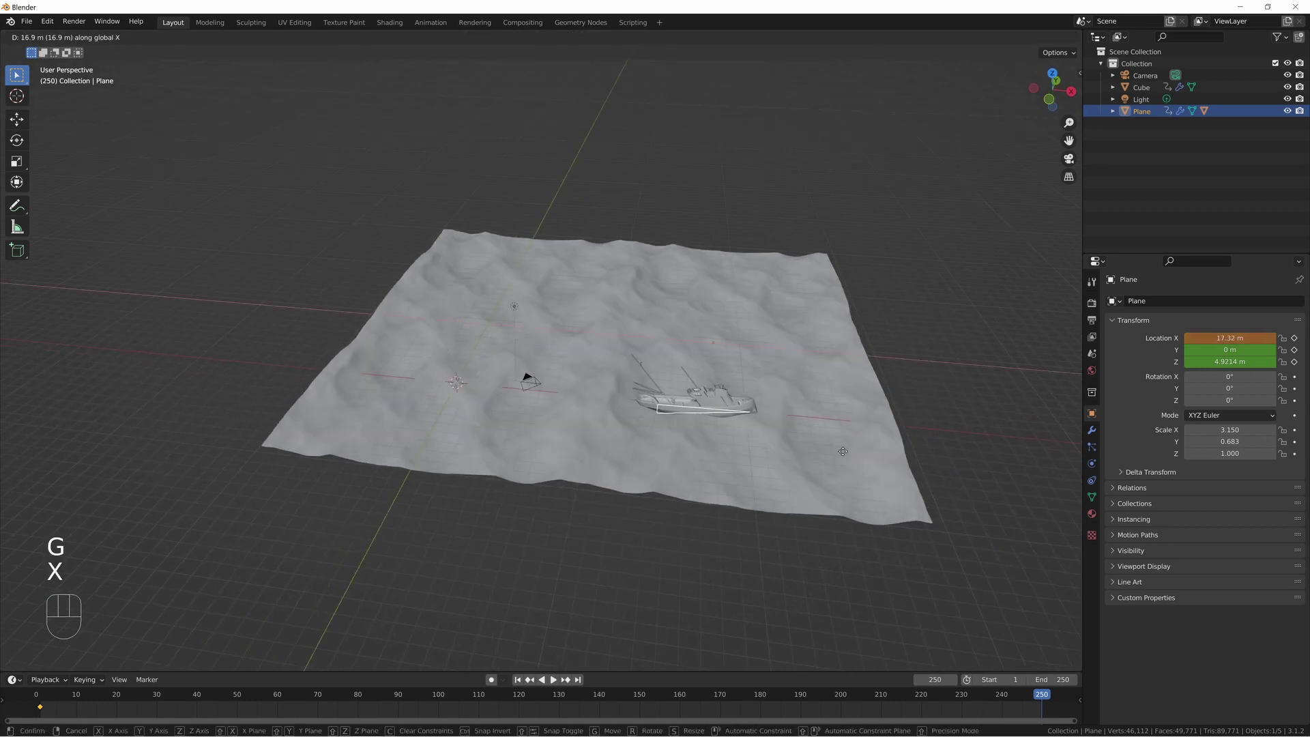
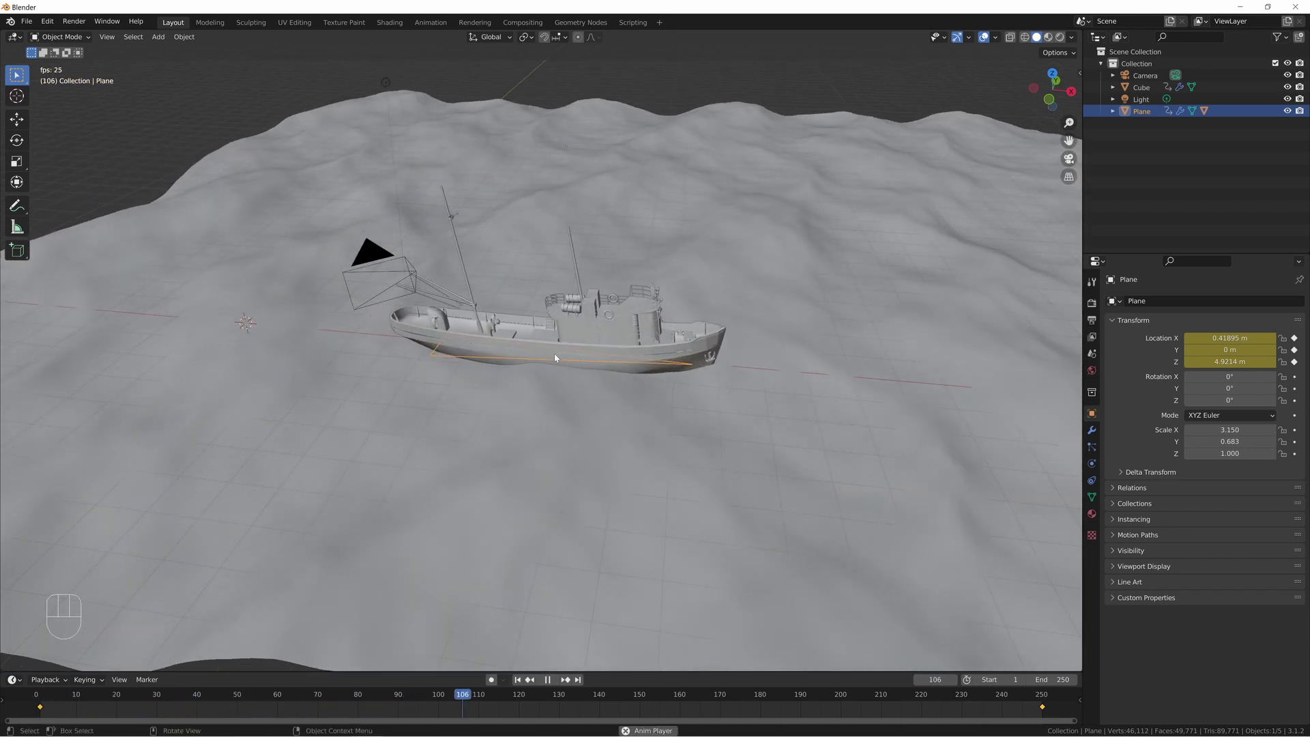
key("space")
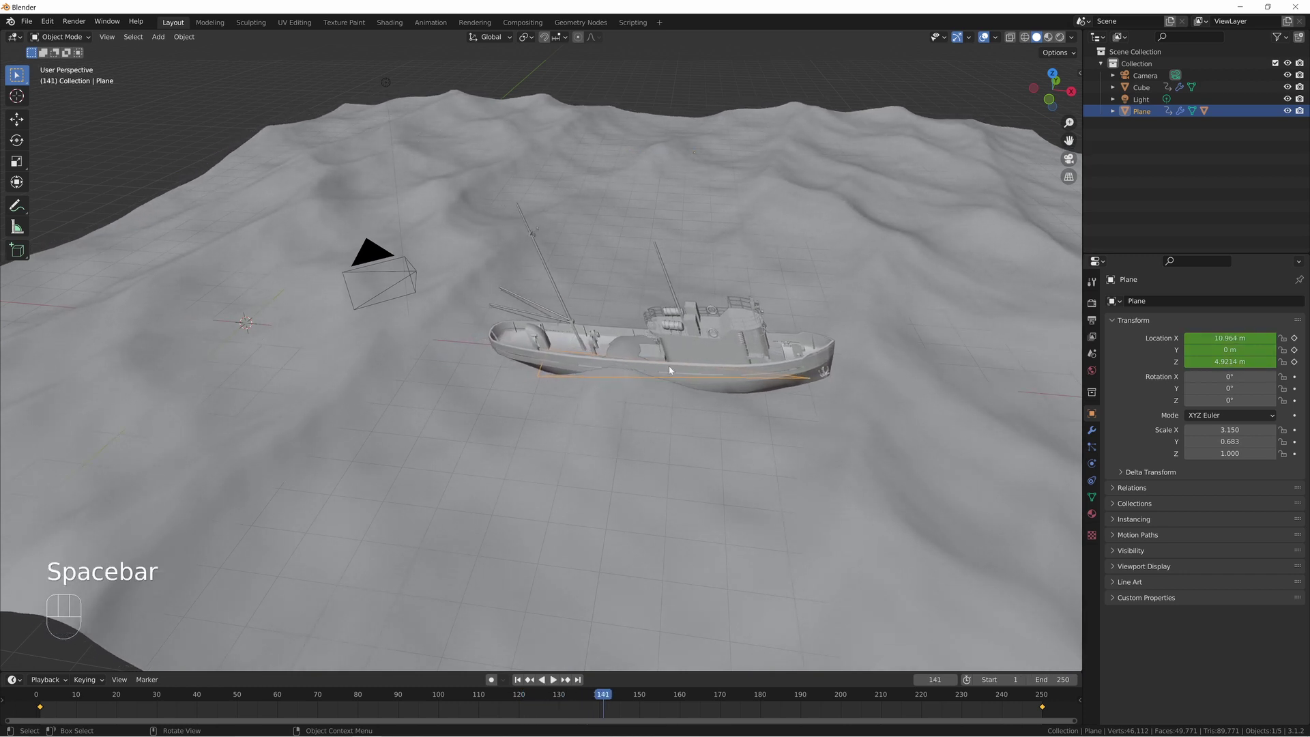
- Step back frame by frame to check the boat's motion over the waves
key("Left")
key("Left")
key("Left")
key("Left")
key("Left")
key("Left")
key("Left")
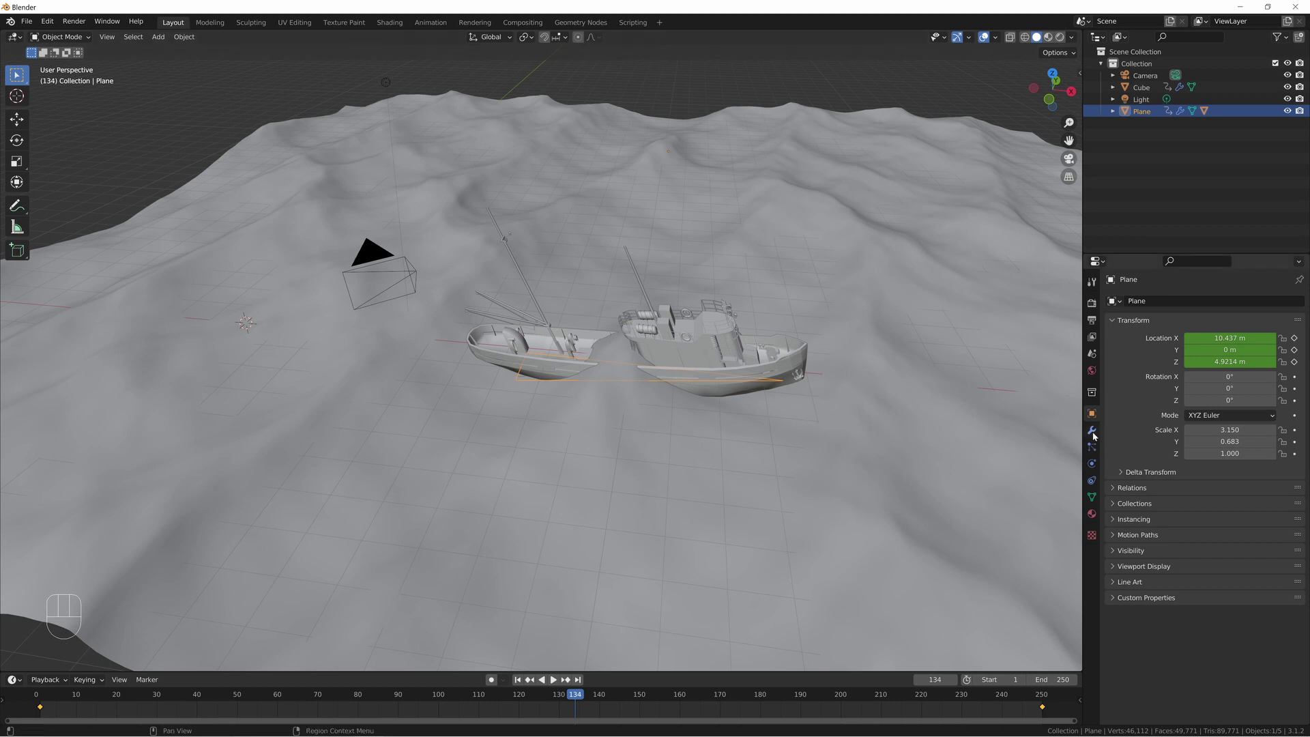
- Adjust the Shrinkwrap modifier's header toggles on the Plane while framing the boat
left_click_drag(1097, 437, 1142, 421)
left_click(1248, 327)
left_click_drag(720, 208, 726, 264)
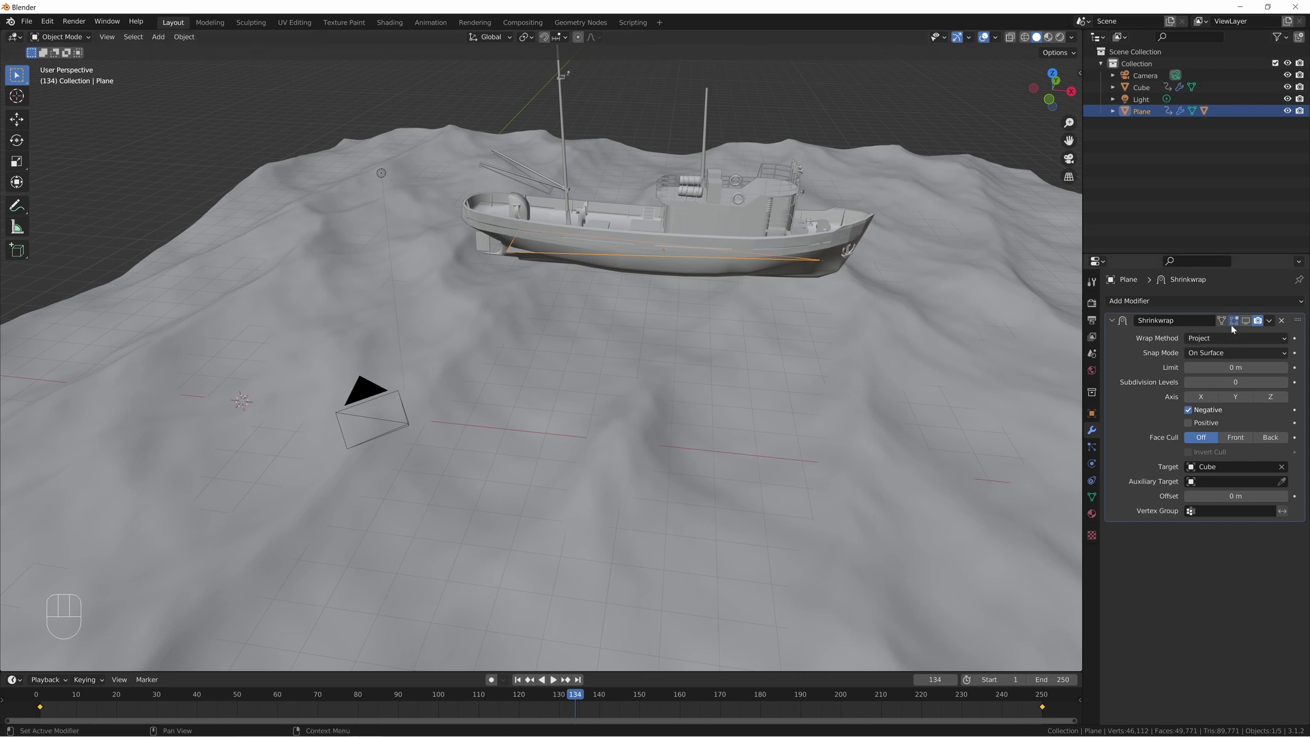
left_click(1239, 322)
left_click(1247, 327)
left_click(1232, 320)
left_click(1248, 322)
left_click(1248, 322)
double_click(1249, 321)
left_click(1249, 321)
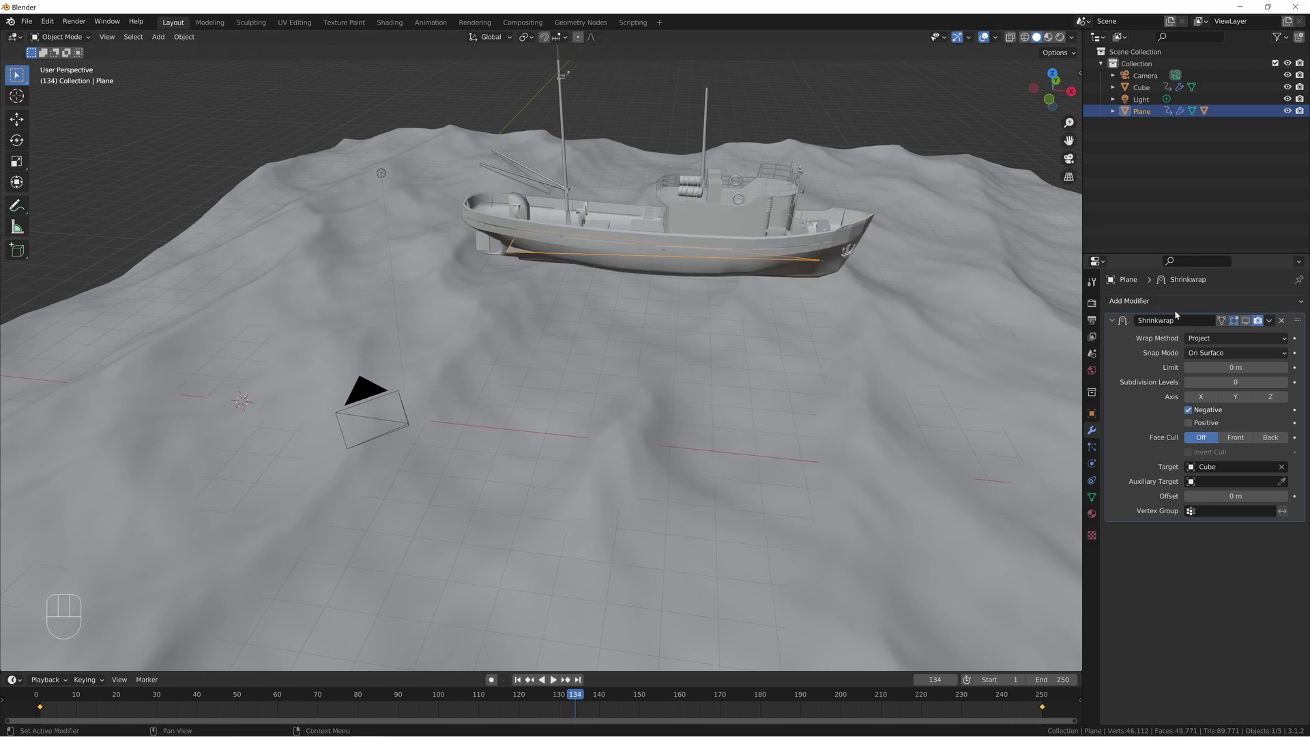
- Select the boat and lift it along Z about 0.22 m above the wave surface
left_click(775, 248)
key("g")
key("z")
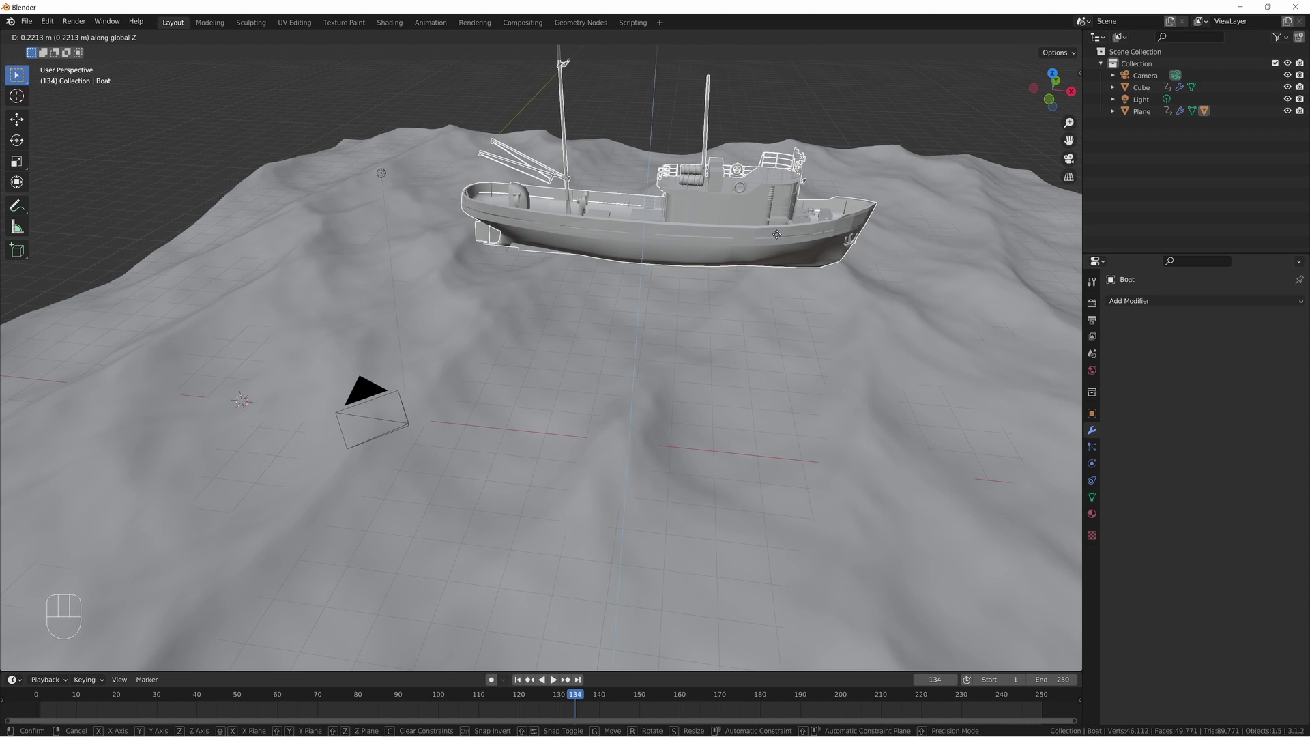
left_click(781, 239)
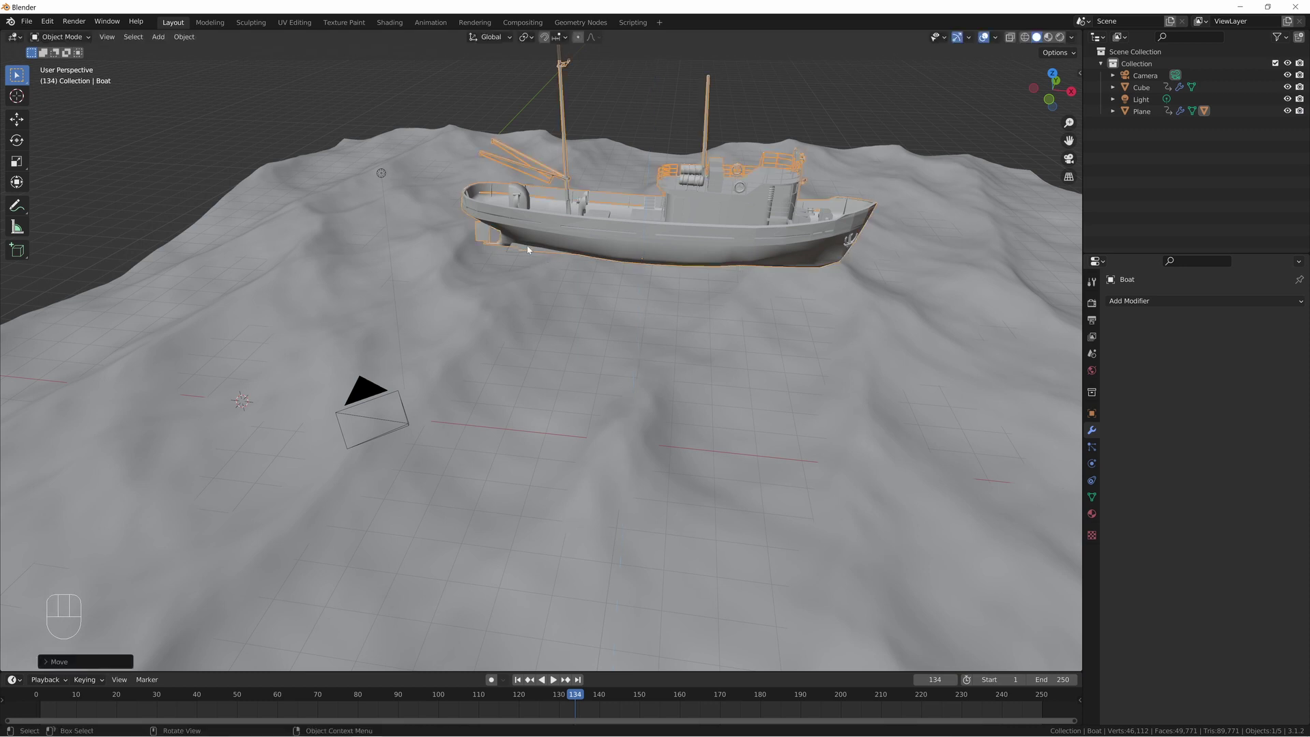
left_click(1245, 319)
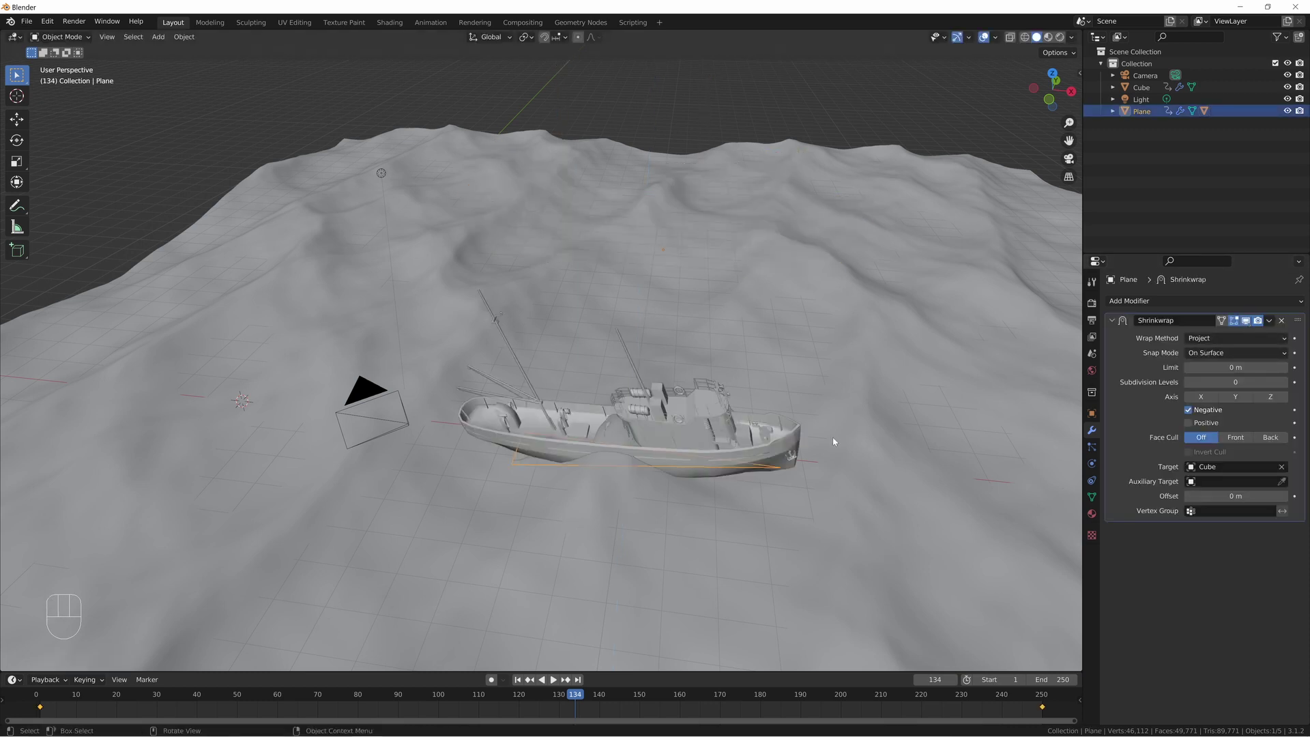
left_click_drag(840, 403, 823, 403)
key("space")
left_click_drag(875, 472, 735, 462)
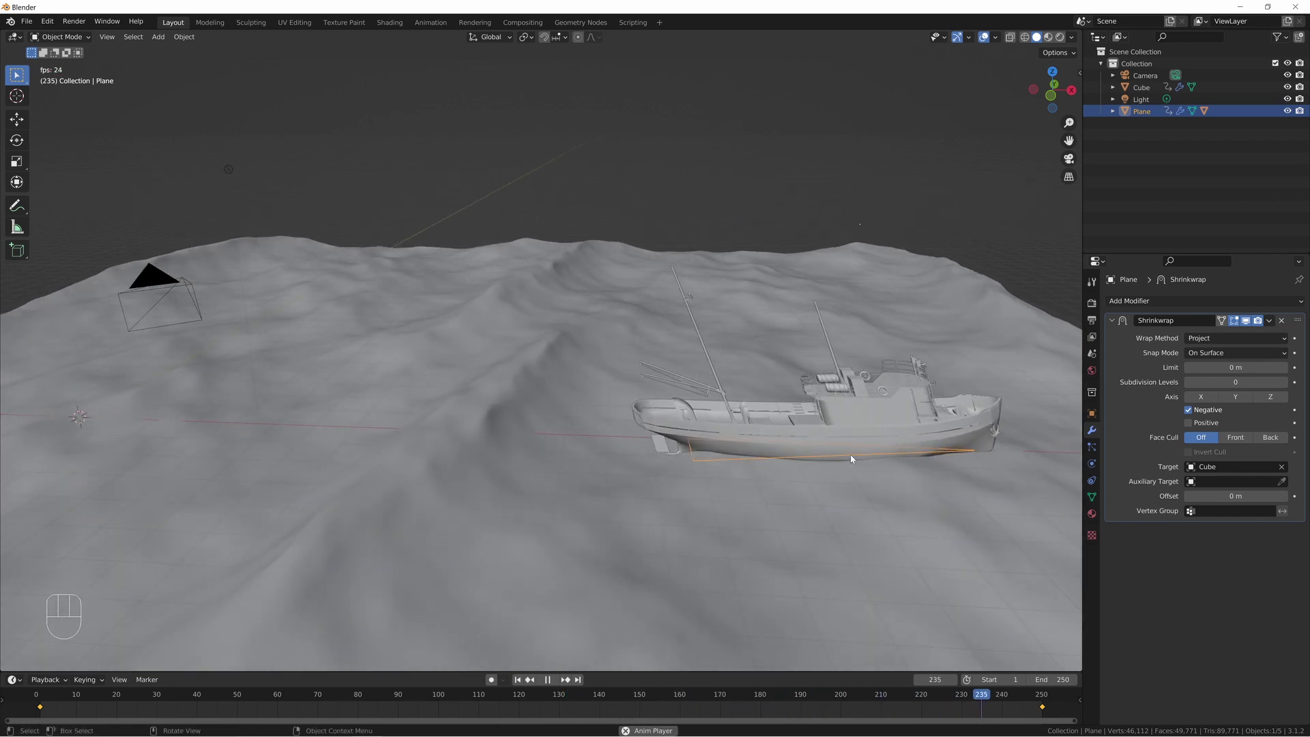
key("space")
middle_click(329, 455)
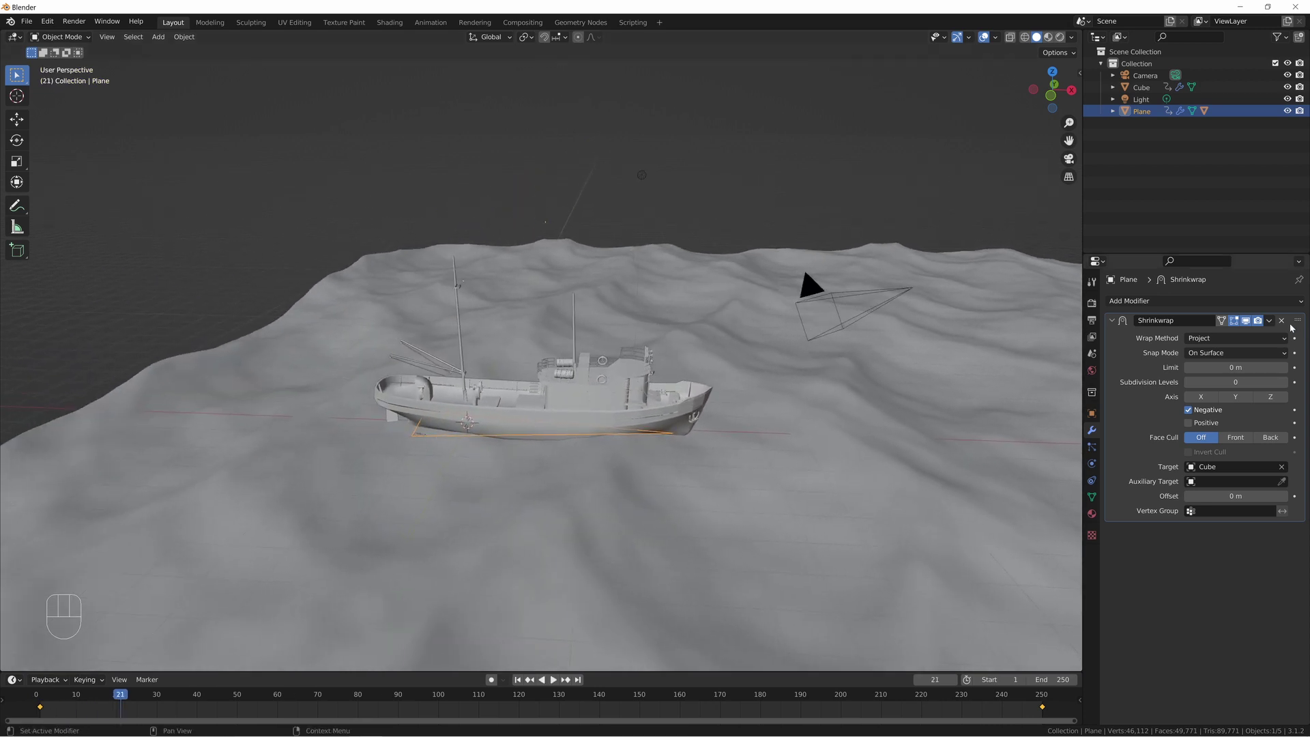
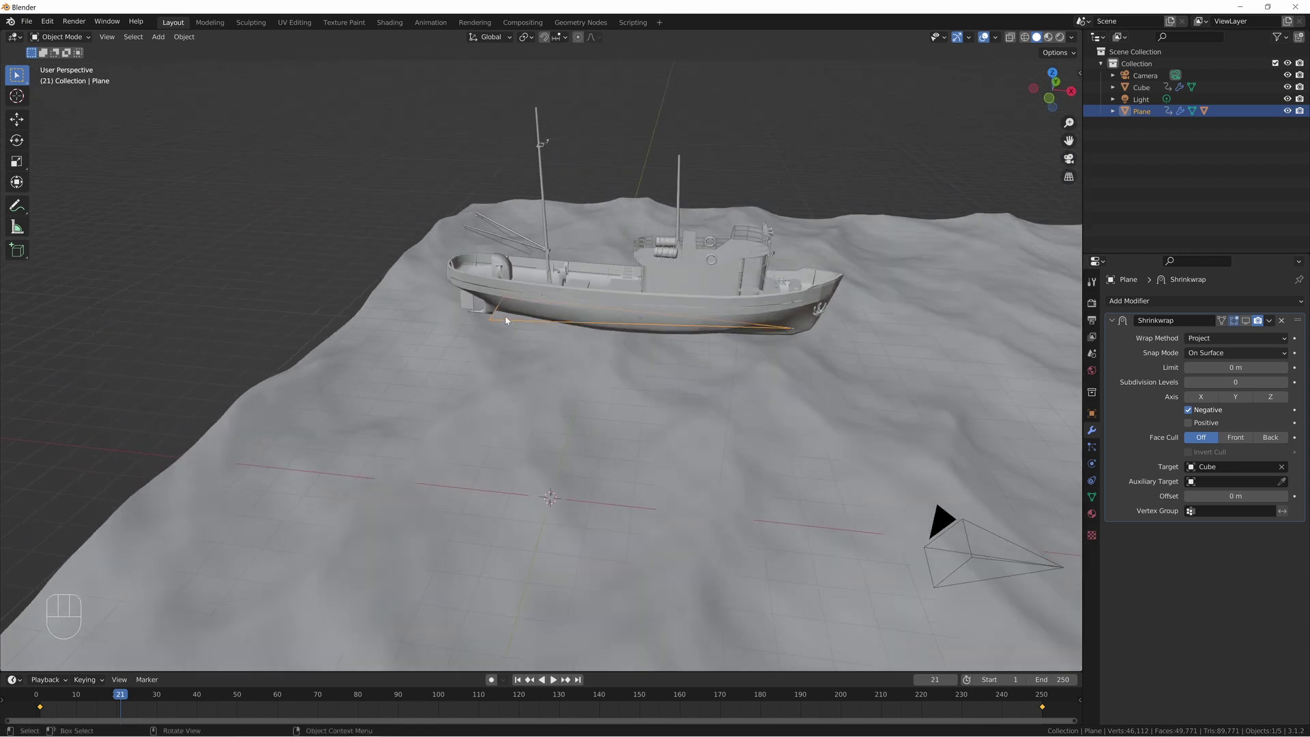
- Clear the boat's parent, scale the Plane down along X to fit the hull, then parent the boat to it
left_click(581, 299)
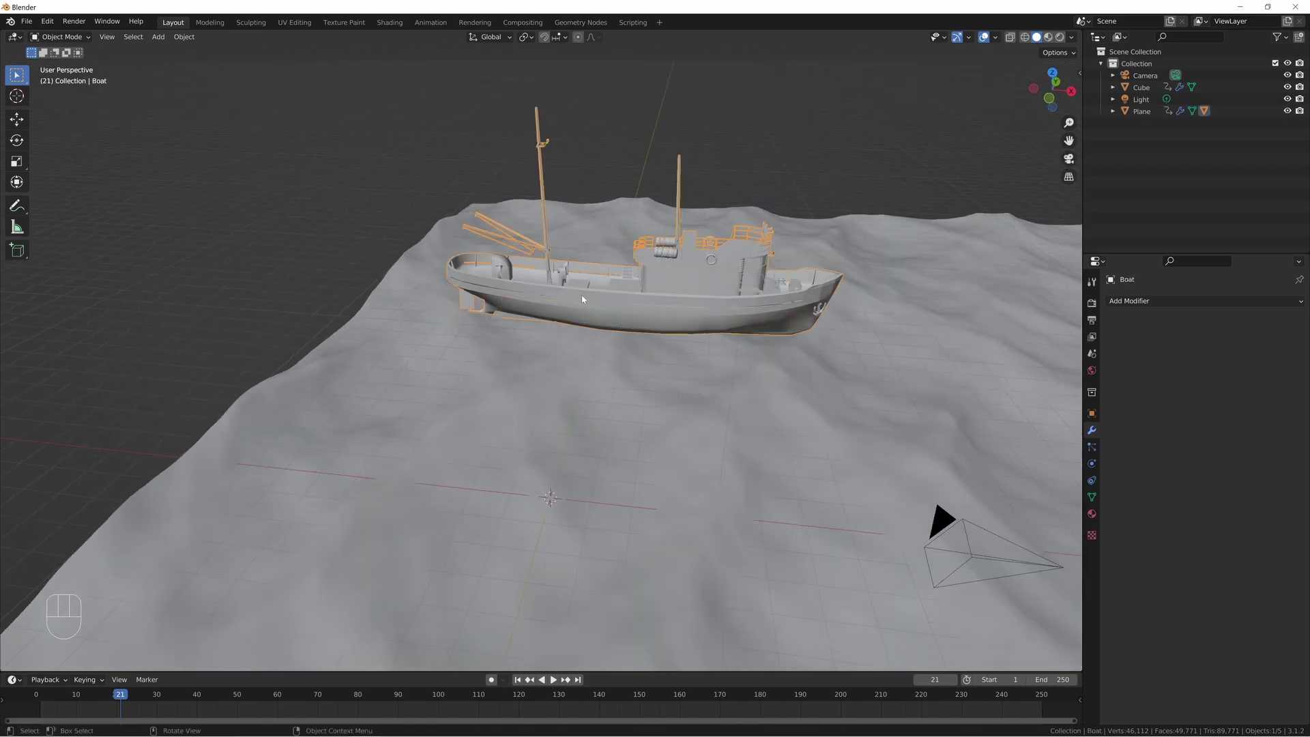
key("alt+p")
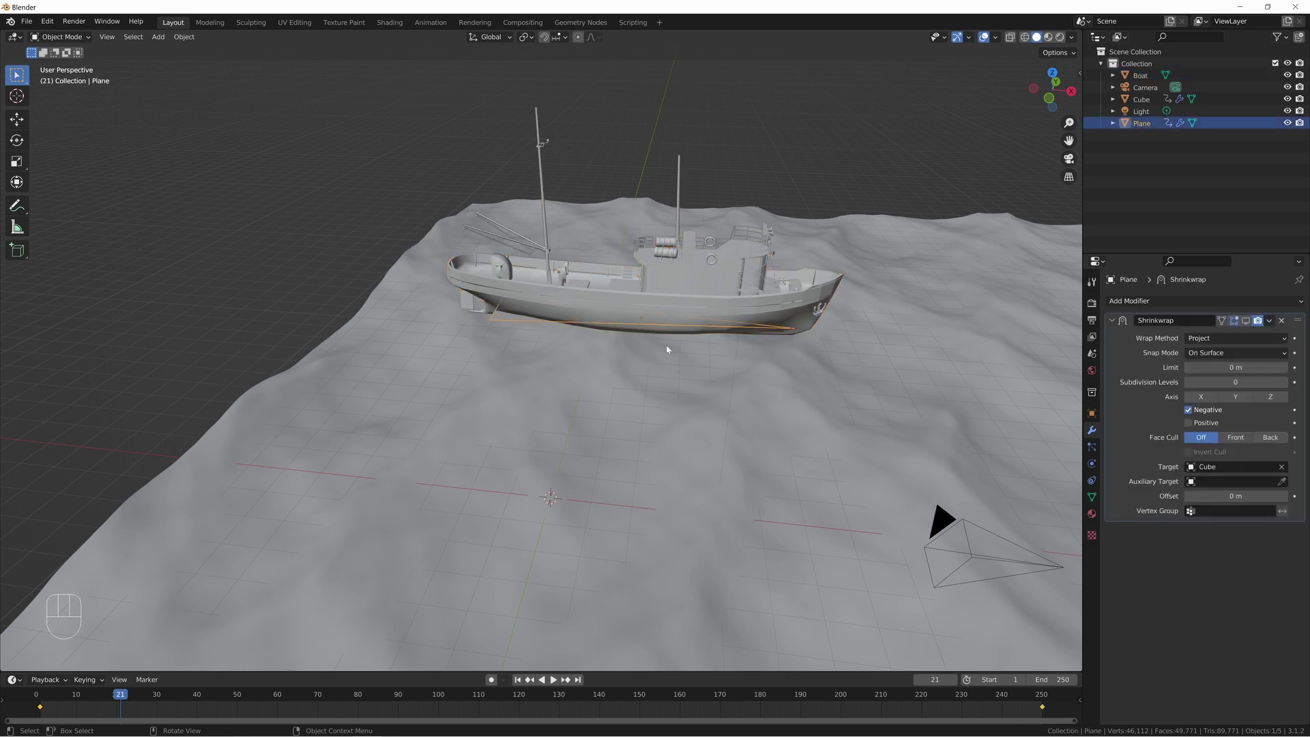
key("s")
key("x")
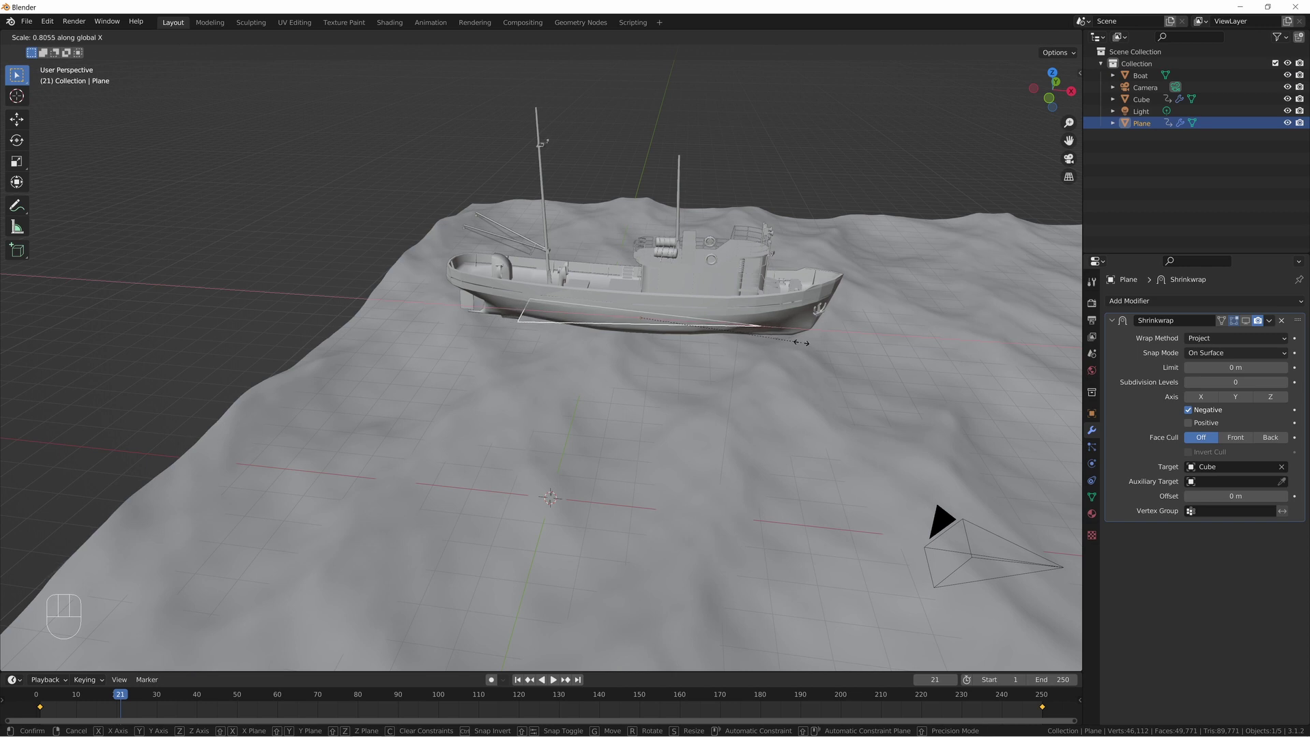
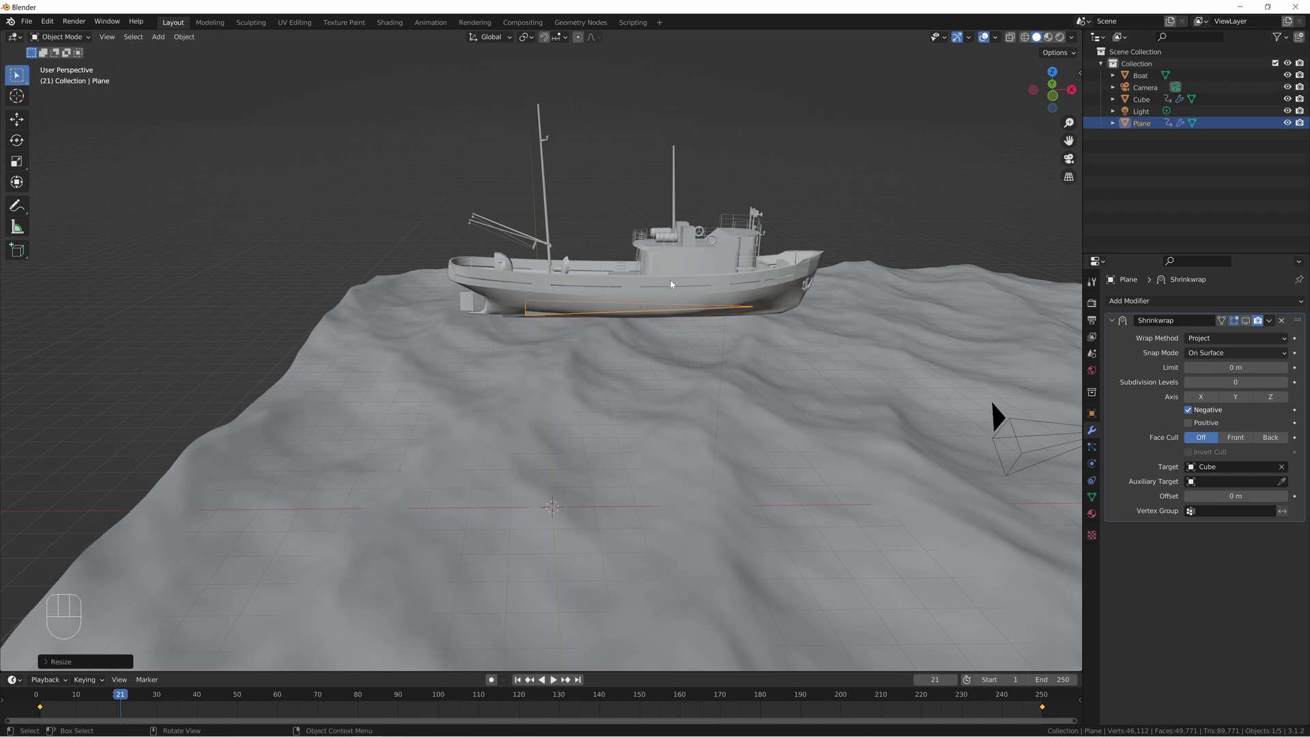
left_click(538, 320)
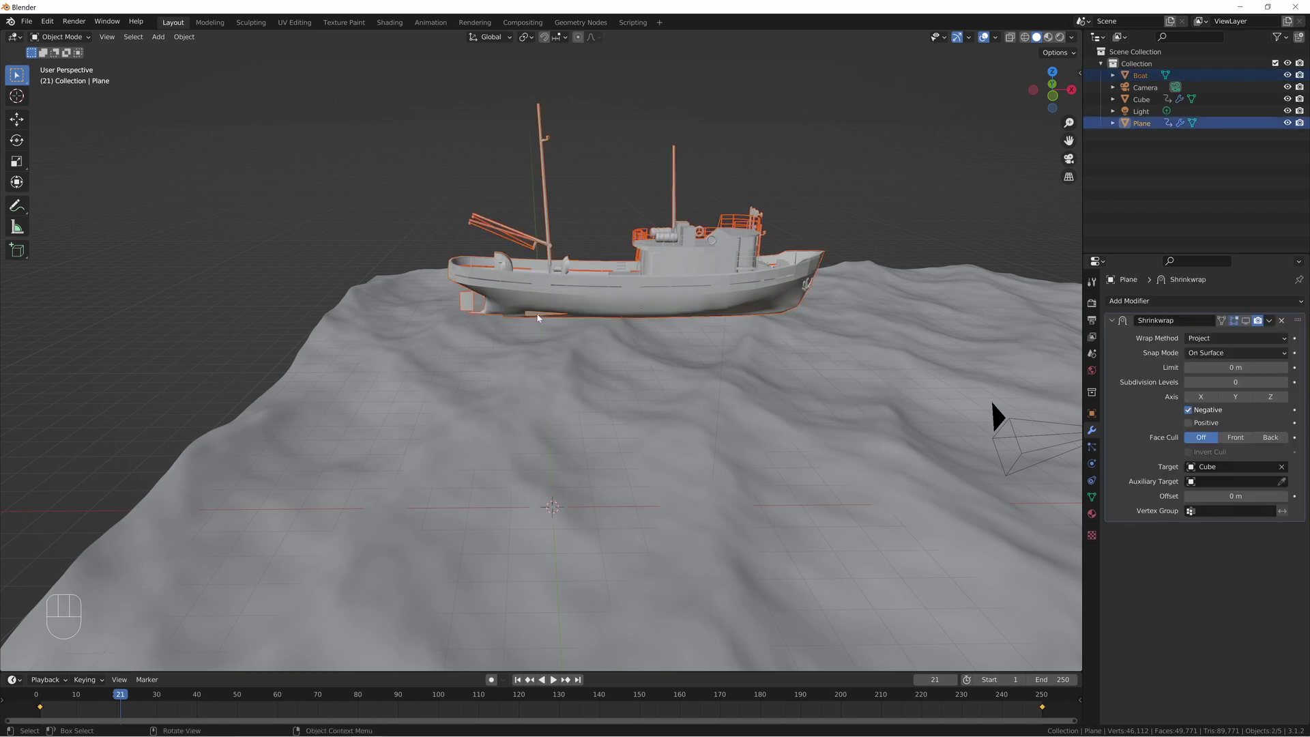
key("ctrl+p")
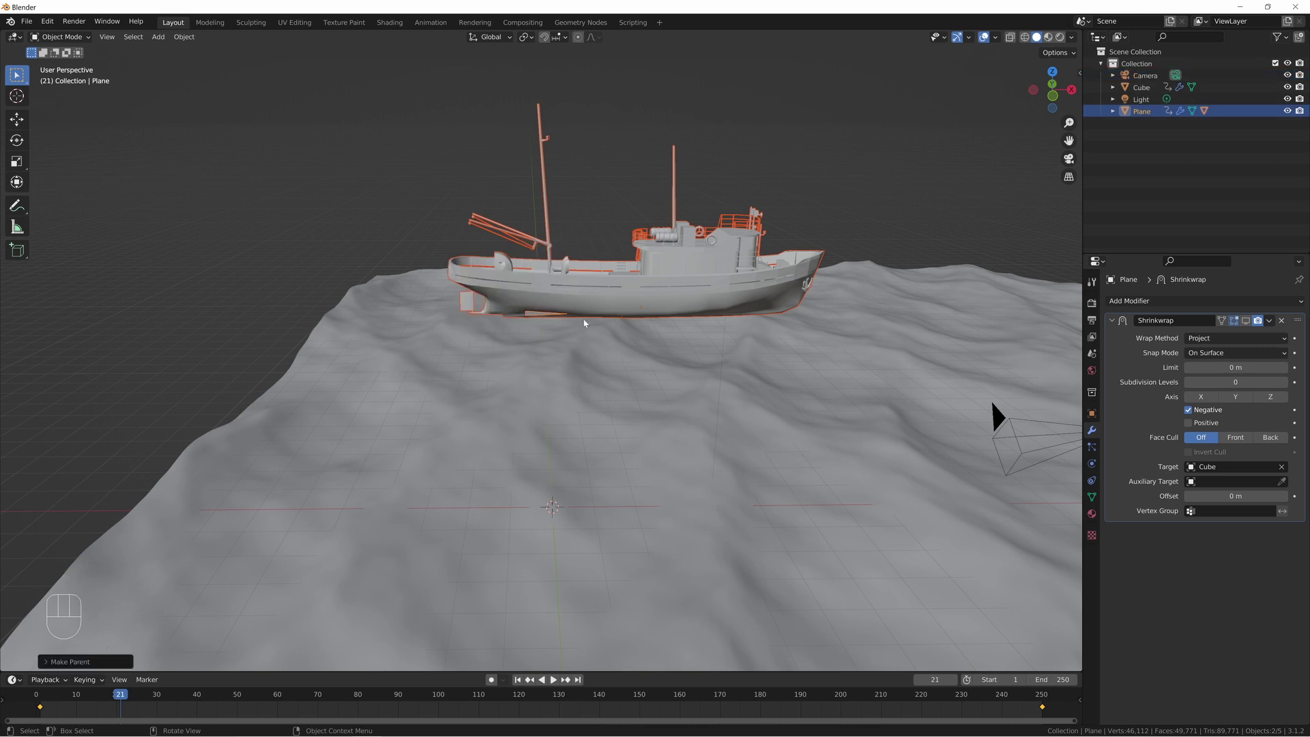
- Play the animation and orbit around the boat as it rides the moving waves, then pause
left_click(1250, 325)
left_click_drag(728, 295, 719, 313)
key("space")
left_click_drag(884, 481, 743, 480)
middle_click(753, 457)
key("alt+a")
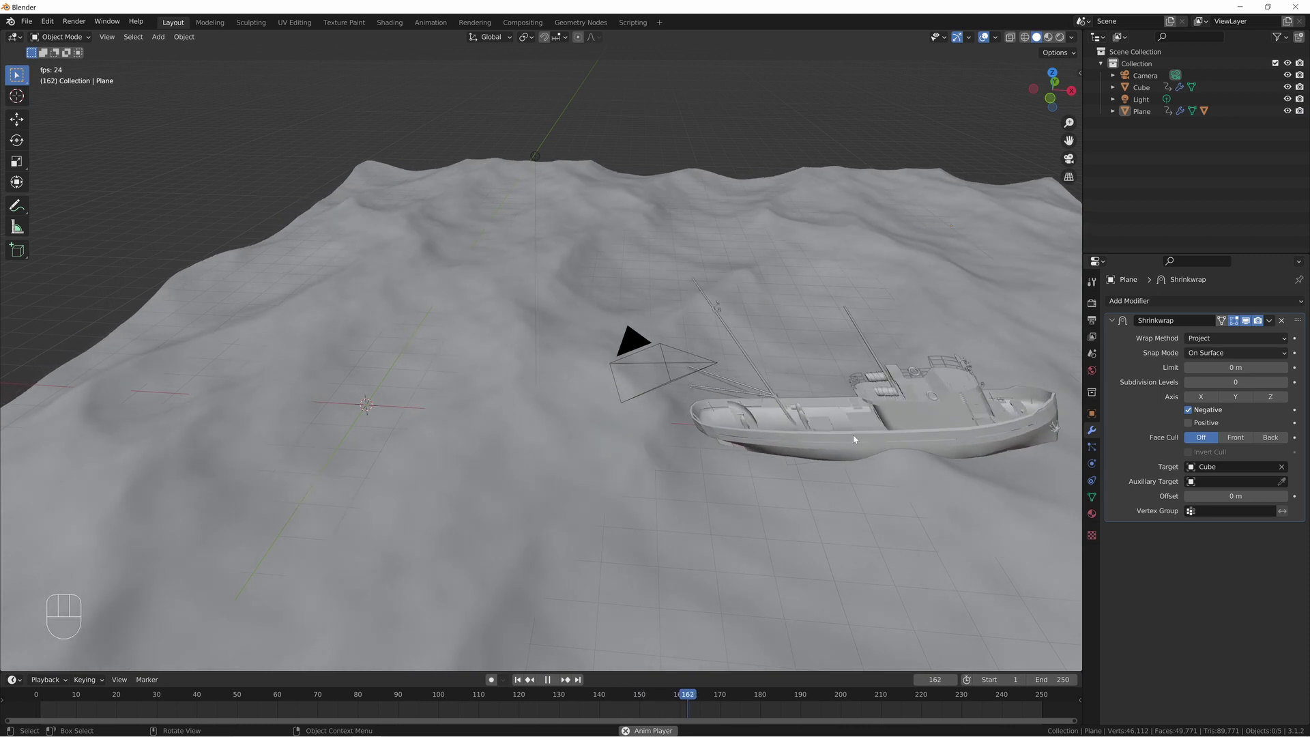
left_click_drag(870, 437, 794, 452)
left_click(818, 471)
key("space")
- Step through frames and orbit over the ocean surface to check the boat's motion, pausing at frame 59
key("shift+Left")
key("space")
key("space")
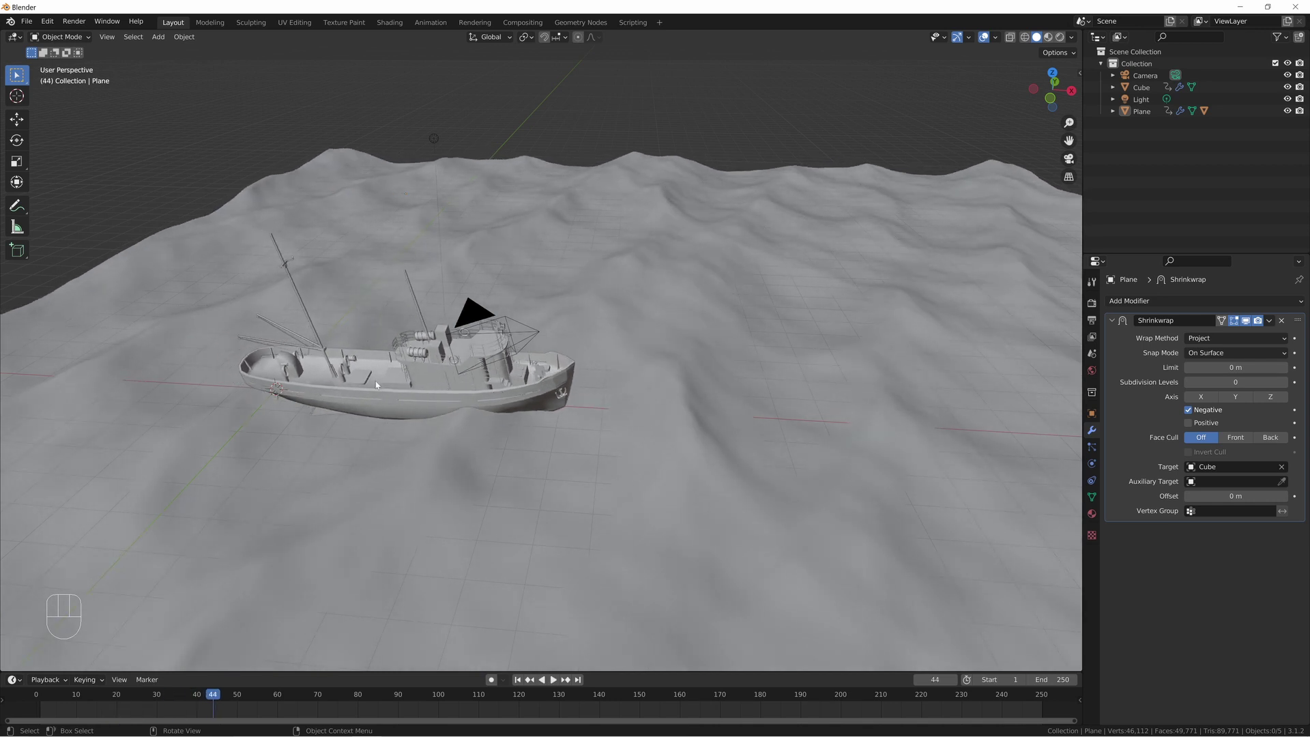
middle_click(368, 390)
key("space")
key("space")
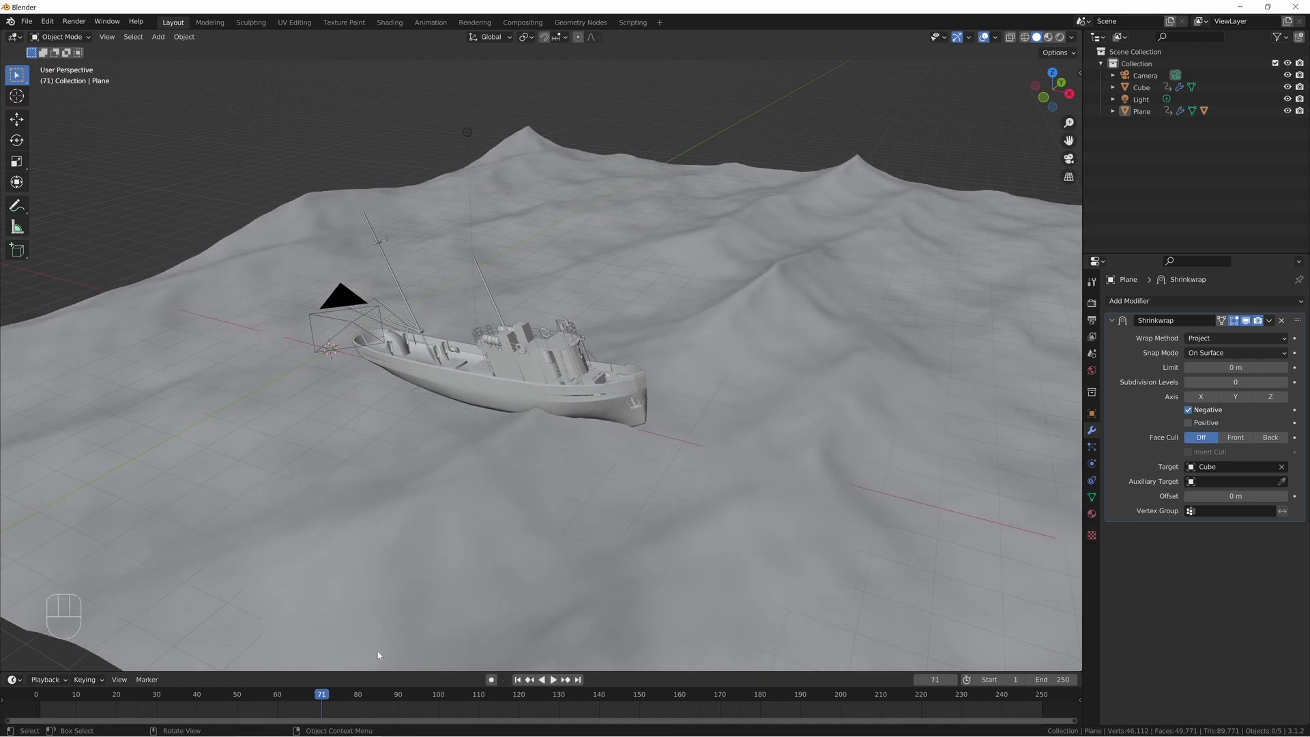
left_click_drag(319, 693, 280, 703)
middle_click(429, 369)
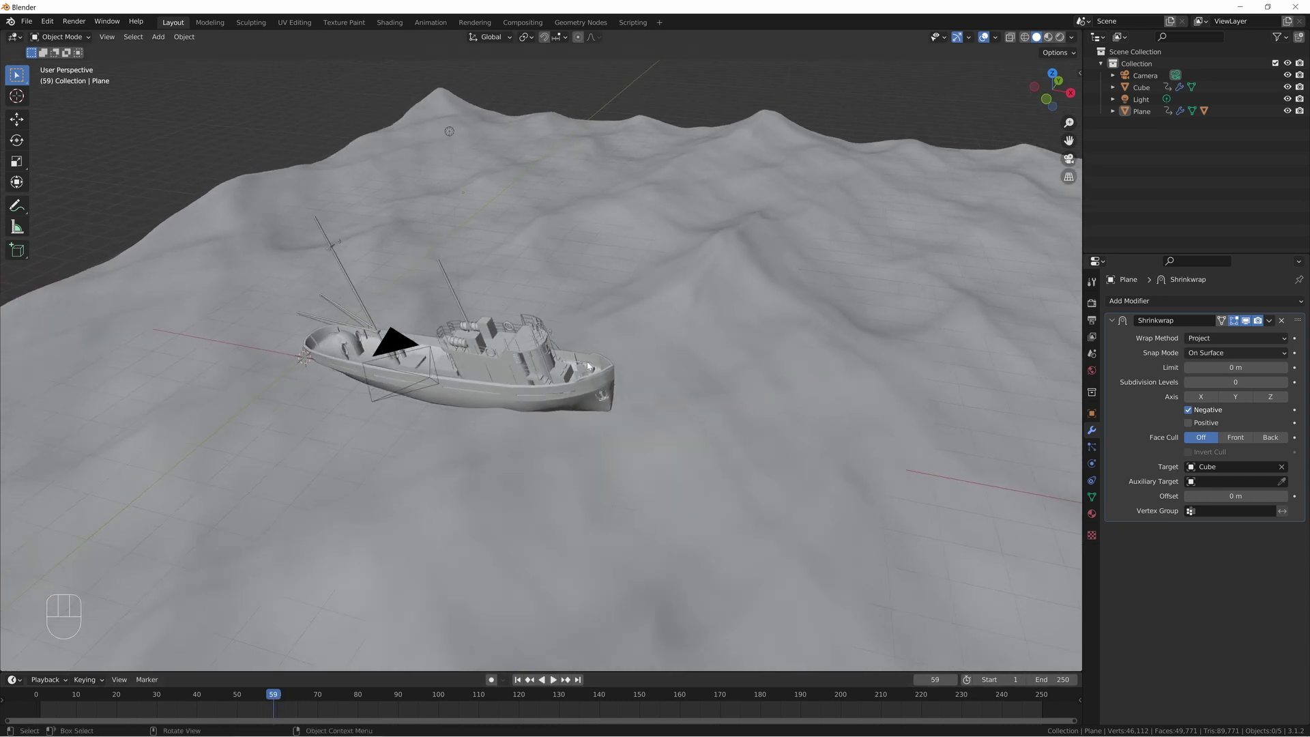
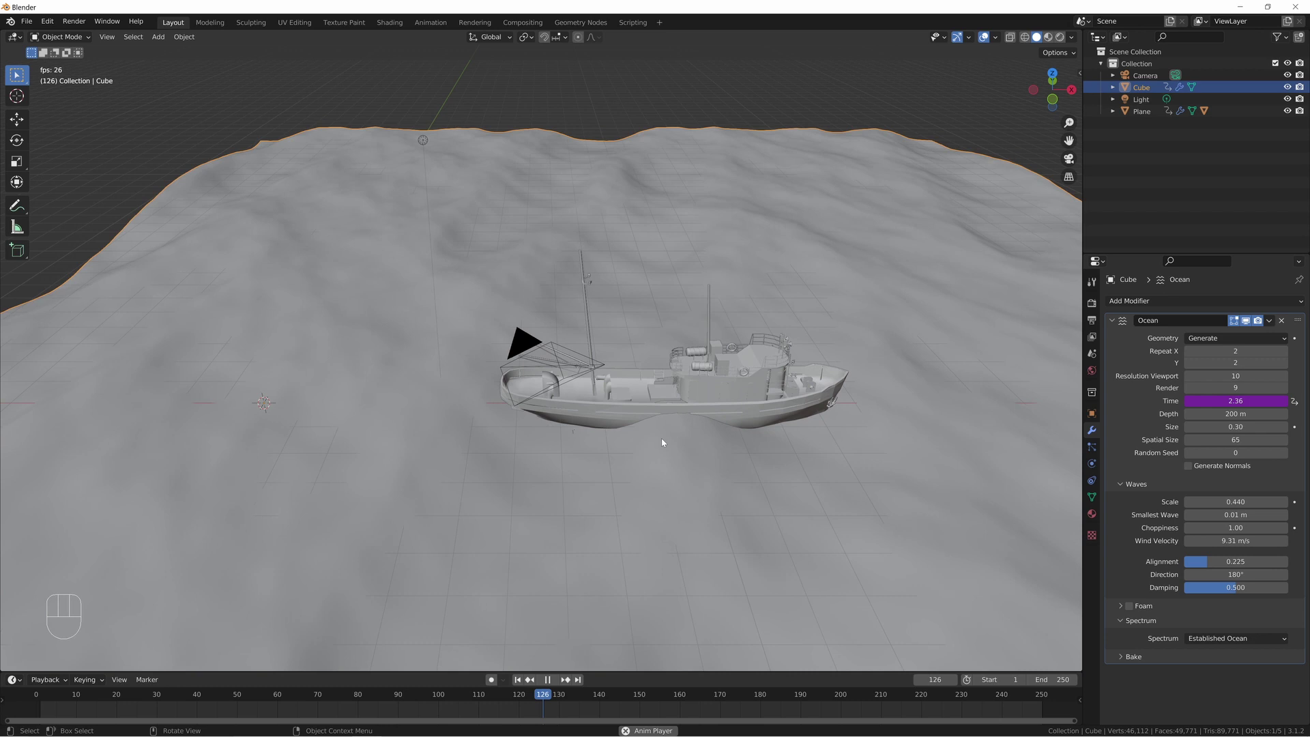
- Stop playback and hide the ocean Cube so the hull is unobstructed
left_click_drag(778, 439, 771, 445)
key("space")
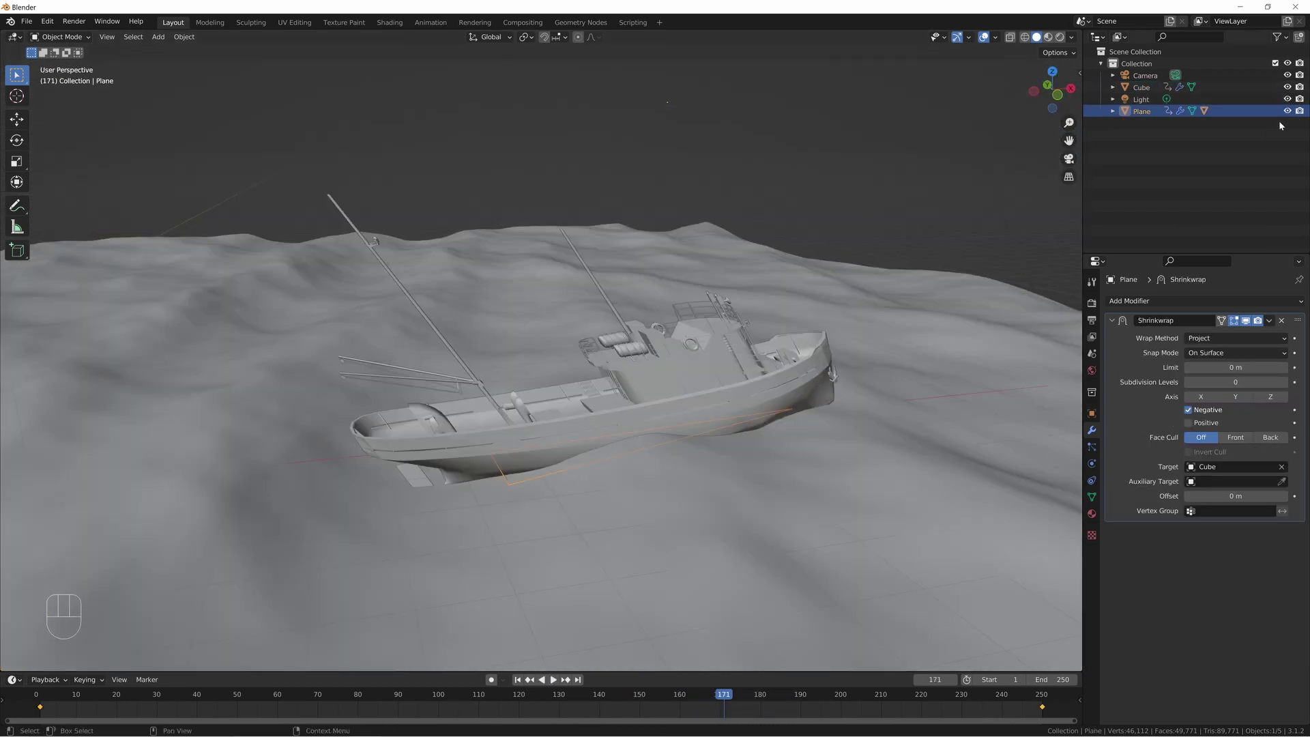
left_click(925, 502)
key("h")
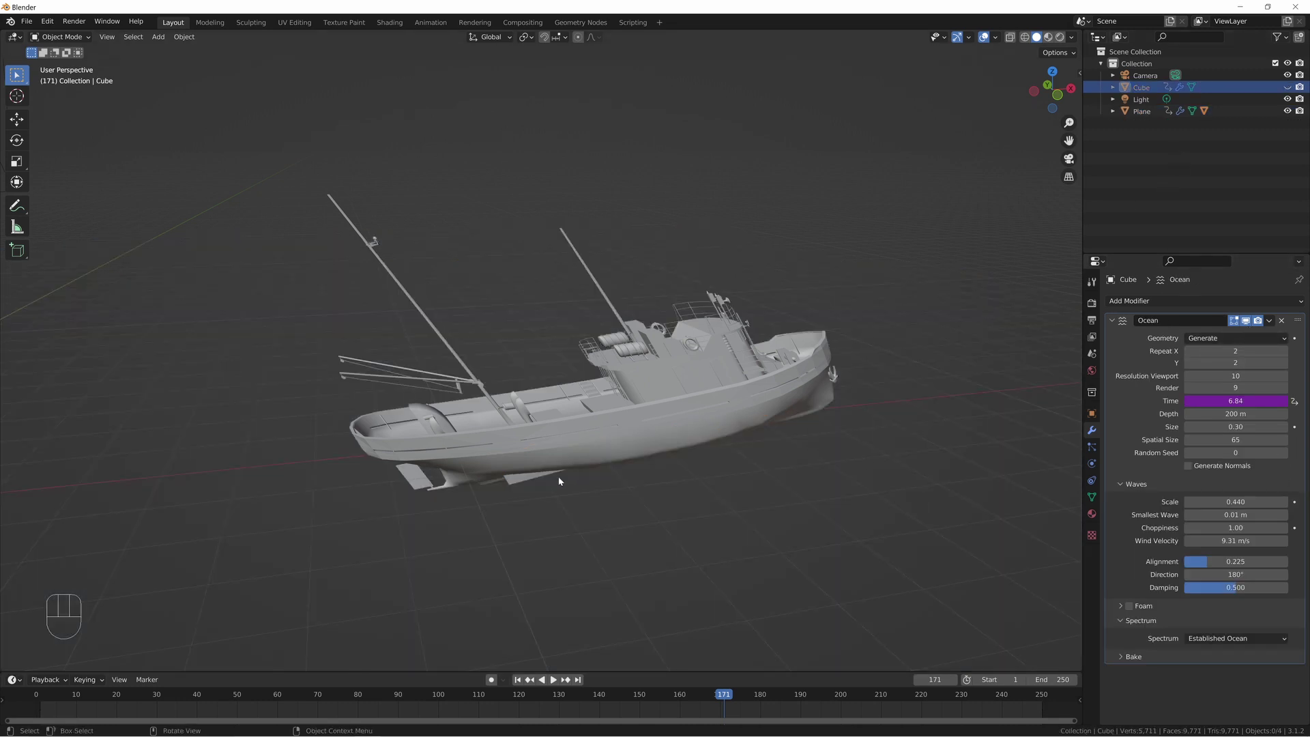
- Edit the small Plane and move its vertex to sit under the boat's hull
left_click(1247, 318)
left_click_drag(602, 152, 645, 326)
left_click_drag(595, 282, 627, 309)
middle_click(656, 339)
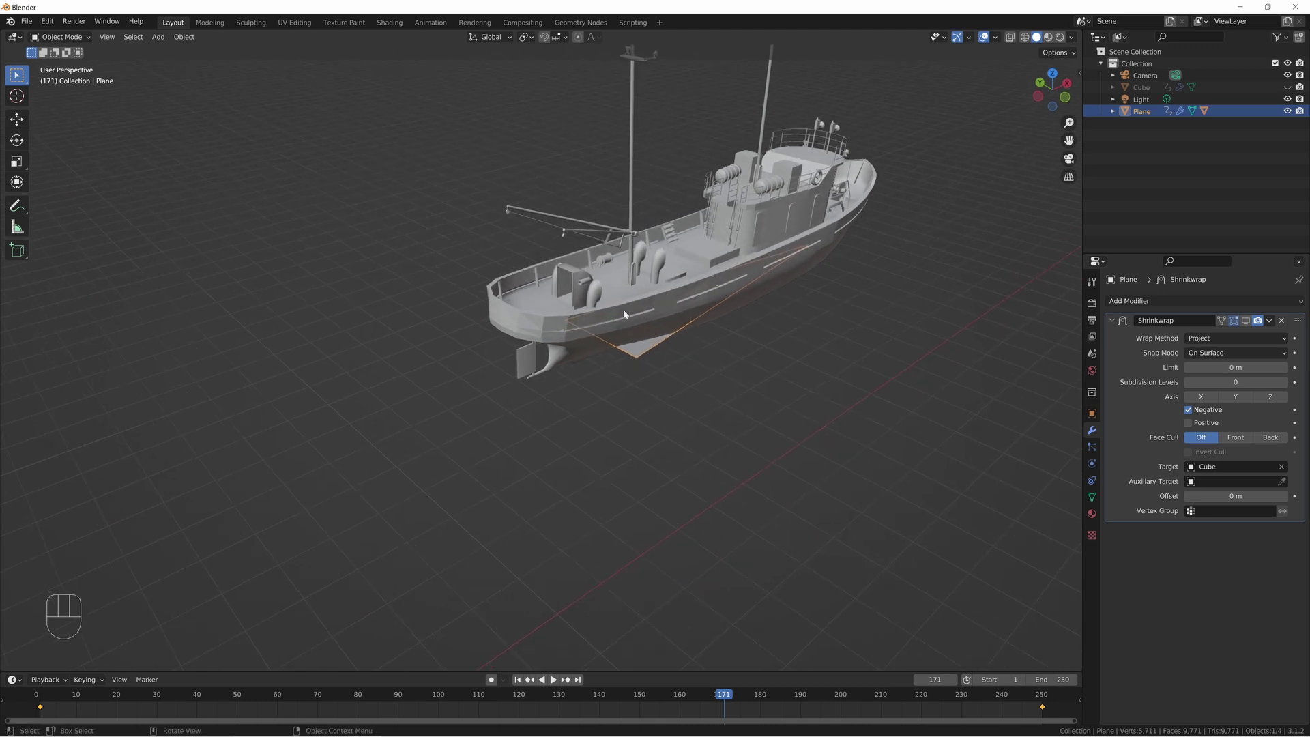
key("Tab")
key("1")
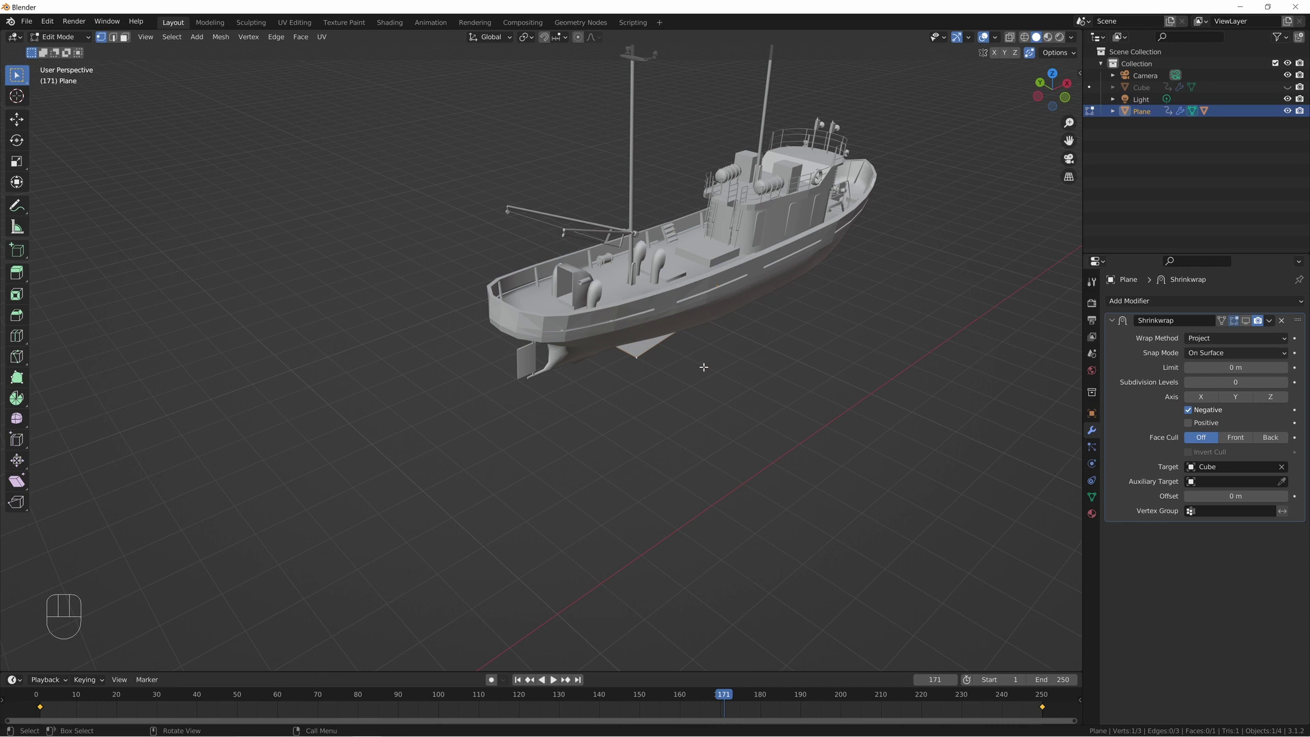
key("g")
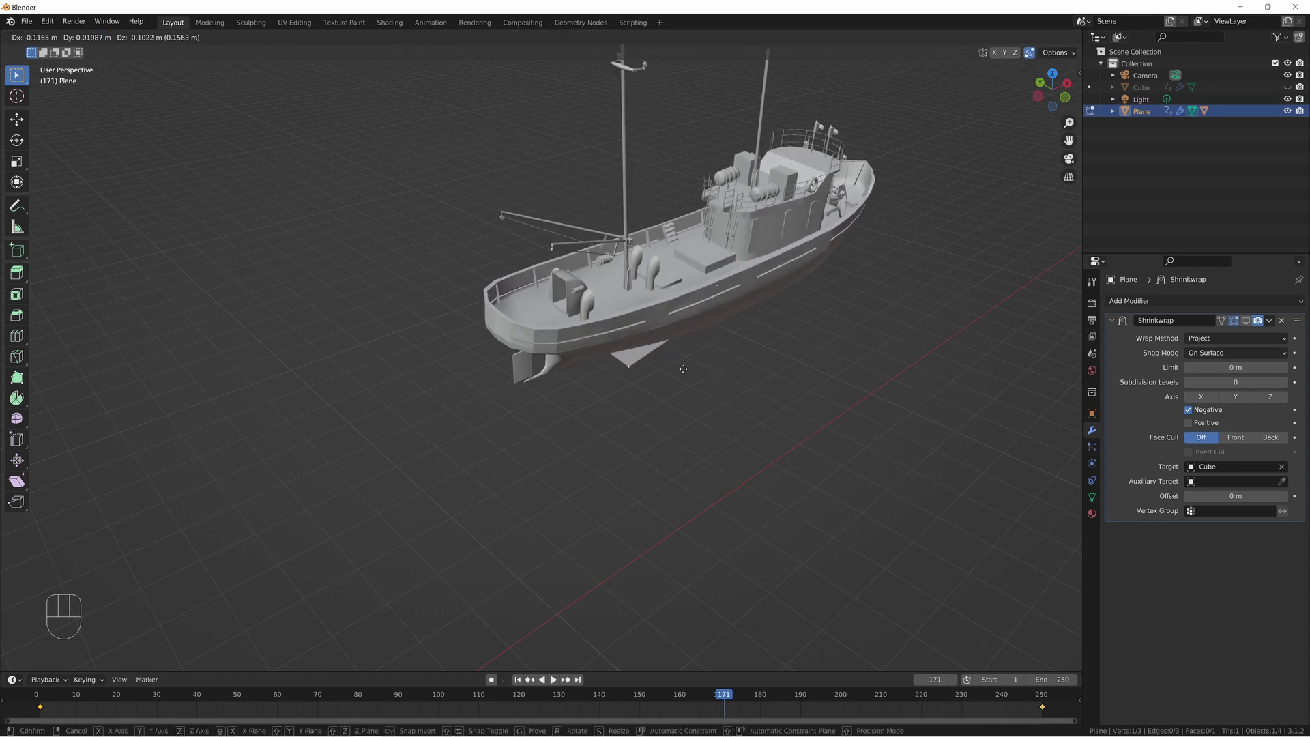
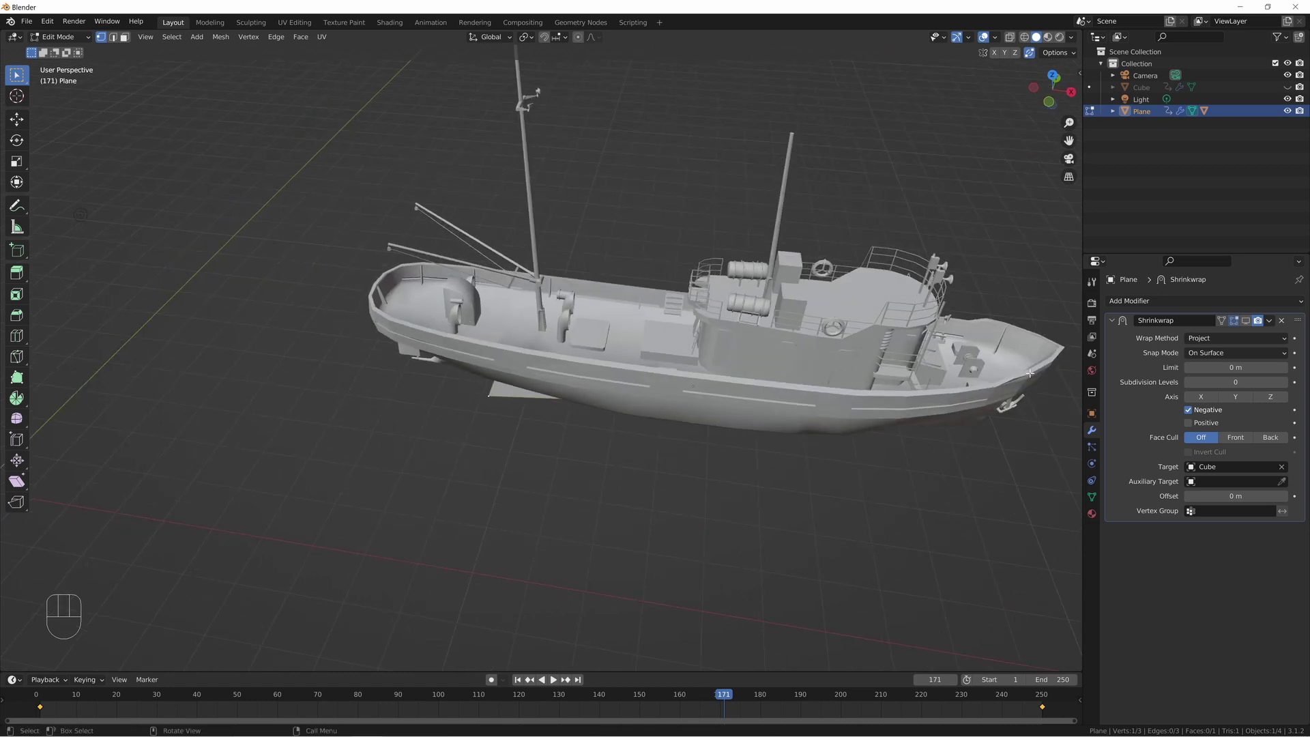
key("Tab")
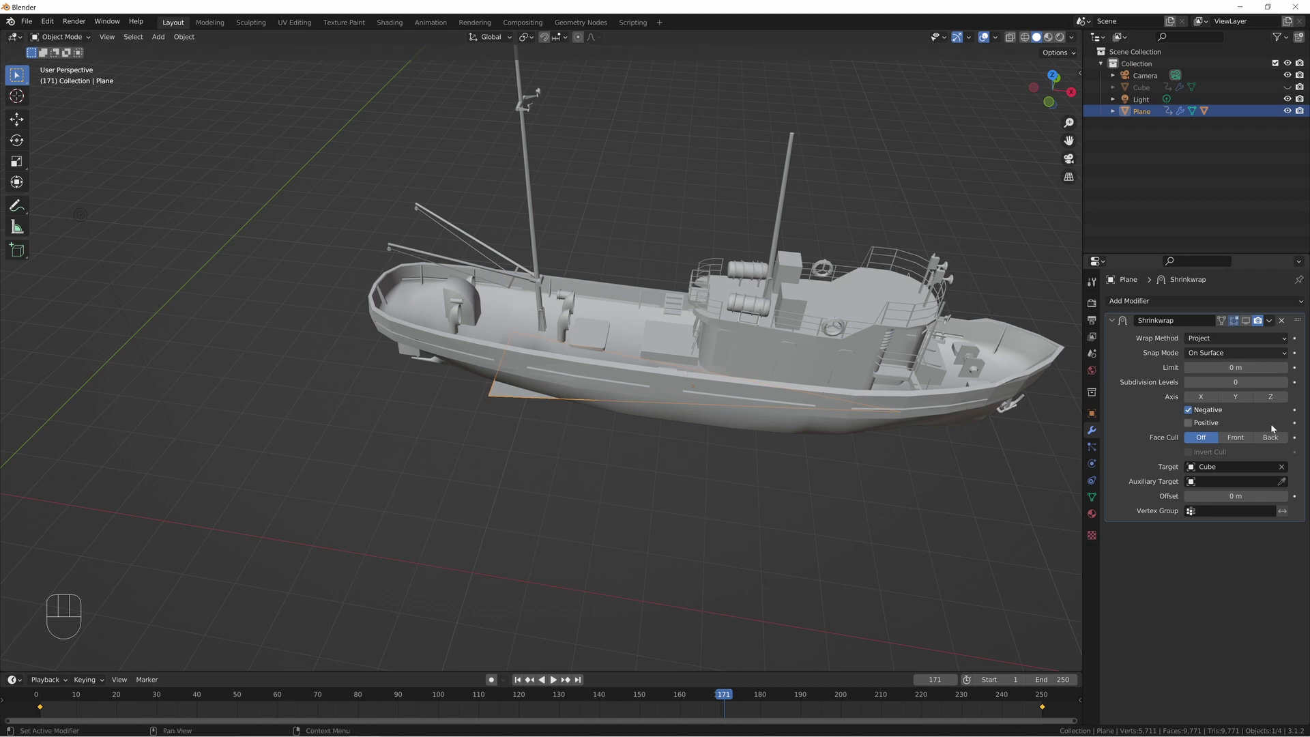
- Reselect the boat and Plane, then unhide the ocean Cube from the Outliner
left_click(451, 343)
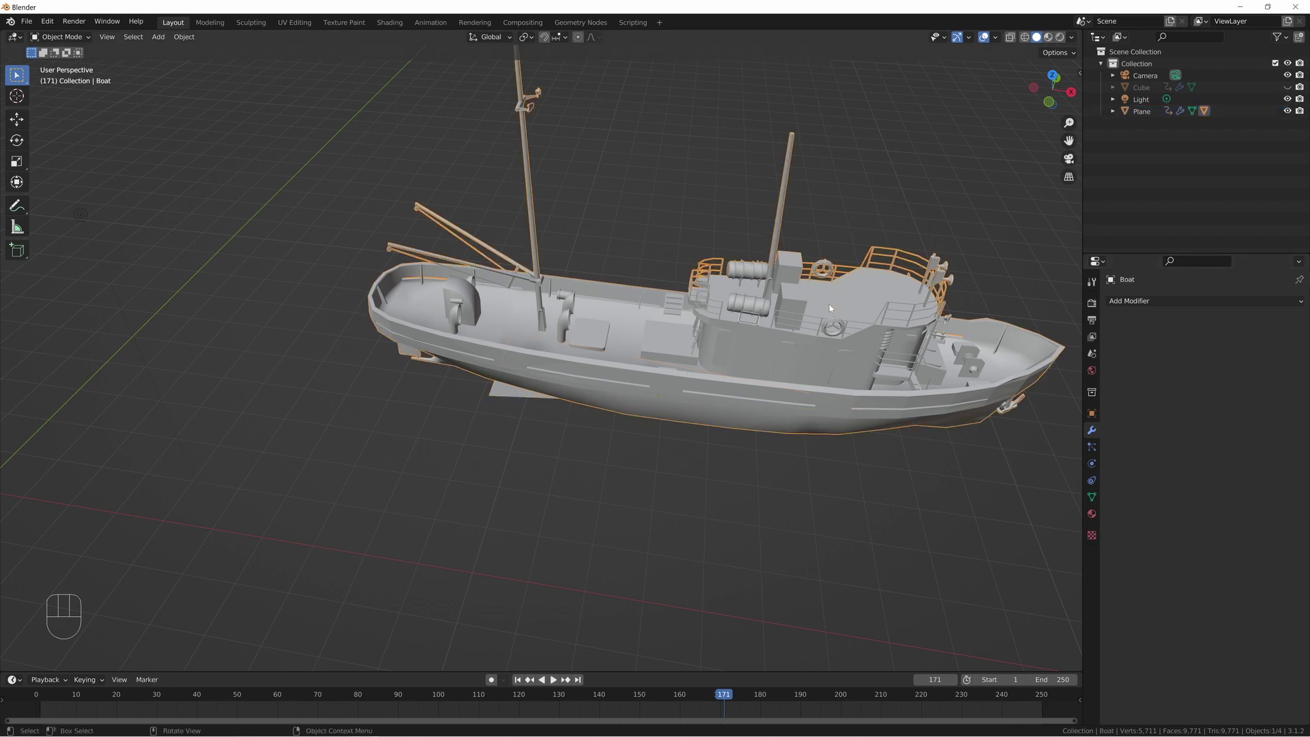
left_click(504, 393)
left_click(1249, 324)
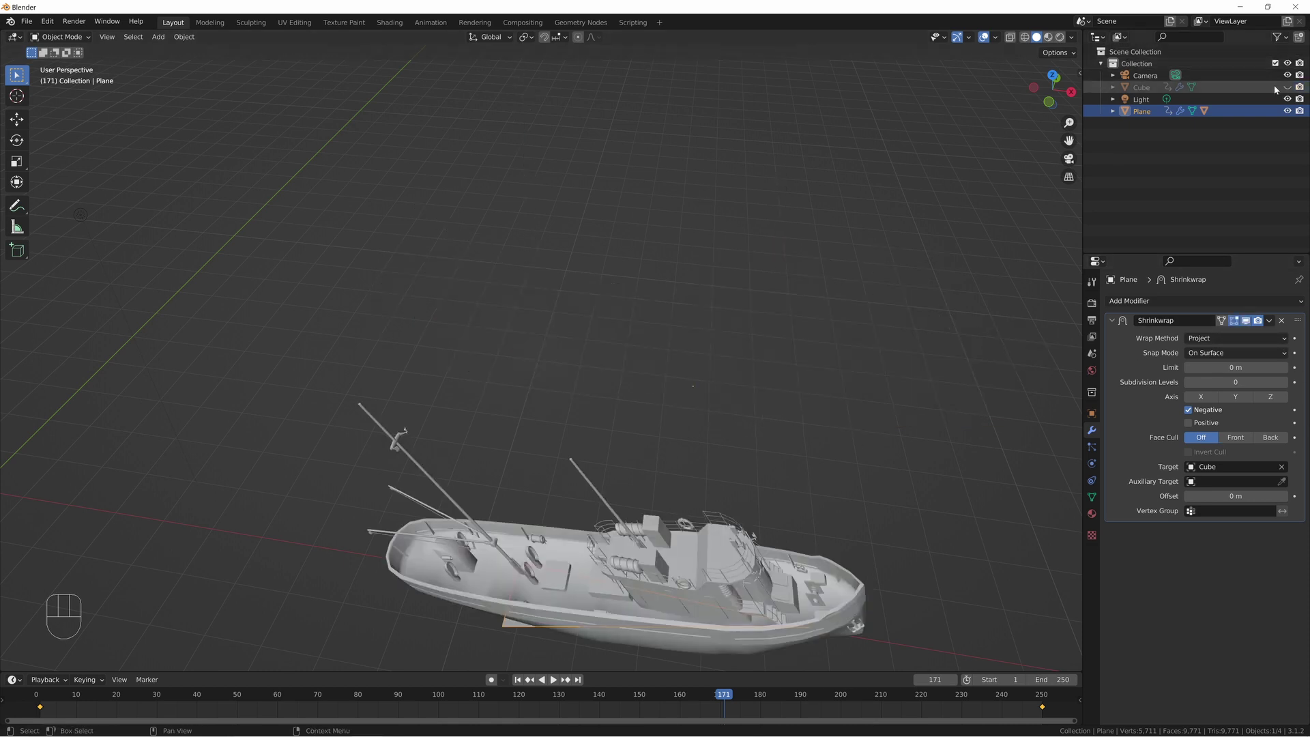
left_click(1285, 84)
left_click_drag(658, 354, 646, 172)
- Jump the timeline back to frame 1 with the boat at its start near the ocean's edge
left_click_drag(729, 328, 723, 320)
key("space")
key("space")
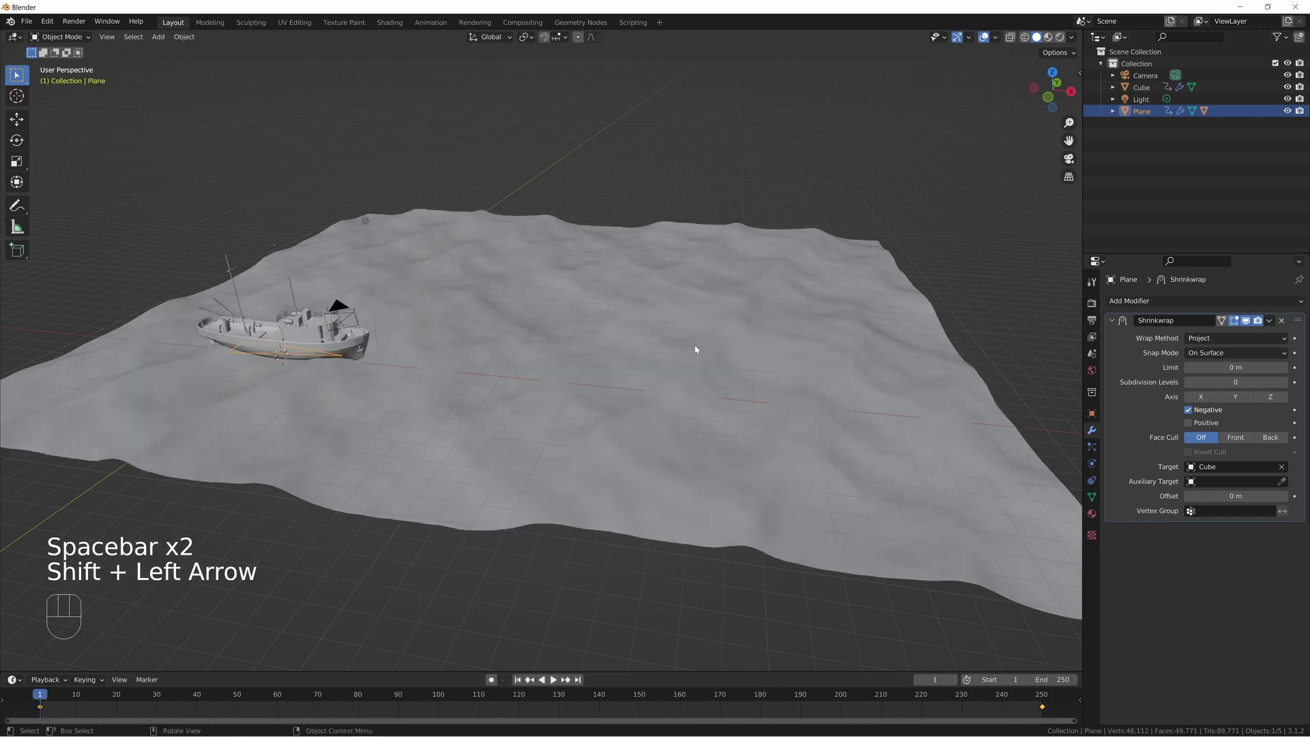
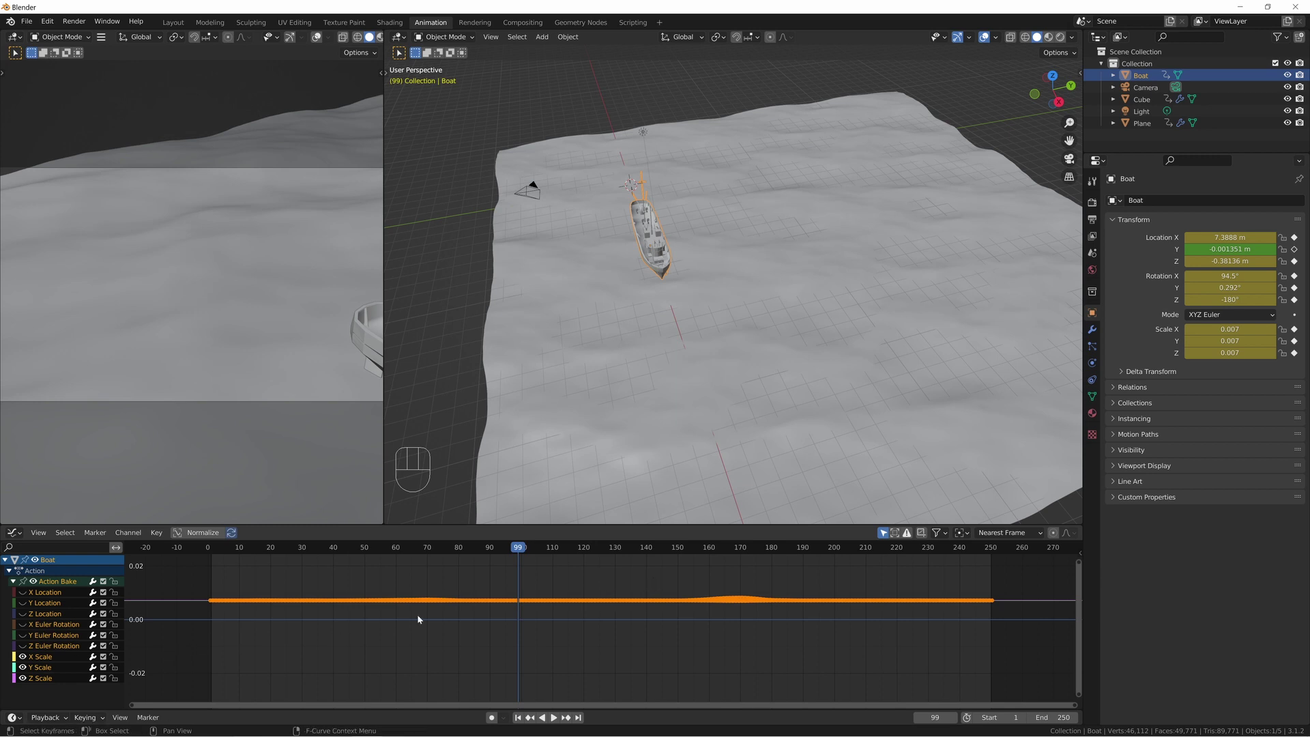
- Isolate one baked motion curve in the Graph Editor and view the boat side-on above the waves
key("a")
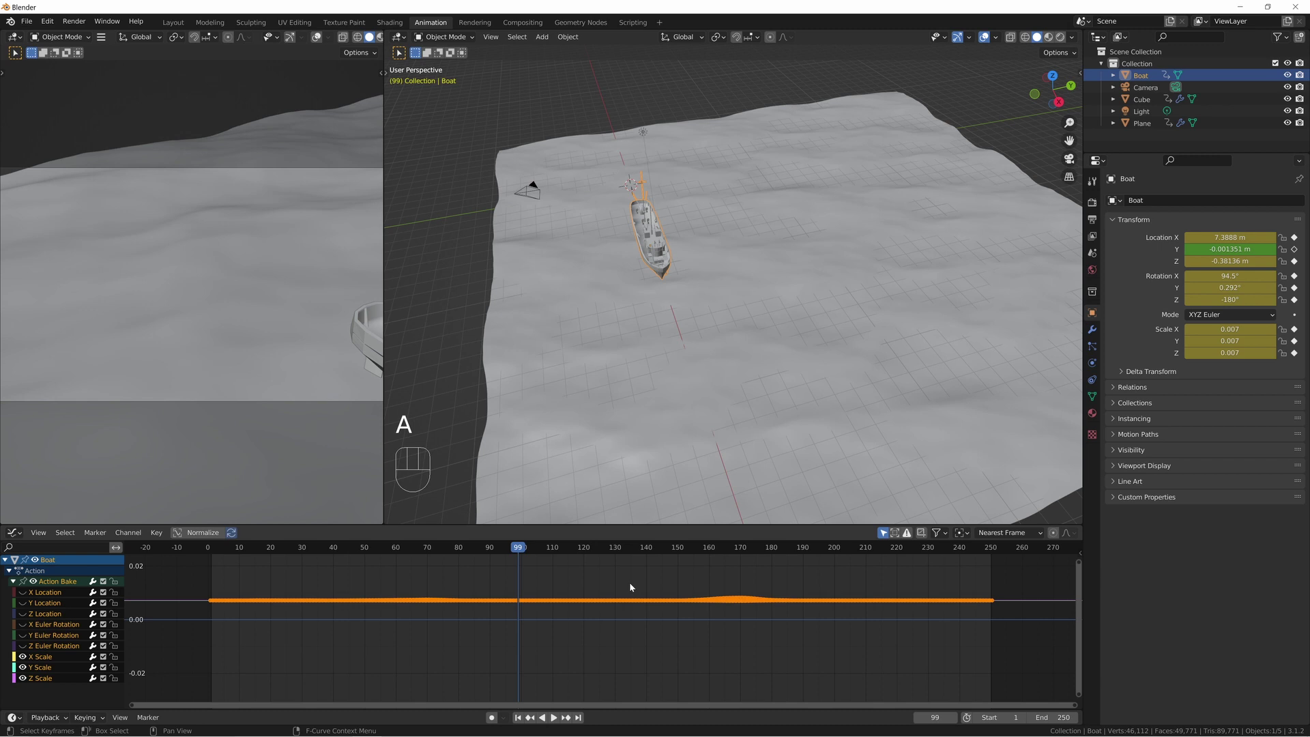
key("x")
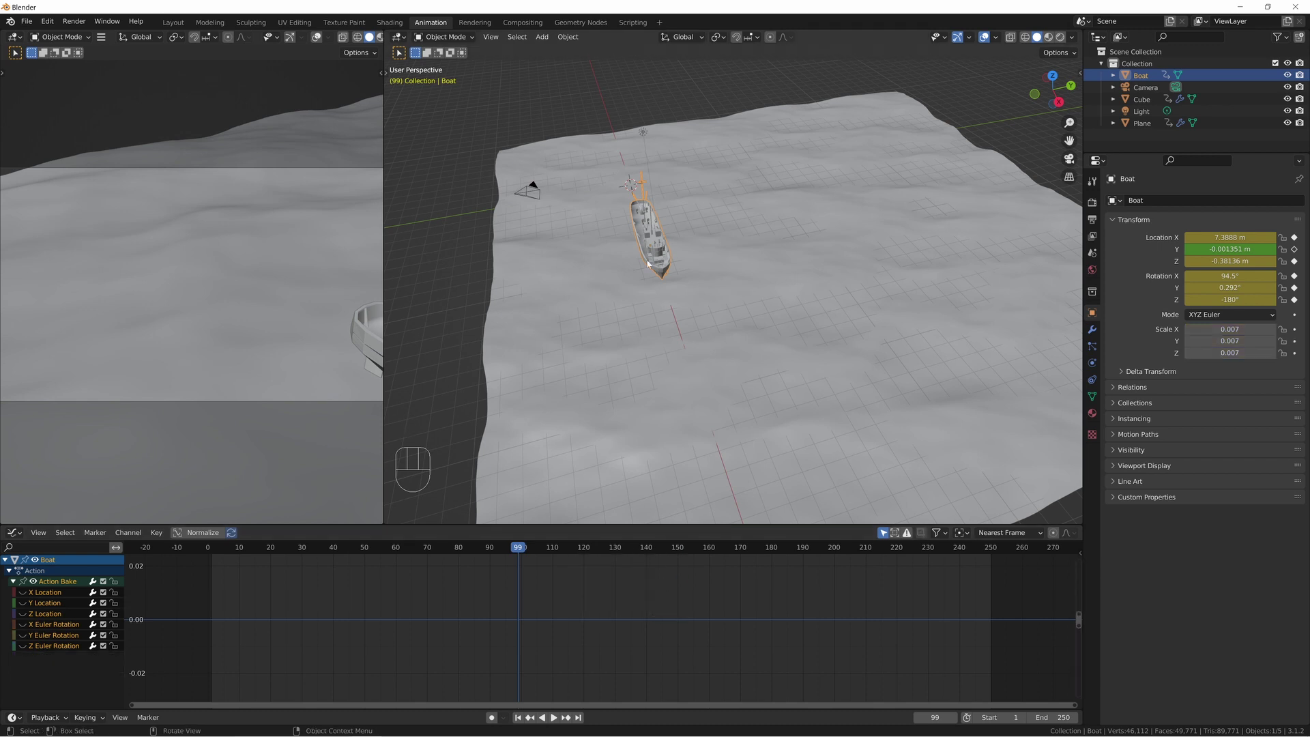
left_click_drag(661, 274, 704, 309)
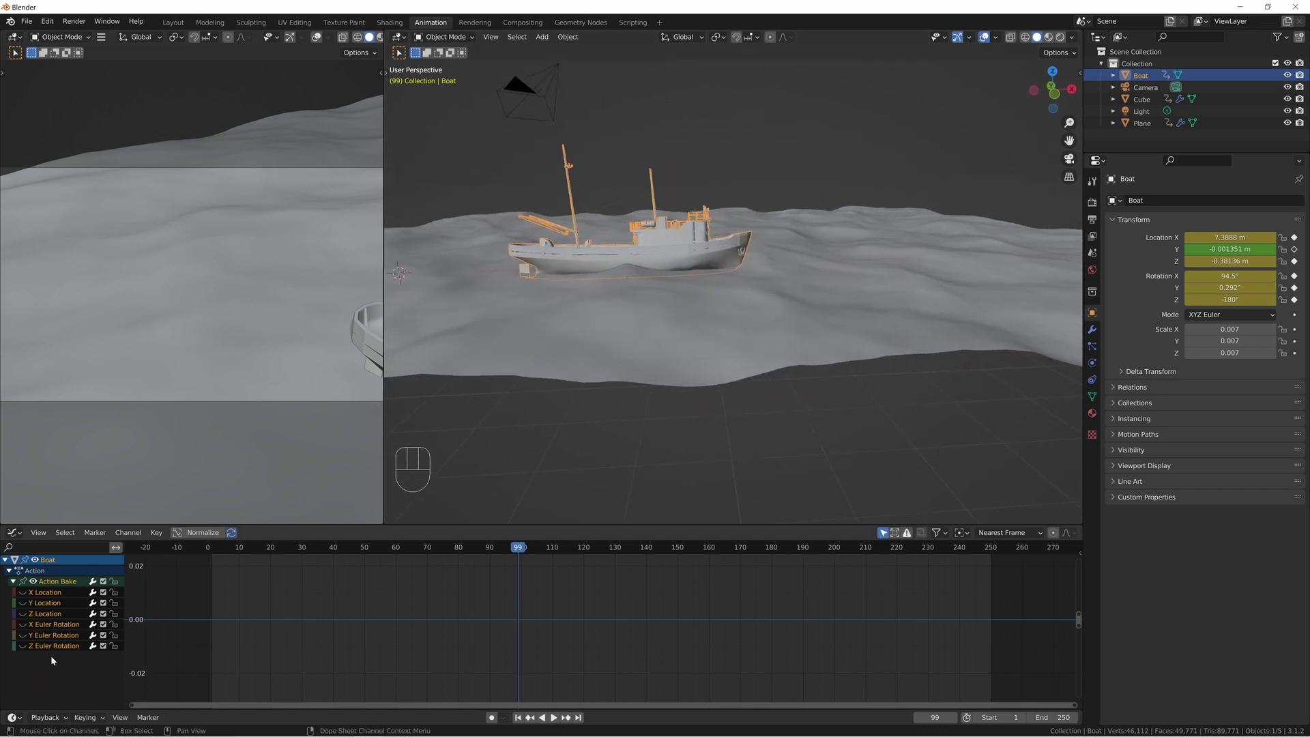
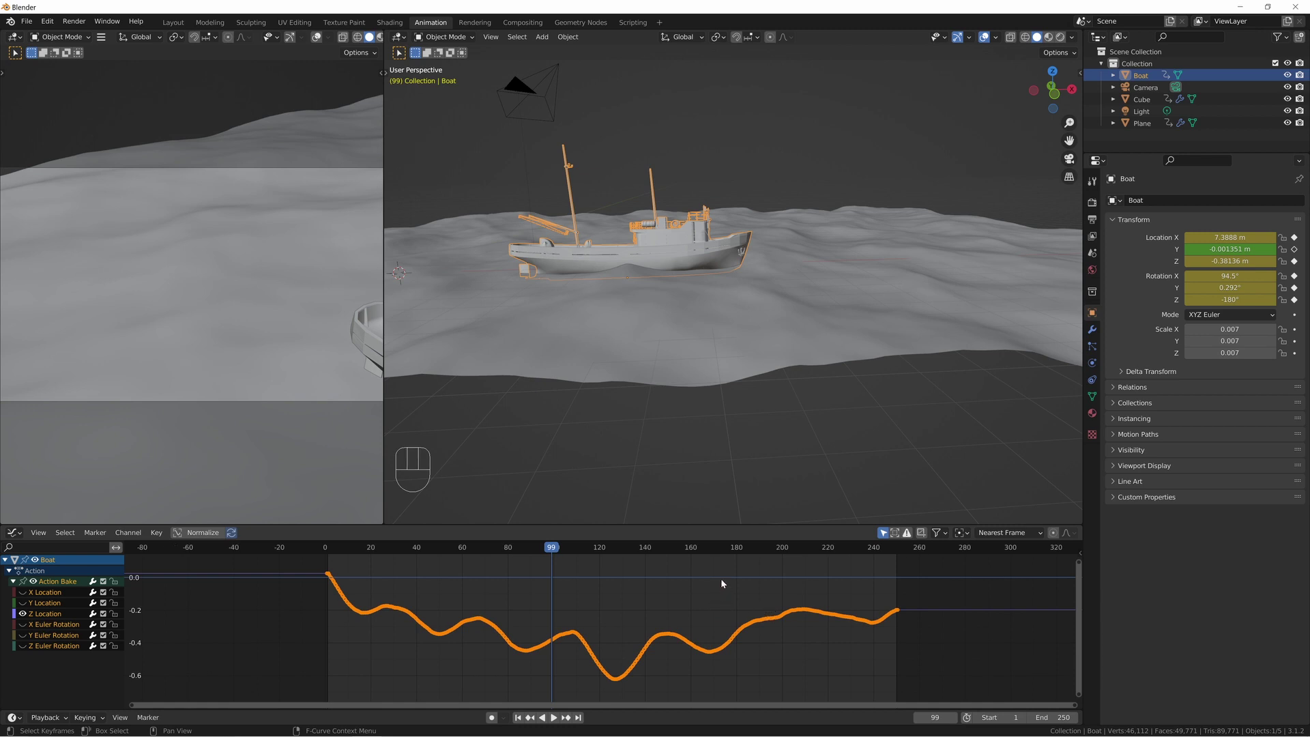
- Decimate the baked keyframes on that curve via F3, then scrub to frame 167
key("F3")
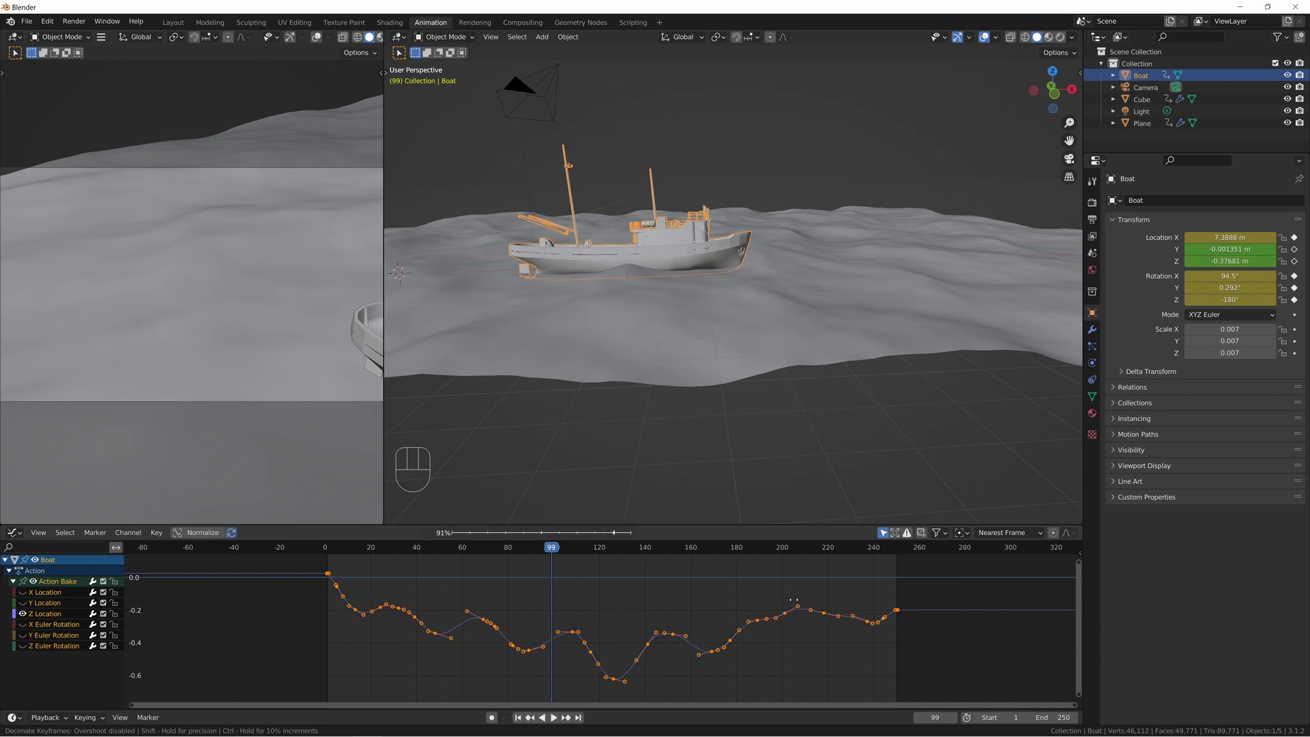
left_click(787, 599)
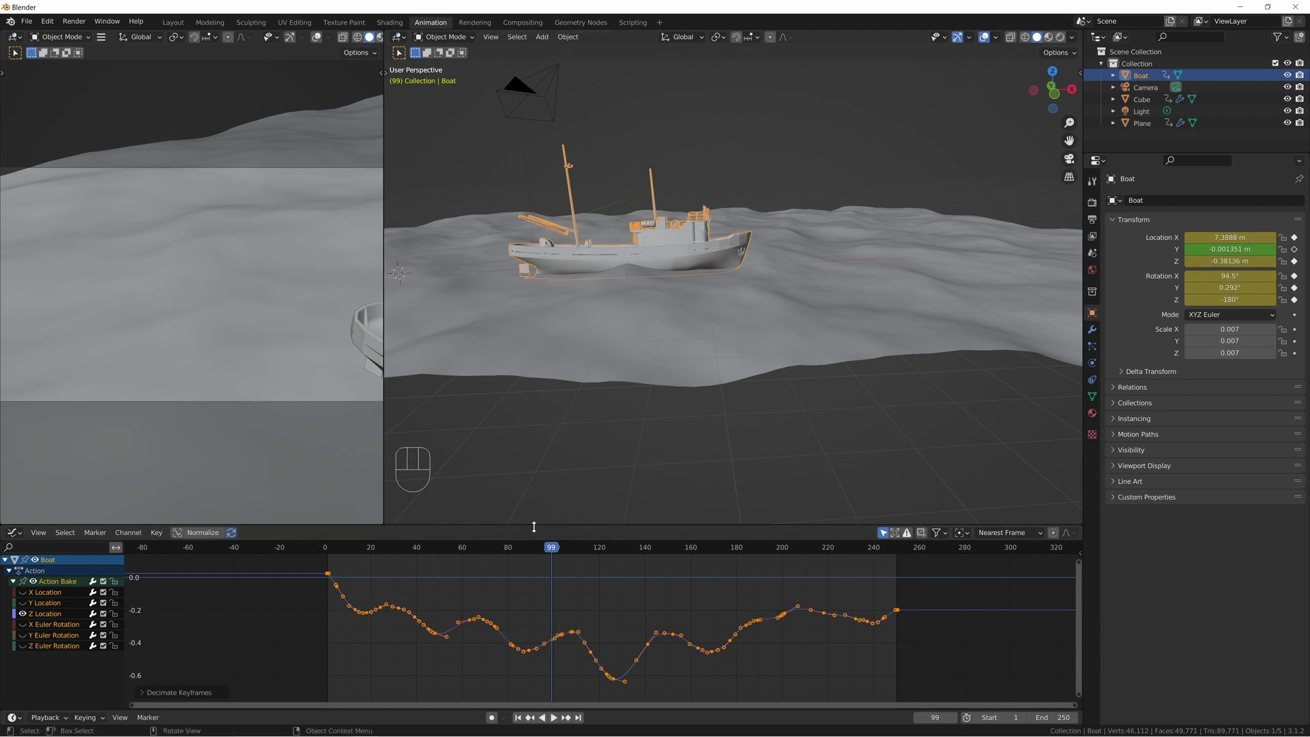
left_click_drag(563, 551, 664, 560)
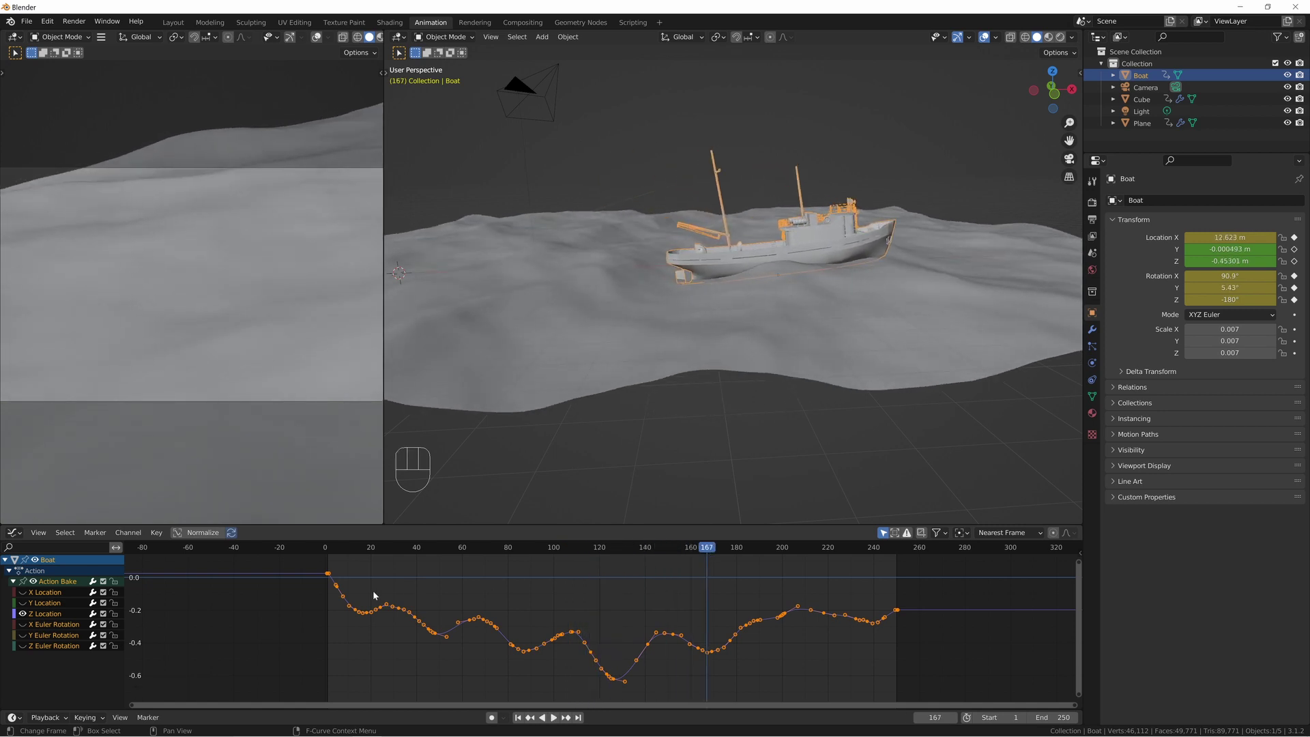
left_click_drag(22, 614, 23, 620)
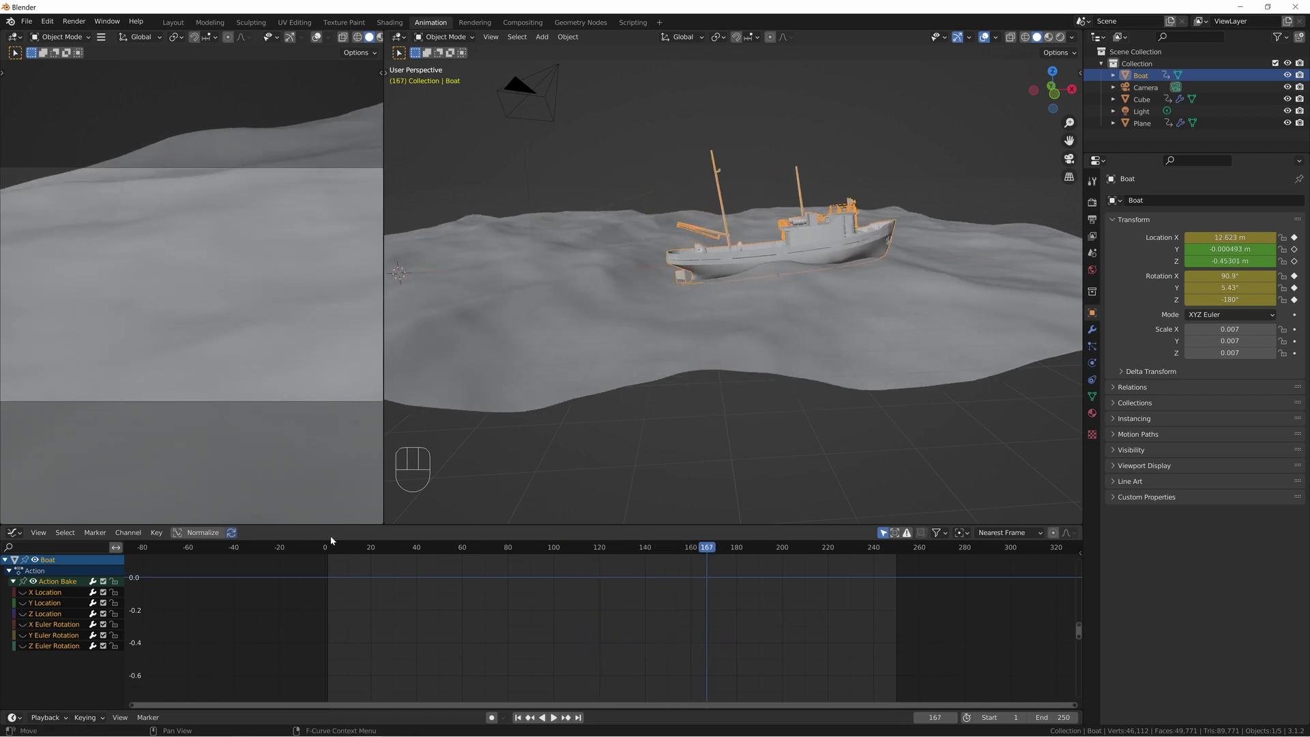